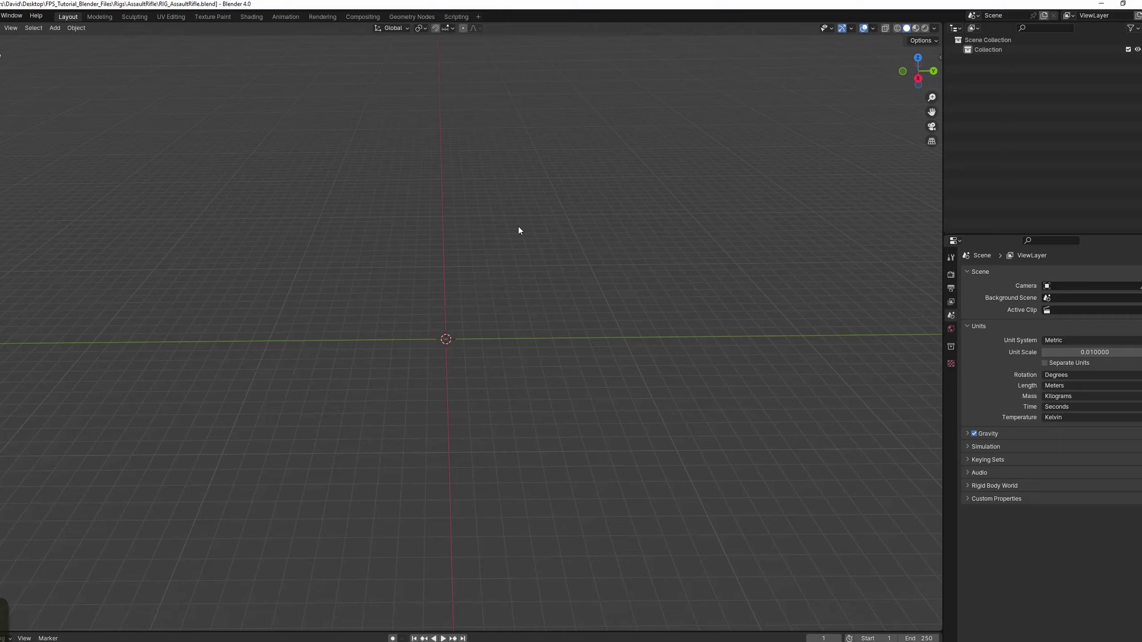
Orbit the empty scene, then start an FBX import browsing the Desktop folder.
{"action": "key", "text": "n"}
{"action": "middle_click", "coordinate": [551, 232]}
{"action": "middle_click", "coordinate": [586, 273]}
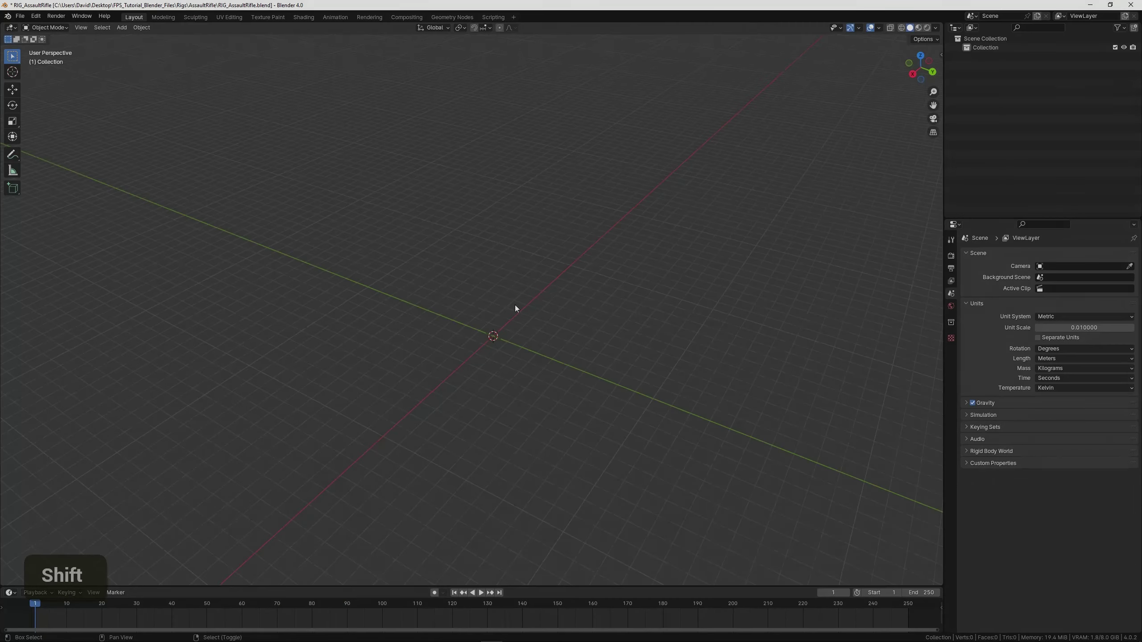
{"action": "middle_click", "coordinate": [520, 307]}
{"action": "scroll", "scroll_direction": "up", "scroll_amount": 3}
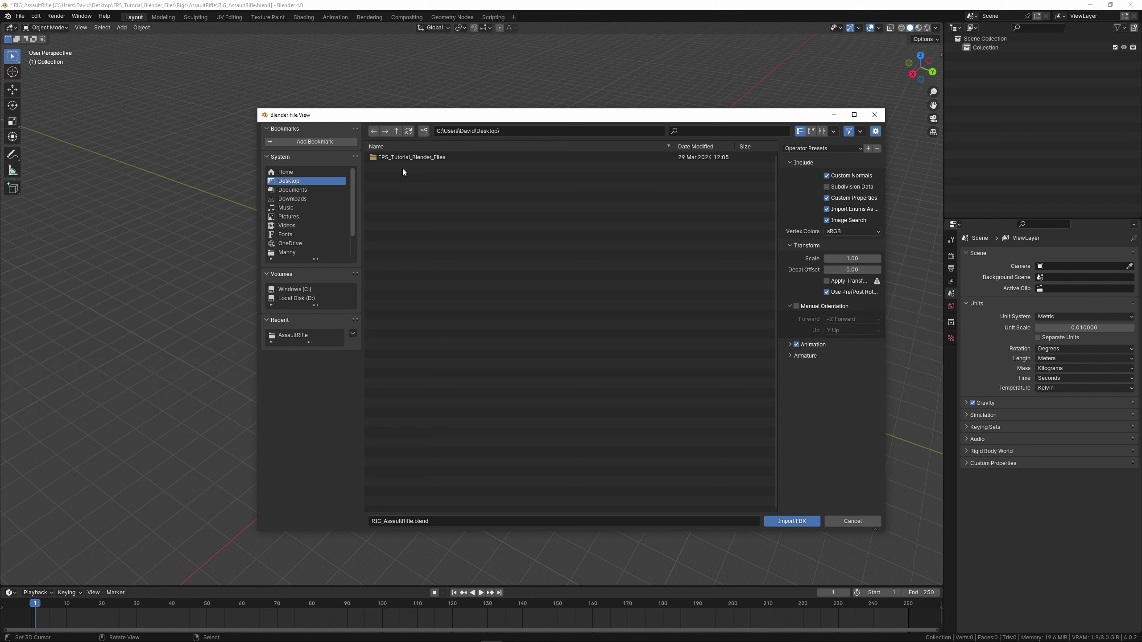
Import the assault rifle FBX from the Desktop and orbit around the model.
{"action": "double_click", "coordinate": [406, 158]}
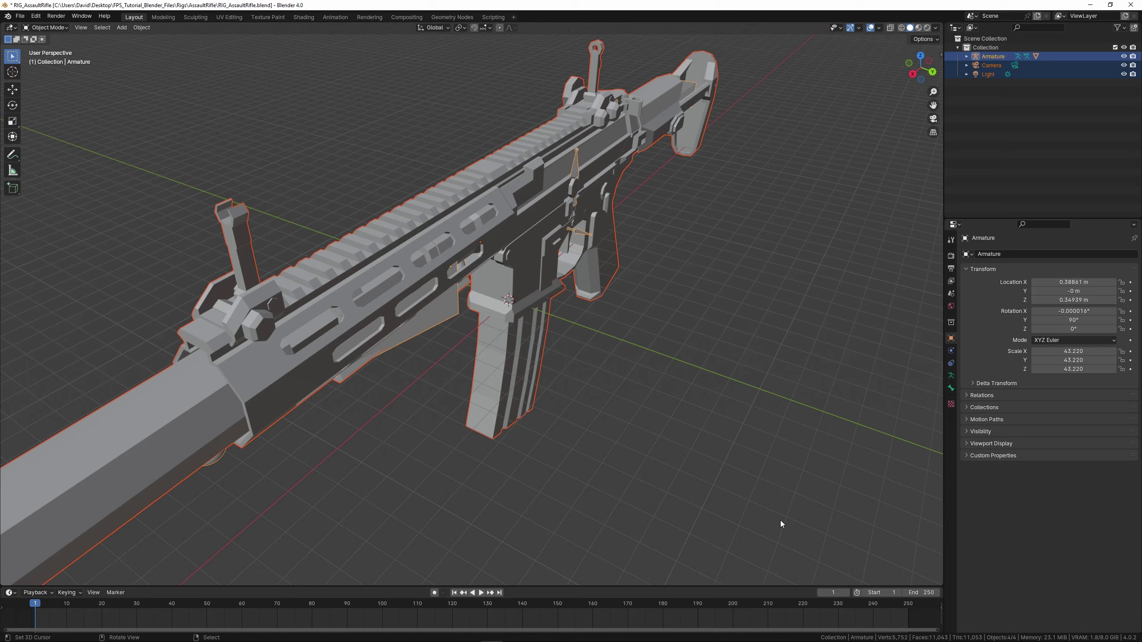
{"action": "scroll", "scroll_direction": "down", "scroll_amount": 3}
{"action": "middle_click", "coordinate": [518, 396]}
{"action": "middle_click", "coordinate": [628, 365]}
{"action": "middle_click", "coordinate": [589, 390]}
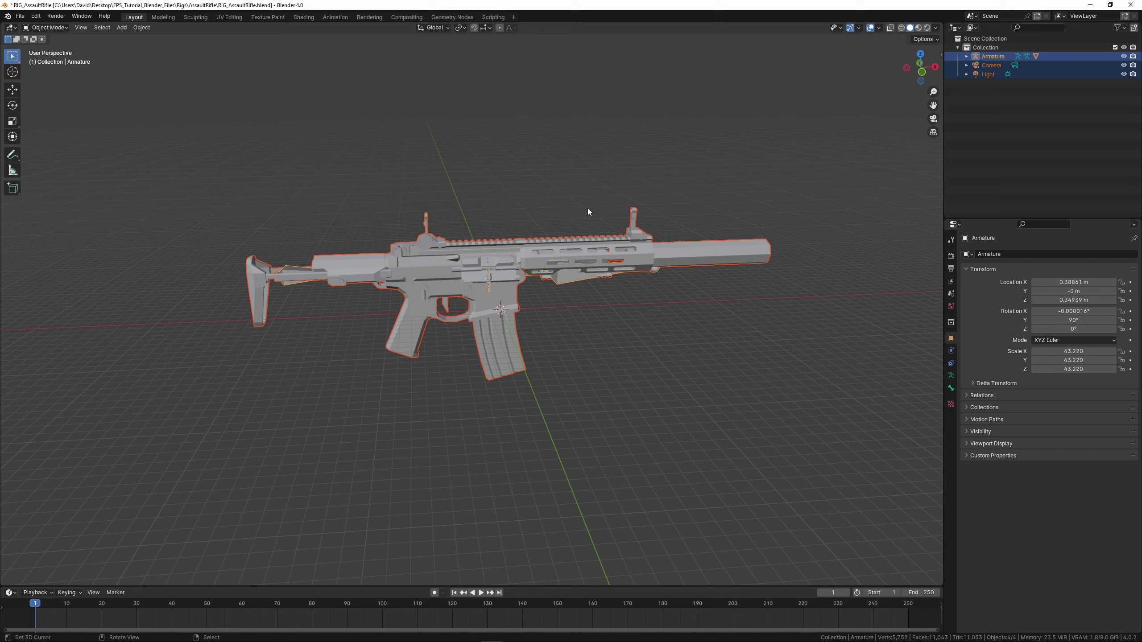
{"action": "scroll", "scroll_direction": "up", "scroll_amount": 3}
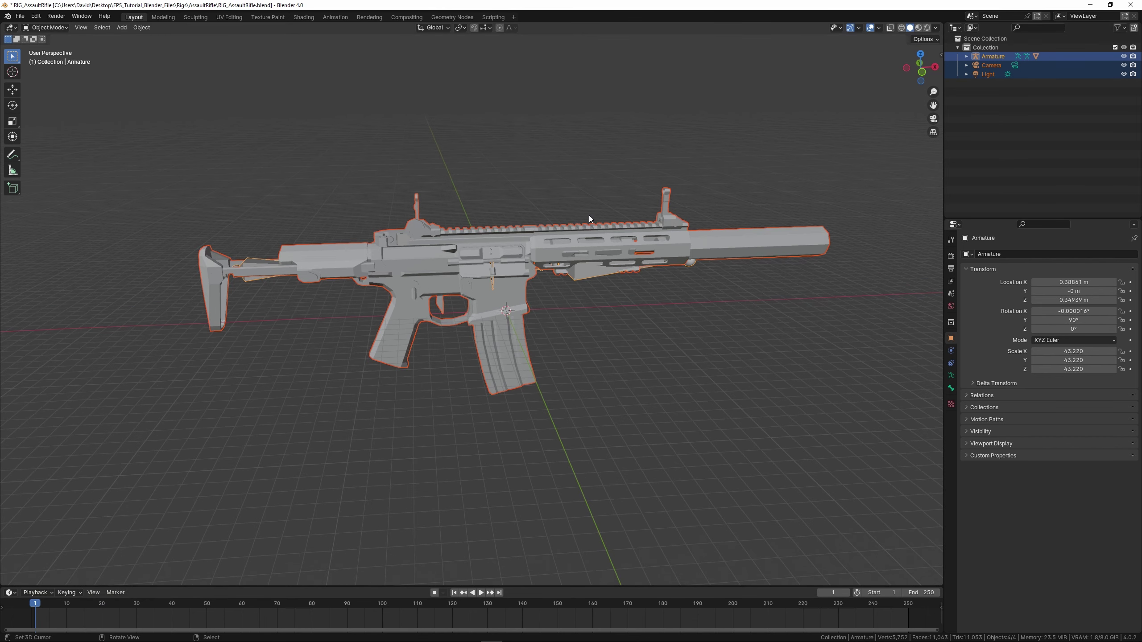
{"action": "middle_click", "coordinate": [569, 205]}
Switch to wireframe, select the imported armature, camera and light and bring up Delete.
{"action": "key", "text": "shift+z"}
{"action": "key", "text": "a"}
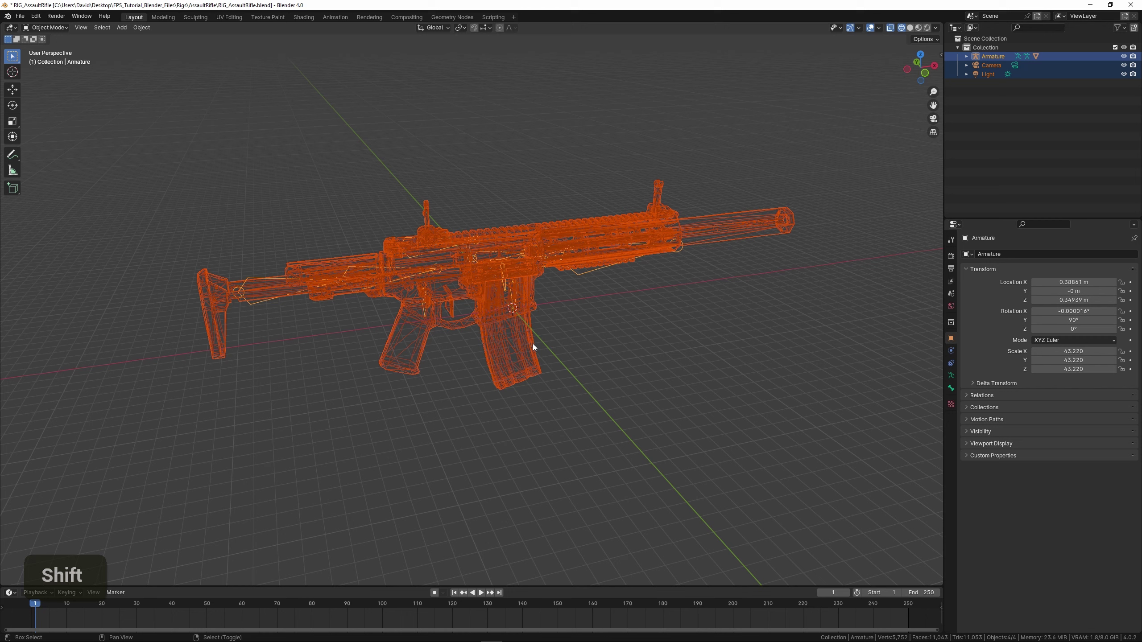
{"action": "right_click", "coordinate": [535, 350]}
{"action": "right_click", "coordinate": [534, 350]}
Delete the armature, camera and light, then orbit in to find the remaining rifle mesh.
{"action": "key", "text": "x"}
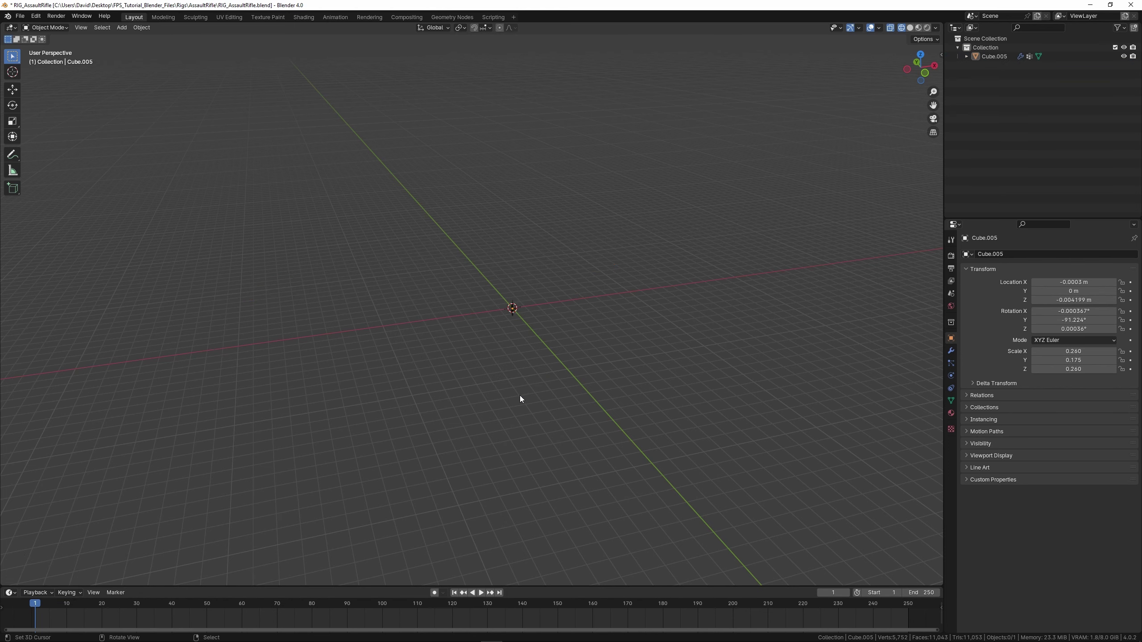
{"action": "scroll", "scroll_direction": "up", "scroll_amount": 3}
{"action": "middle_click", "coordinate": [530, 386]}
{"action": "scroll", "scroll_direction": "up", "scroll_amount": 3}
{"action": "middle_click", "coordinate": [568, 305]}
{"action": "scroll", "scroll_direction": "up", "scroll_amount": 3}
{"action": "middle_click", "coordinate": [566, 330]}
{"action": "middle_click", "coordinate": [554, 370]}
{"action": "middle_click", "coordinate": [660, 394]}
{"action": "middle_click", "coordinate": [475, 340]}
{"action": "scroll", "scroll_direction": "up", "scroll_amount": 3}
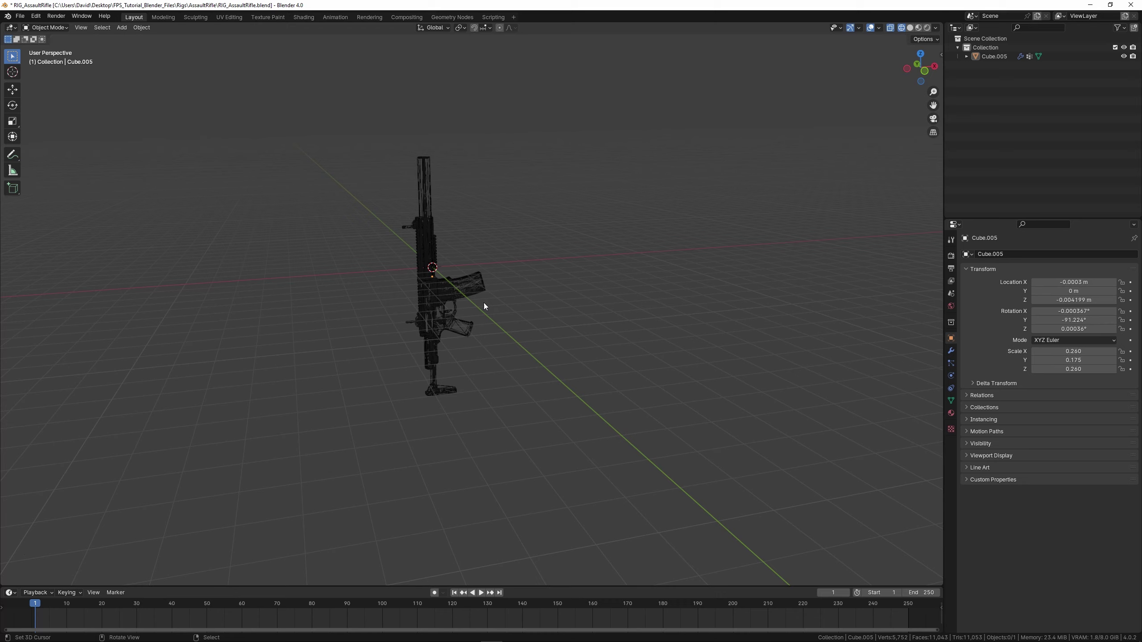
{"action": "middle_click", "coordinate": [486, 296]}
{"action": "scroll", "scroll_direction": "up", "scroll_amount": 3}
{"action": "middle_click", "coordinate": [548, 319]}
{"action": "middle_click", "coordinate": [528, 310]}
Return to solid shading and select the rifle mesh Cube.005.
{"action": "key", "text": "shift+z"}
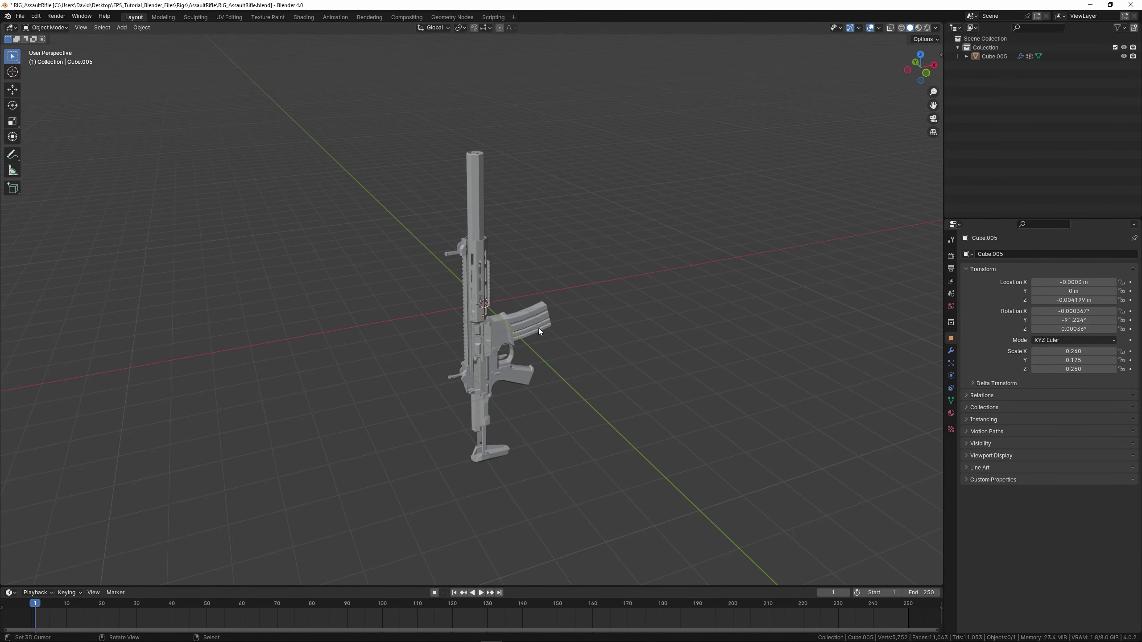
{"action": "middle_click", "coordinate": [560, 334]}
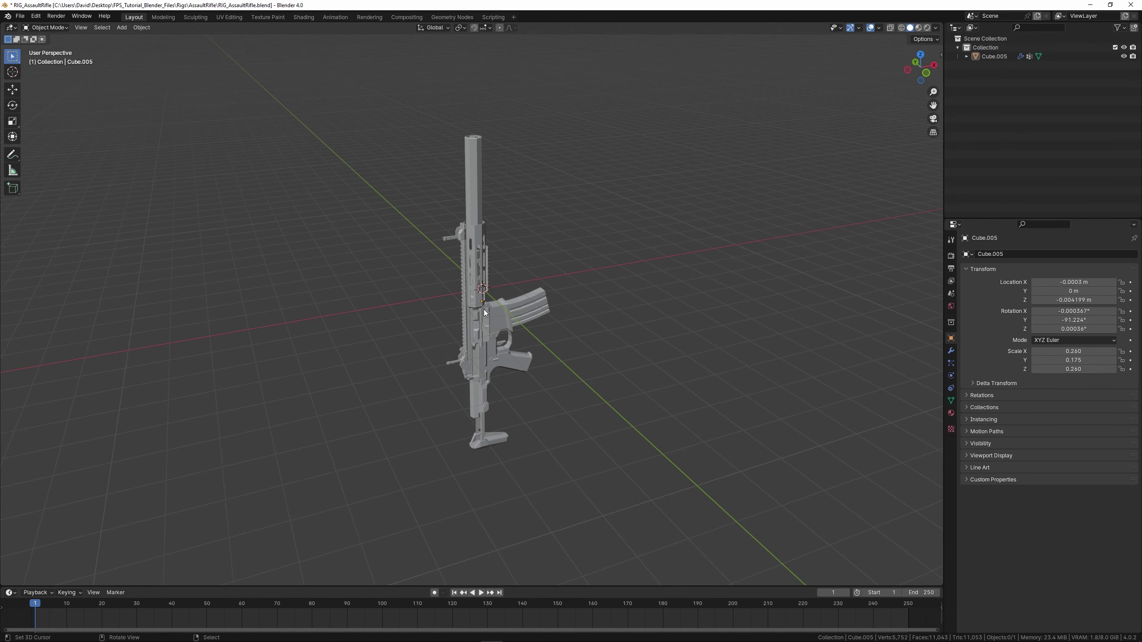
{"action": "right_click", "coordinate": [488, 311]}
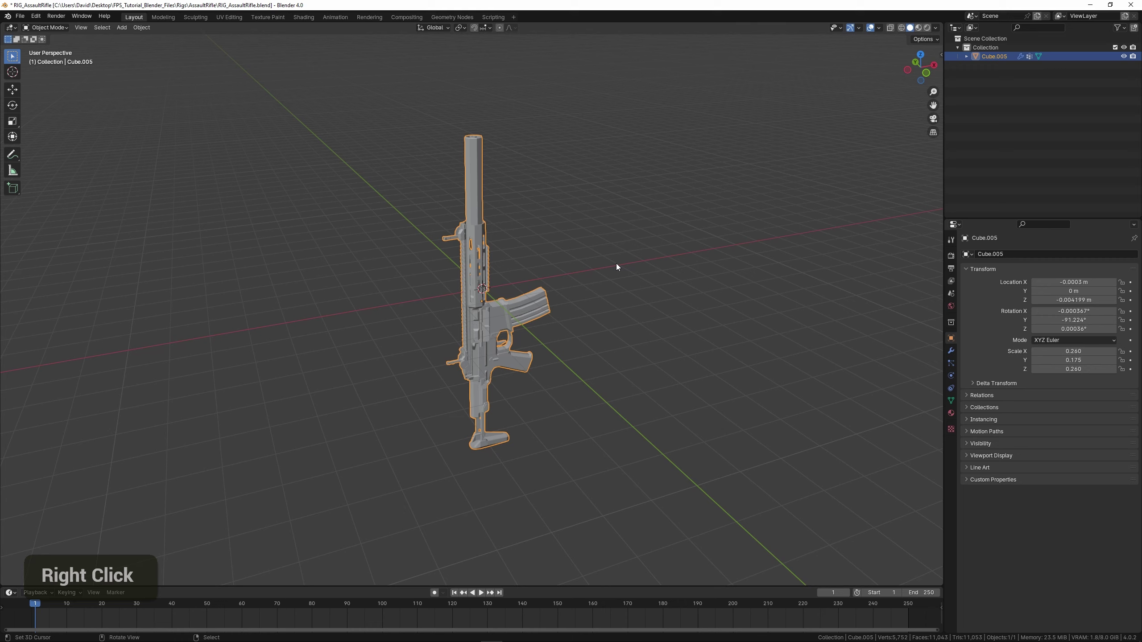
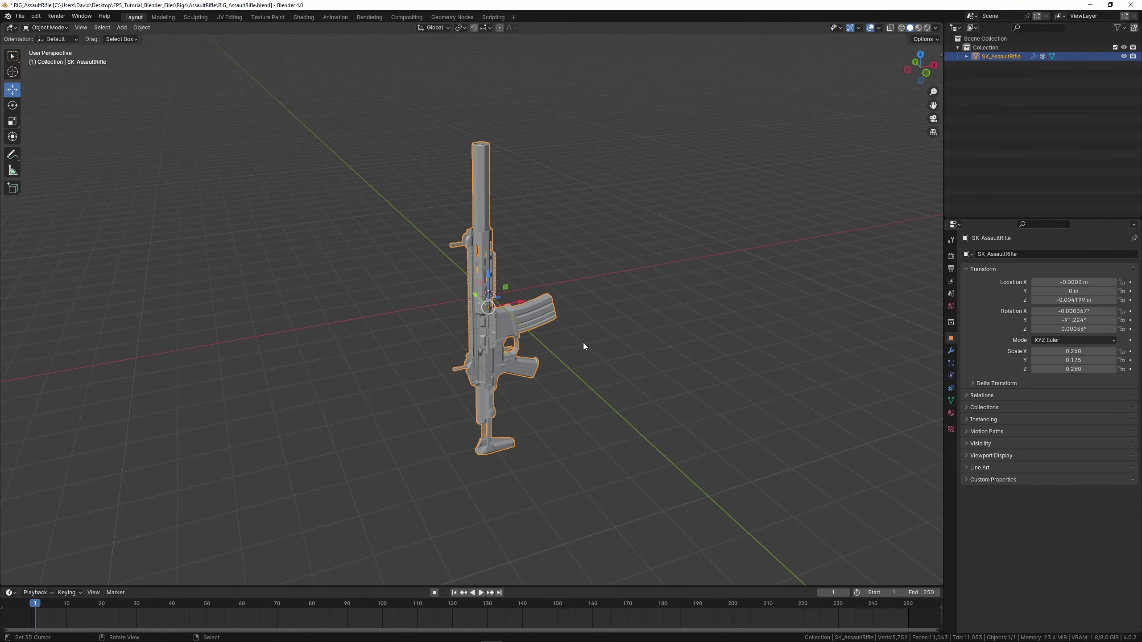
Orbit around the renamed SK_AssaultRifle mesh sitting at the world origin.
{"action": "middle_click", "coordinate": [583, 344]}
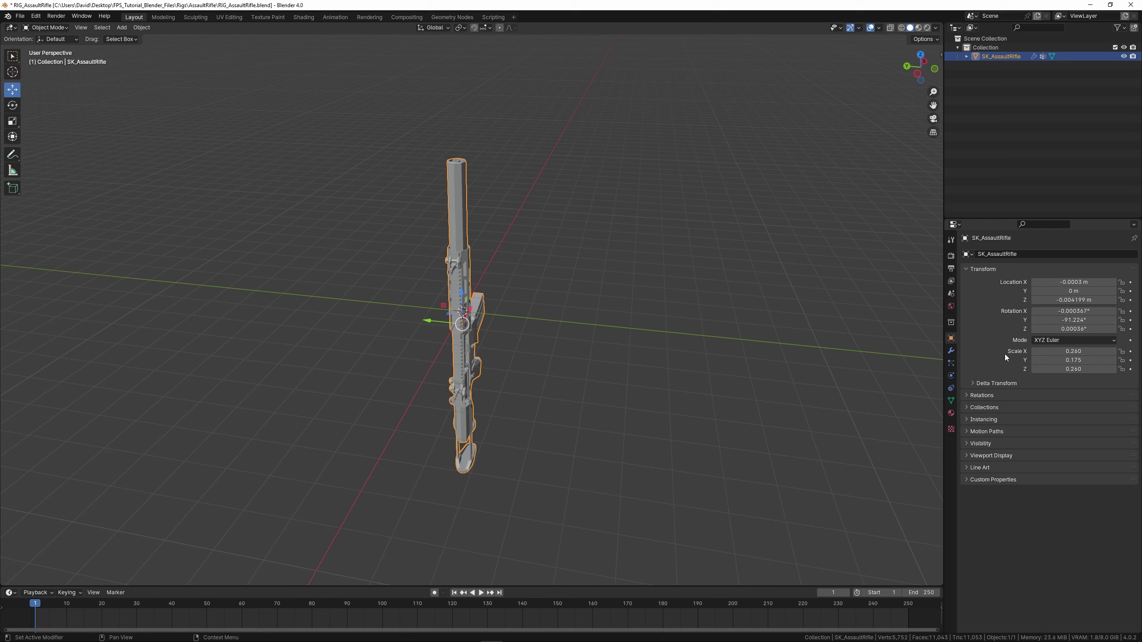
{"action": "middle_click", "coordinate": [757, 365]}
{"action": "middle_click", "coordinate": [687, 378]}
{"action": "middle_click", "coordinate": [631, 338]}
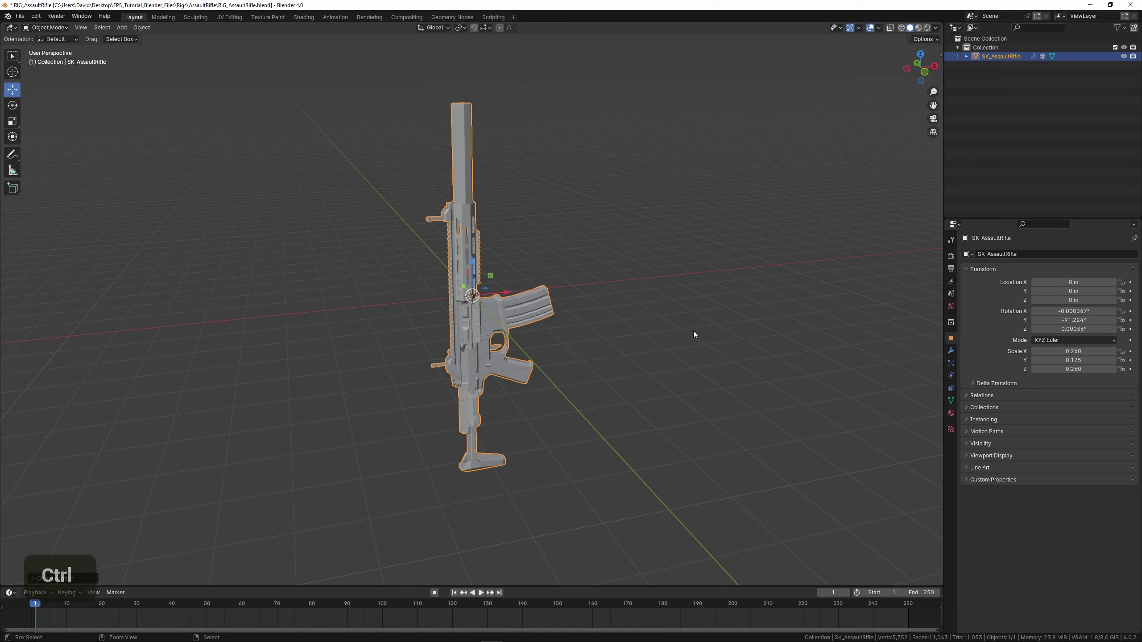
Apply the rifle's scale and line it up in front orthographic view.
{"action": "key", "text": "ctrl+a"}
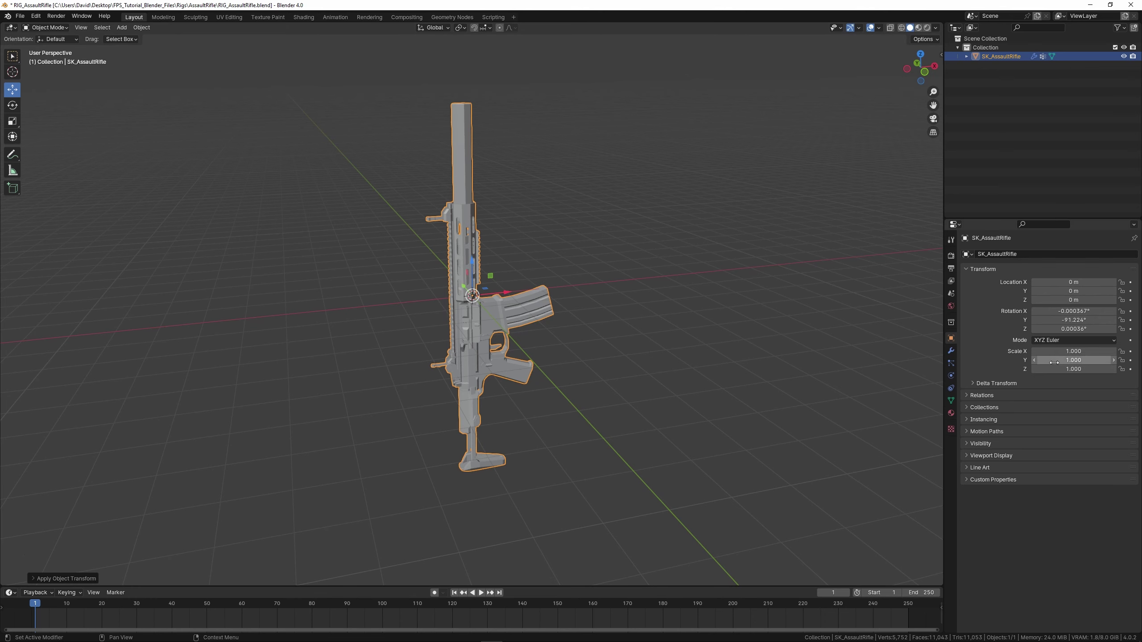
{"action": "middle_click", "coordinate": [620, 331]}
{"action": "middle_click", "coordinate": [657, 341]}
{"action": "middle_click", "coordinate": [645, 333]}
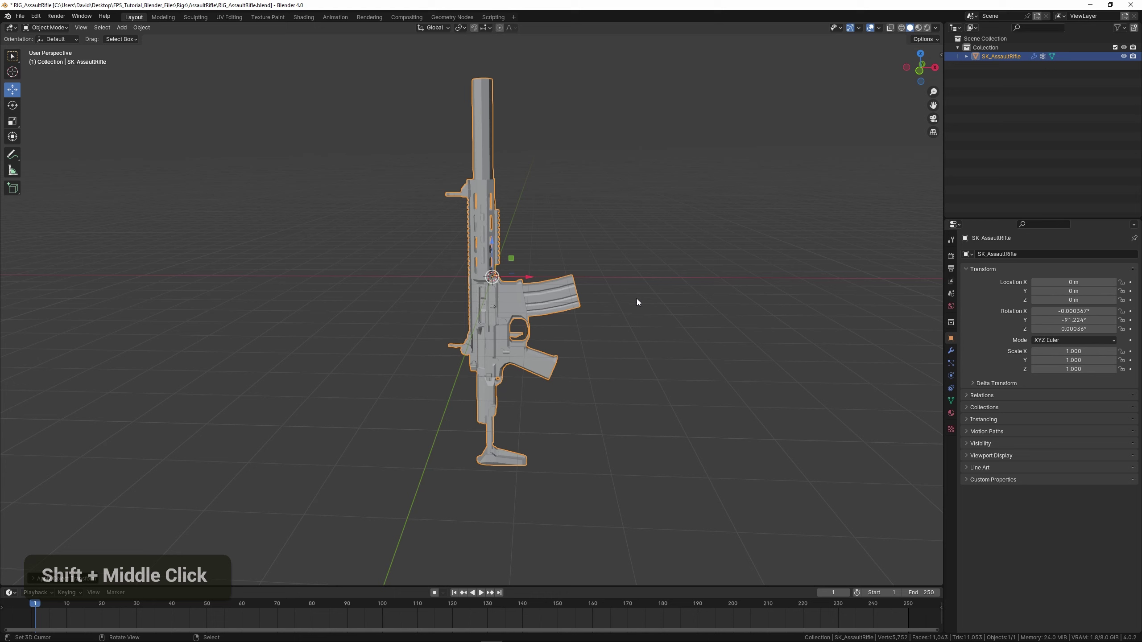
{"action": "key", "text": "KP_3"}
{"action": "key", "text": "KP_1"}
{"action": "key", "text": "shift+i"}
{"action": "middle_click", "coordinate": [581, 244]}
{"action": "key", "text": "KP_5"}
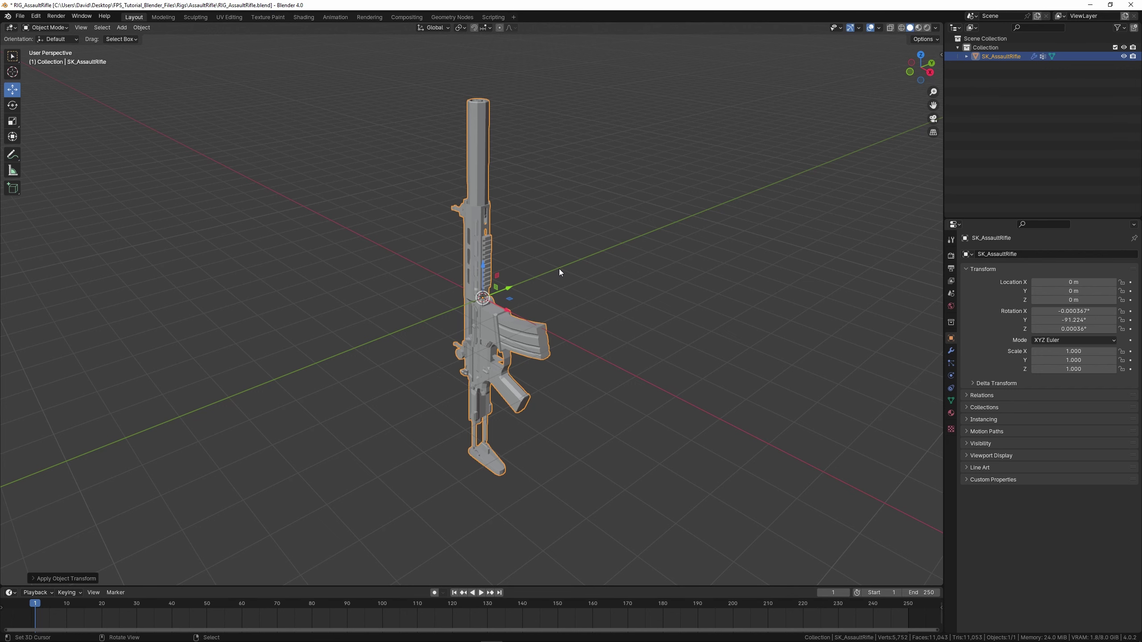
{"action": "key", "text": "KP_3"}
{"action": "key", "text": "KP_1"}
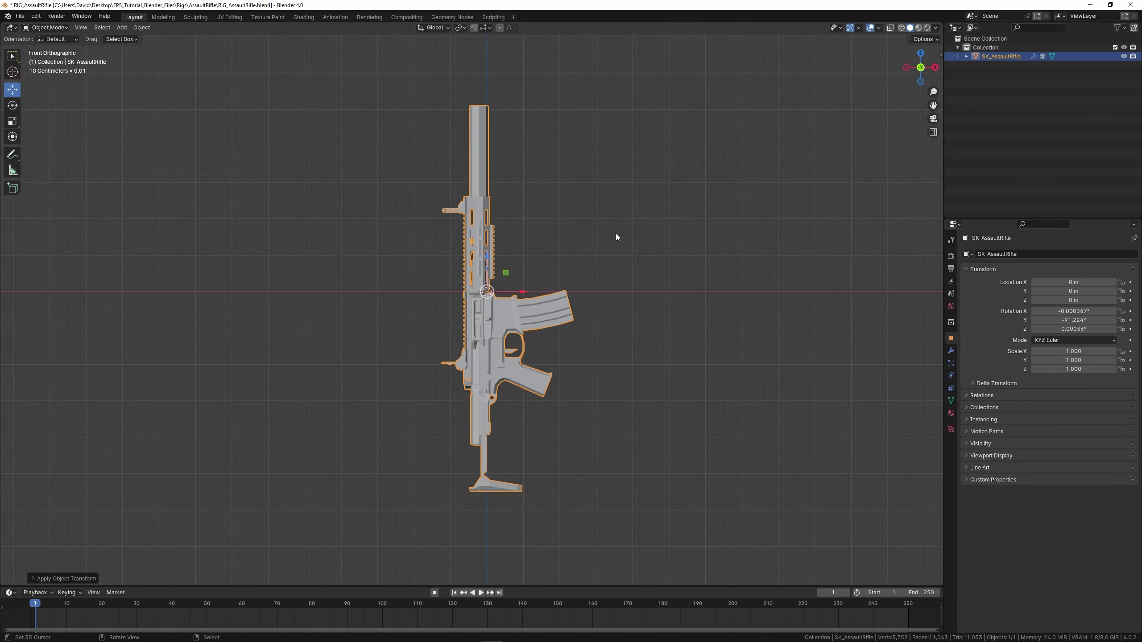
Rotate the rifle 90 degrees about one axis so it lies horizontal, ready to apply rotation.
{"action": "key", "text": "r"}
{"action": "key", "text": "9"}
{"action": "type", "text": "0,9"}
{"action": "key", "text": "Return"}
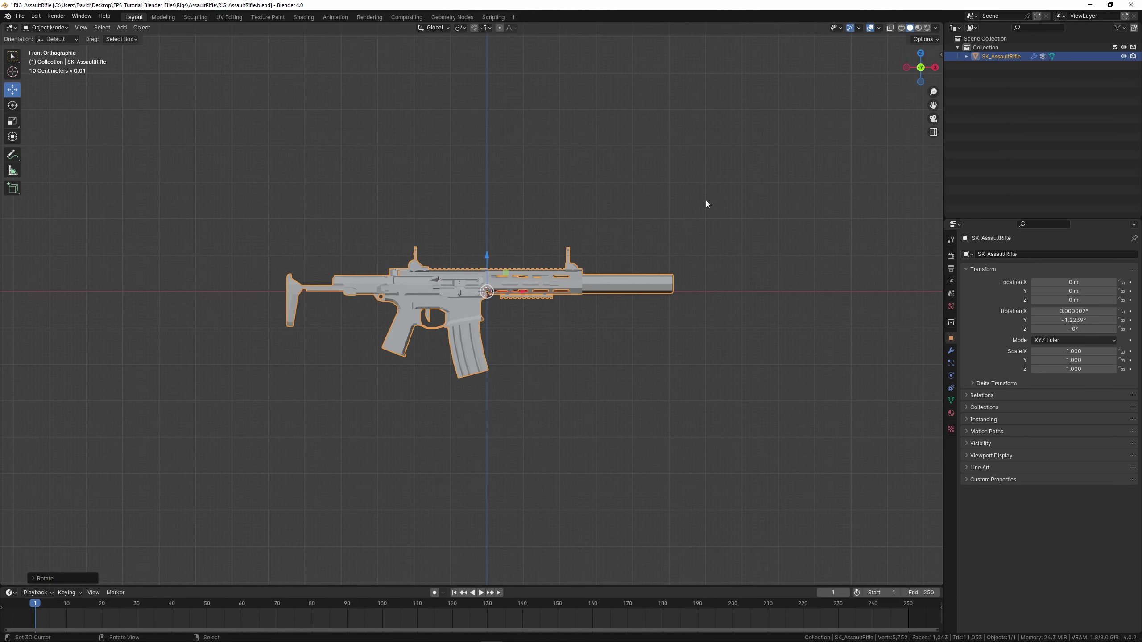
{"action": "key", "text": "ctrl+a"}
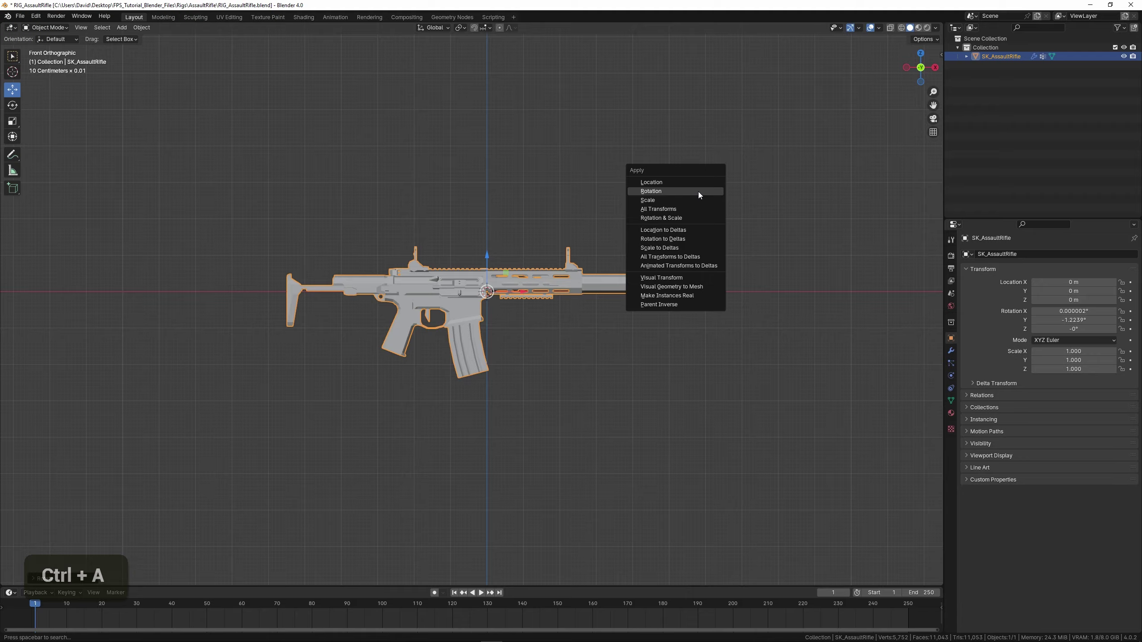
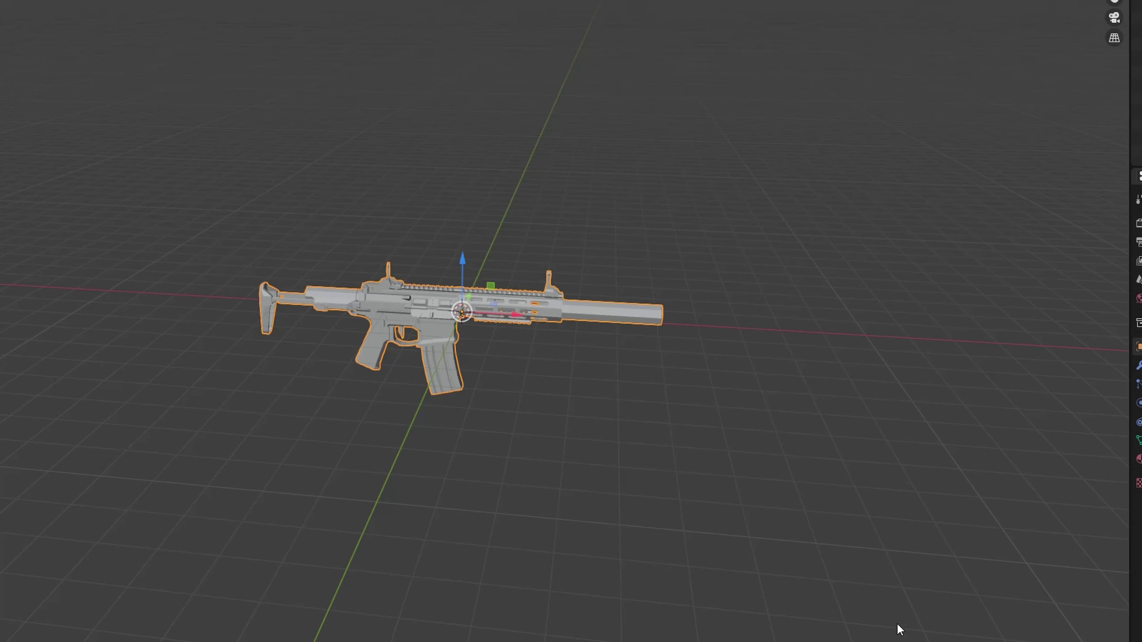
Select the mannequin's root armature and delete it.
{"action": "scroll", "scroll_direction": "down", "scroll_amount": 3}
{"action": "middle_click", "coordinate": [521, 398]}
{"action": "middle_click", "coordinate": [549, 332]}
{"action": "scroll", "scroll_direction": "down", "scroll_amount": 3}
{"action": "middle_click", "coordinate": [586, 338]}
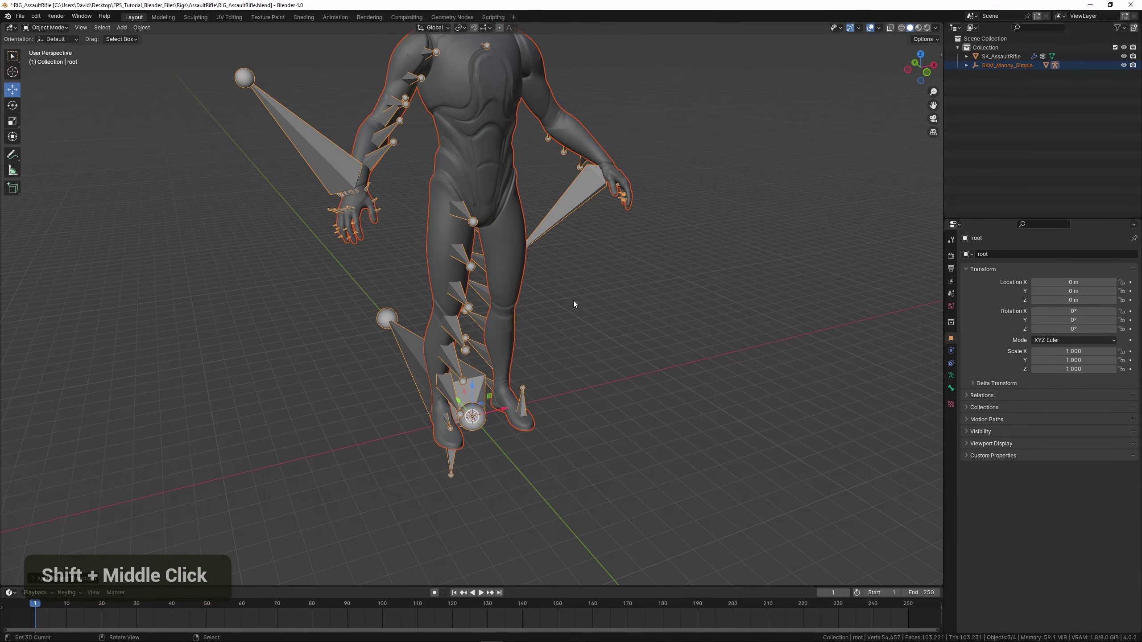
{"action": "middle_click", "coordinate": [606, 303]}
{"action": "middle_click", "coordinate": [590, 297]}
{"action": "scroll", "scroll_direction": "down", "scroll_amount": 3}
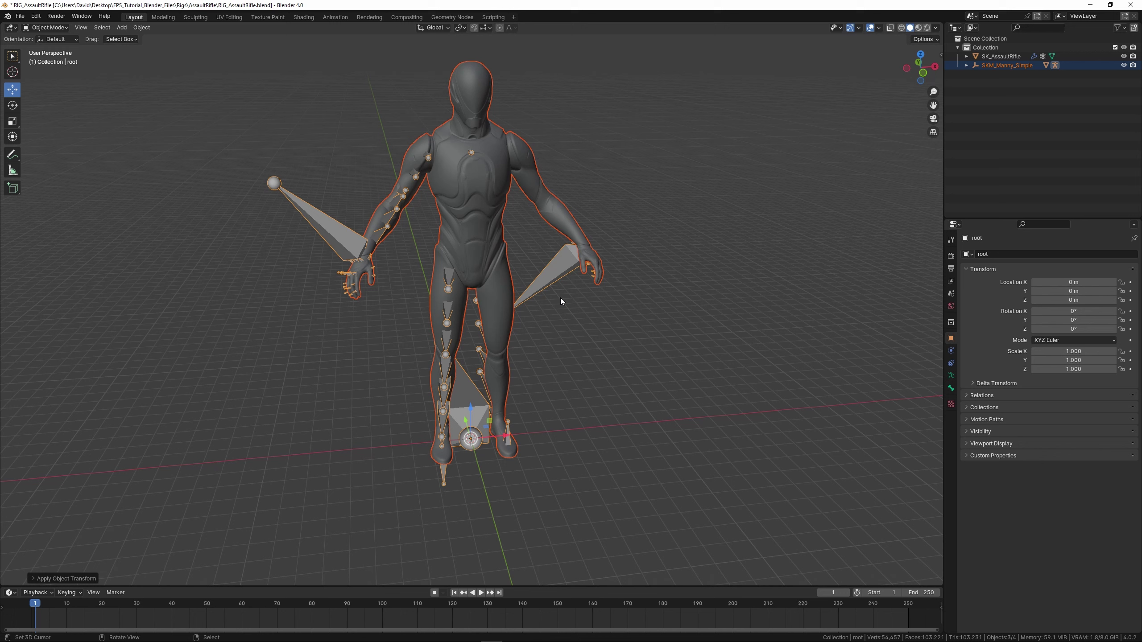
{"action": "right_click", "coordinate": [548, 276]}
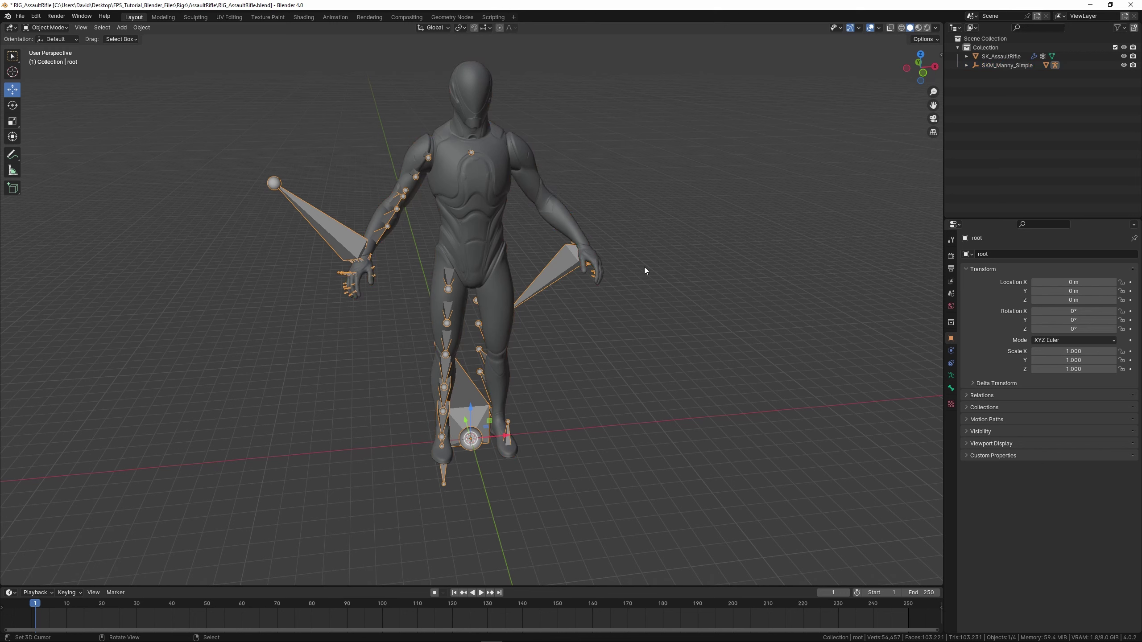
{"action": "key", "text": "x"}
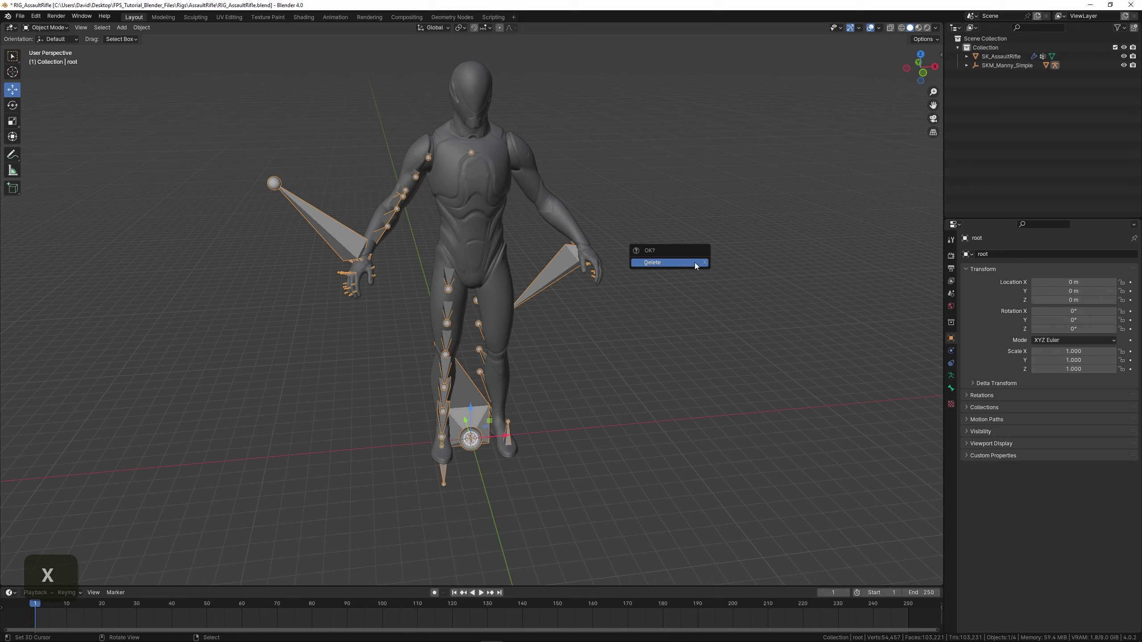
Orbit around the remaining mannequin mesh to check the result.
{"action": "middle_click", "coordinate": [621, 375]}
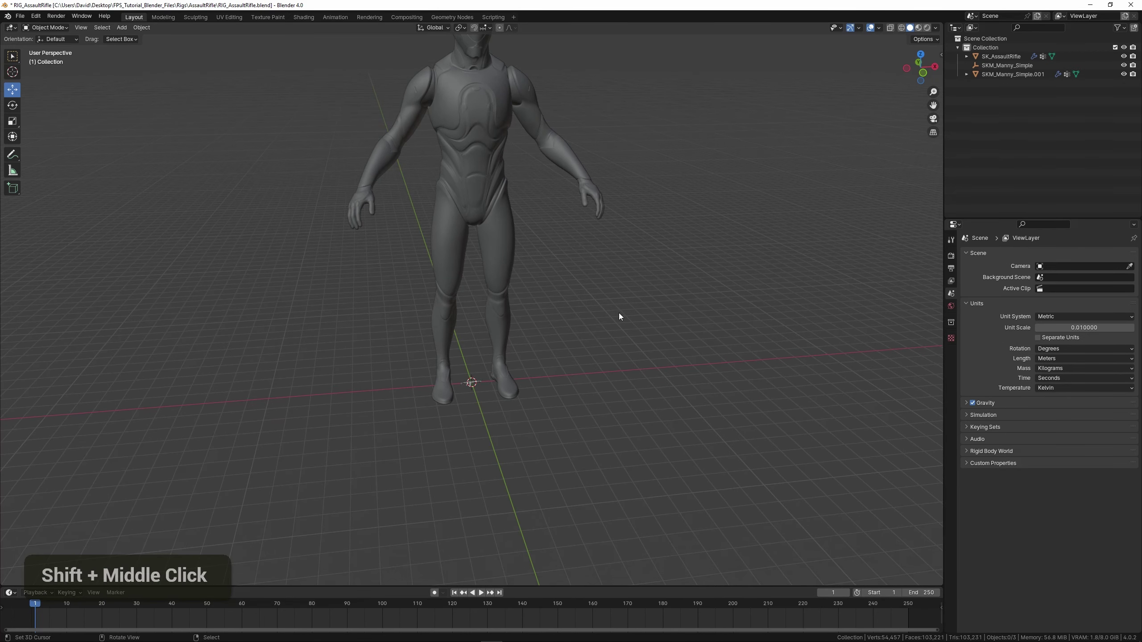
{"action": "middle_click", "coordinate": [605, 299]}
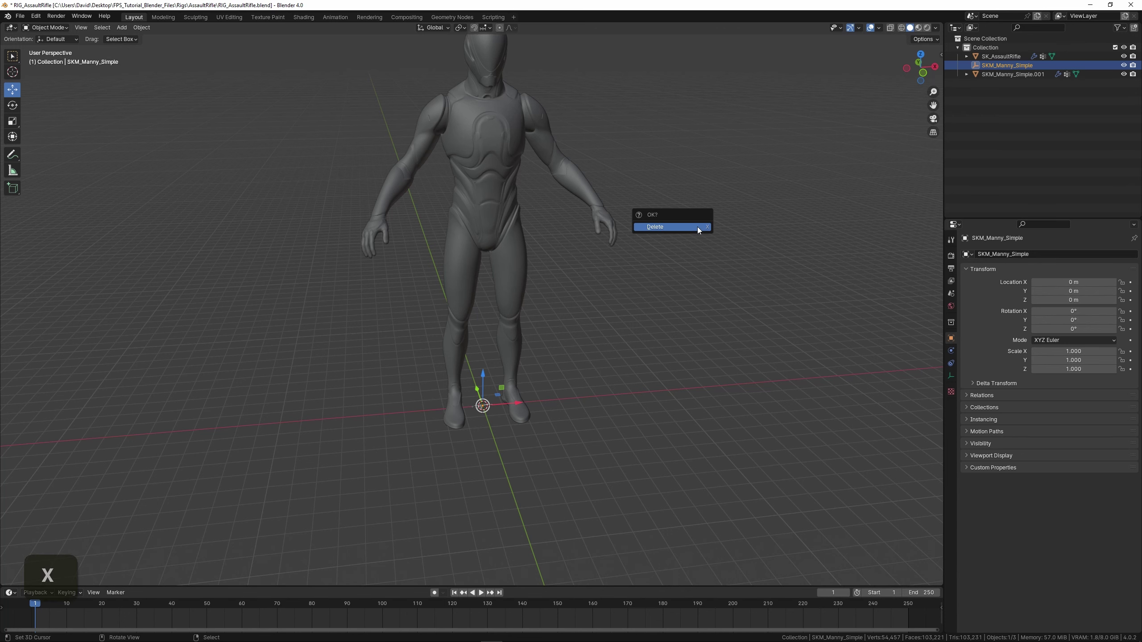
{"action": "scroll", "scroll_direction": "up", "scroll_amount": 3}
{"action": "middle_click", "coordinate": [573, 373]}
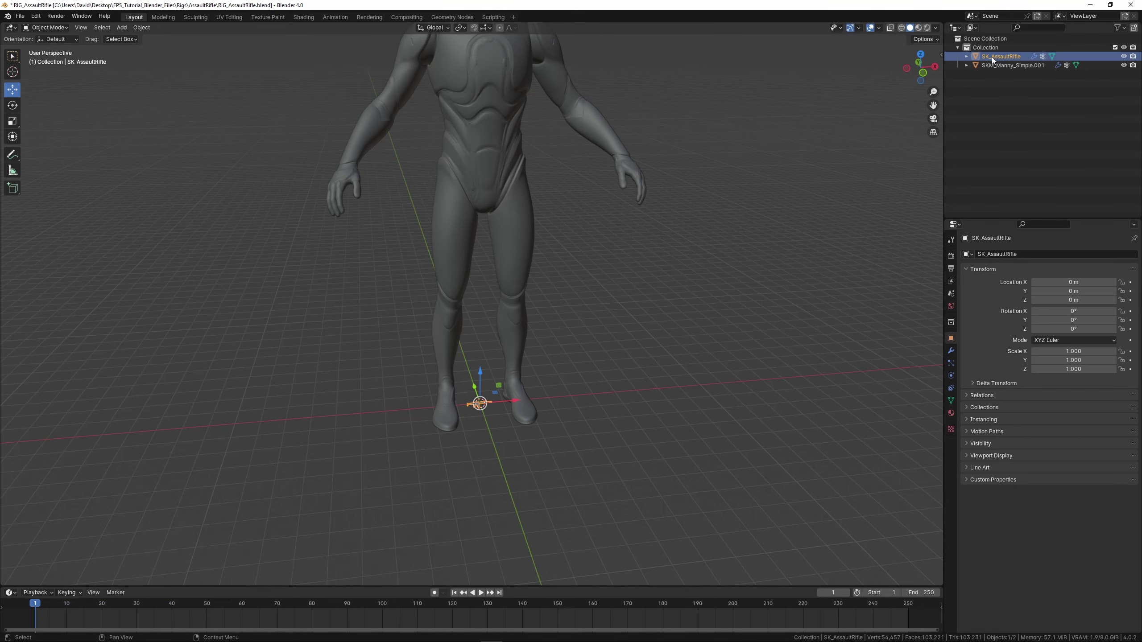
Scale SK_AssaultRifle up about tenfold (≈10.561) so it sits at the mannequin's feet.
{"action": "middle_click", "coordinate": [576, 384]}
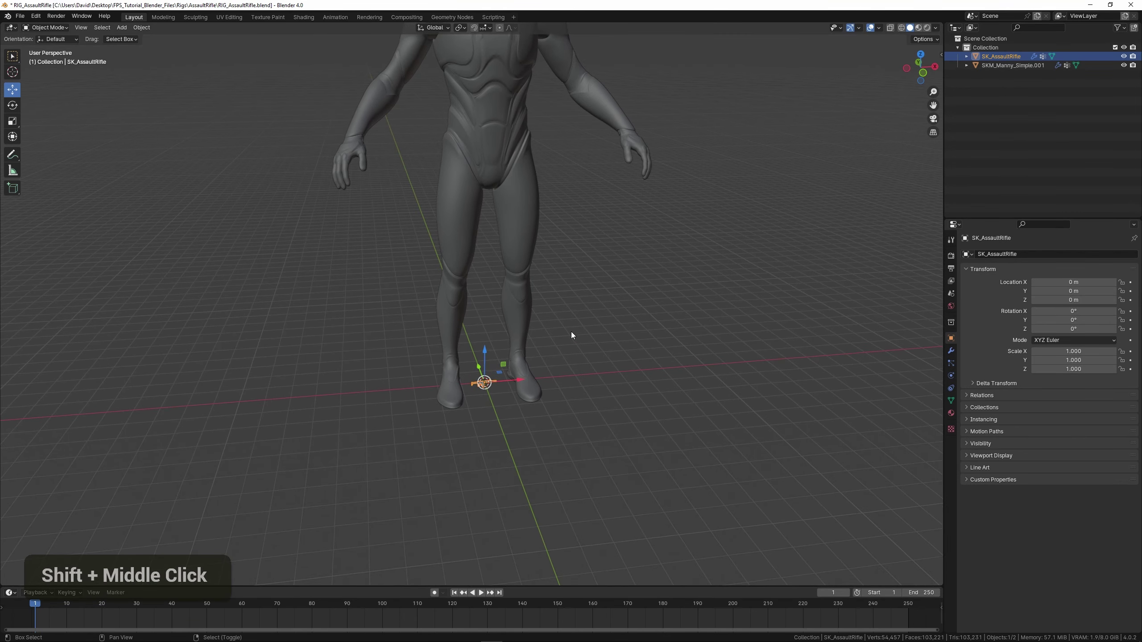
{"action": "scroll", "scroll_direction": "down", "scroll_amount": 3}
{"action": "middle_click", "coordinate": [550, 331]}
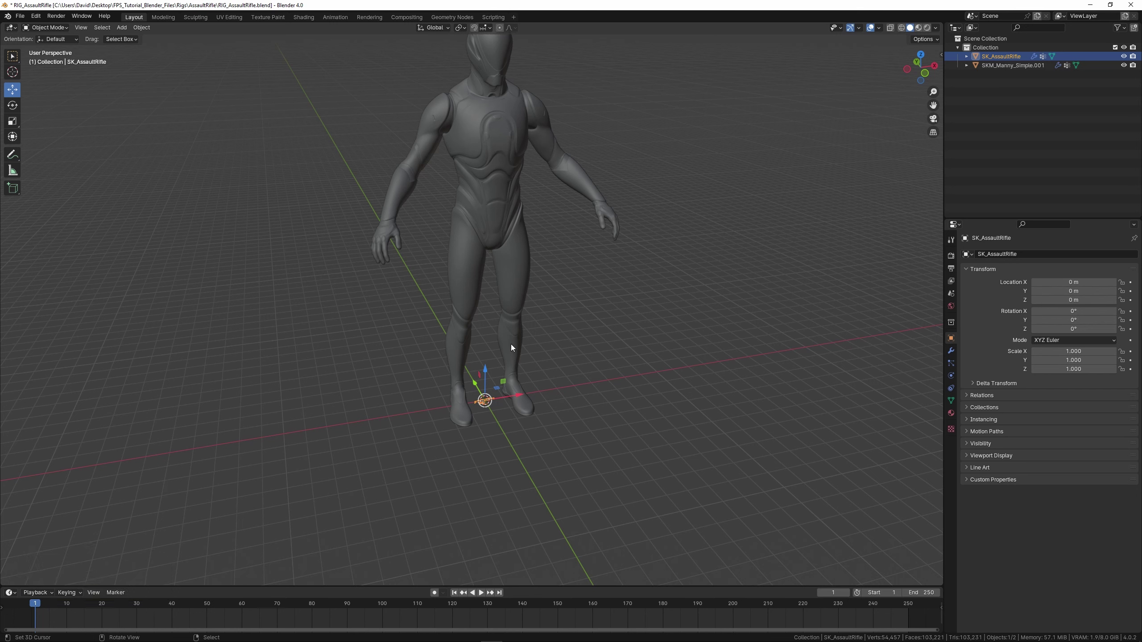
{"action": "key", "text": "s"}
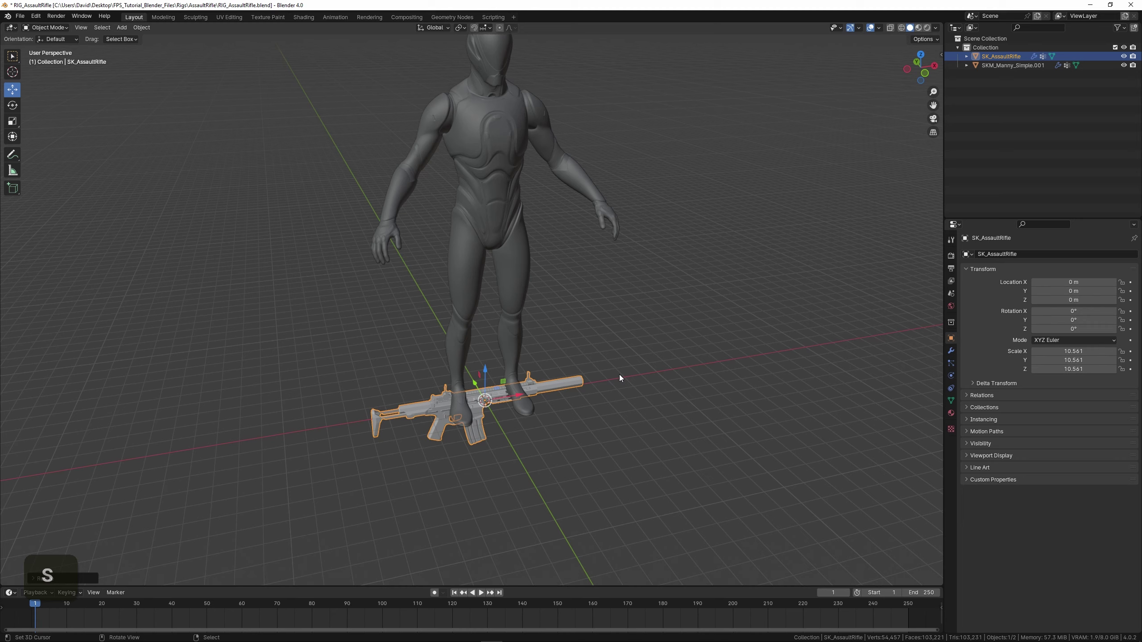
{"action": "middle_click", "coordinate": [595, 393]}
{"action": "middle_click", "coordinate": [634, 384]}
{"action": "middle_click", "coordinate": [632, 384]}
{"action": "middle_click", "coordinate": [577, 382]}
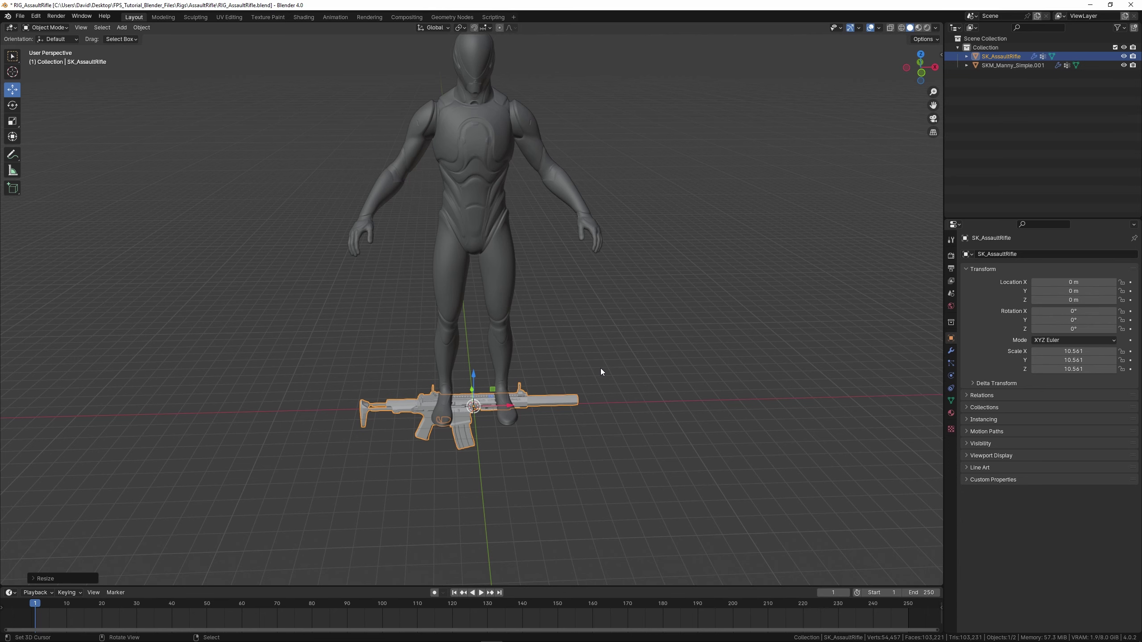
{"action": "middle_click", "coordinate": [538, 352]}
{"action": "middle_click", "coordinate": [611, 343]}
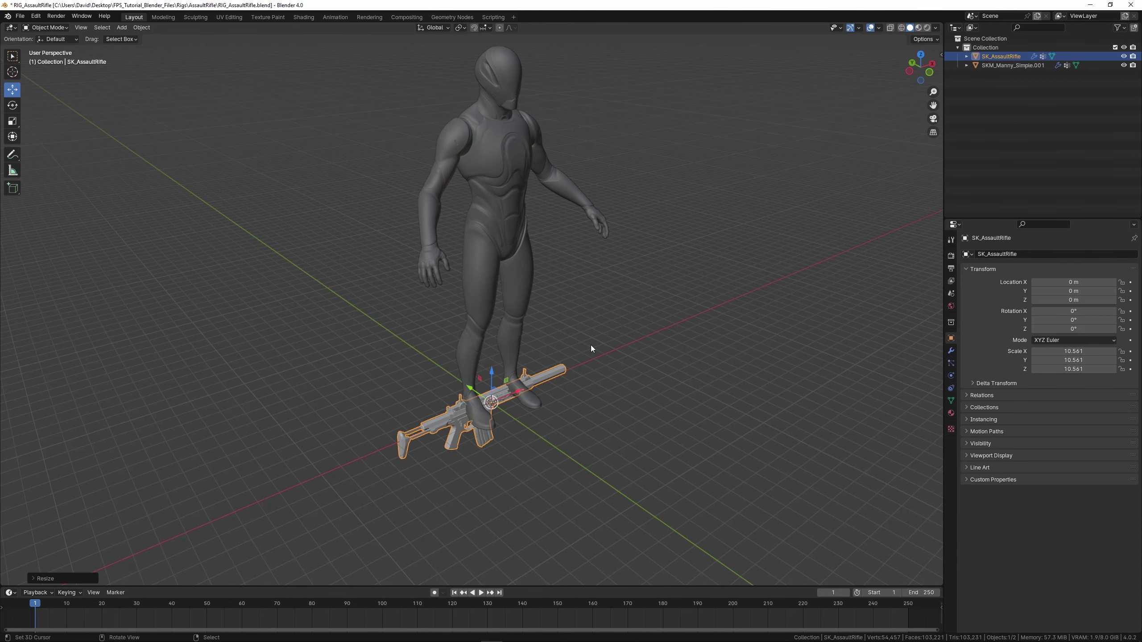
Select the rifle again and orbit to inspect it beside the mannequin.
{"action": "right_click", "coordinate": [478, 212]}
{"action": "middle_click", "coordinate": [577, 212]}
{"action": "middle_click", "coordinate": [605, 272]}
{"action": "middle_click", "coordinate": [602, 321]}
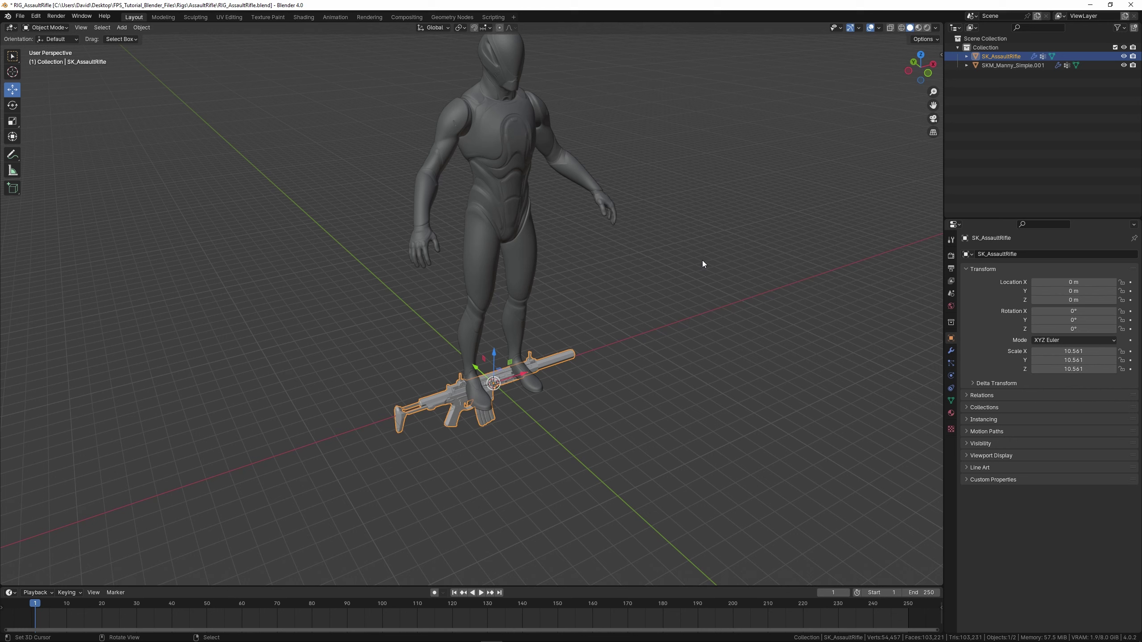
Rotate the rifle -90 degrees around the Z axis and confirm the turn.
{"action": "key", "text": "r"}
{"action": "key", "text": "z"}
{"action": "key", "text": "9"}
{"action": "type", "text": "0, 9"}
{"action": "key", "text": "BackSpace"}
{"action": "key", "text": "-"}
{"action": "key", "text": "9"}
{"action": "key", "text": "0"}
{"action": "key", "text": "Return"}
{"action": "key", "text": "KP_Decimal"}
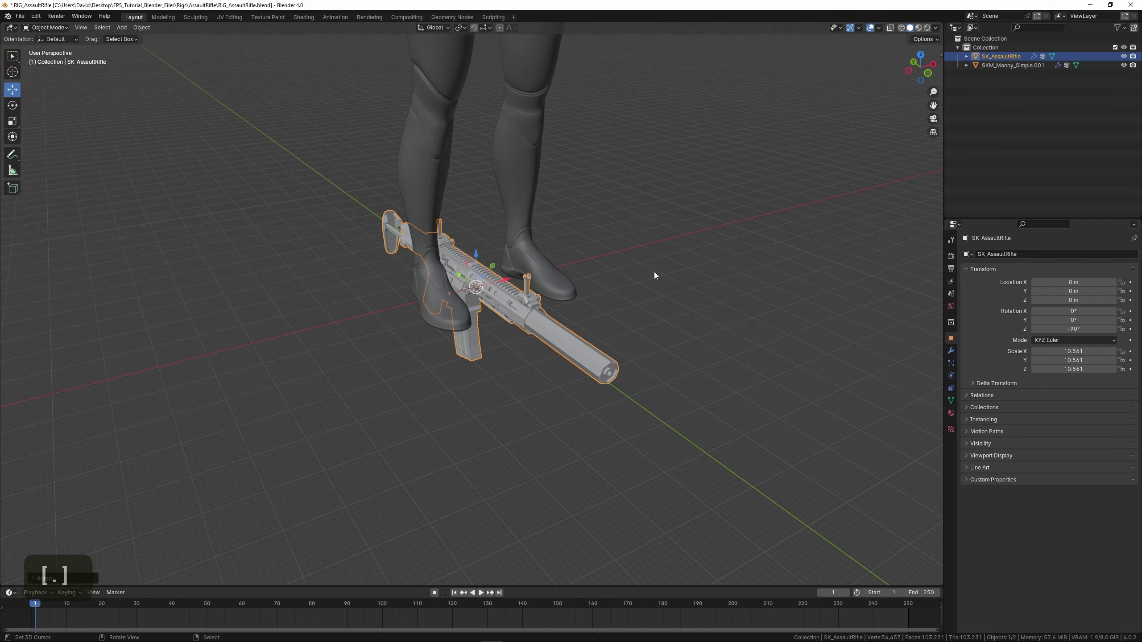
{"action": "key", "text": "shift+i"}
{"action": "middle_click", "coordinate": [578, 343]}
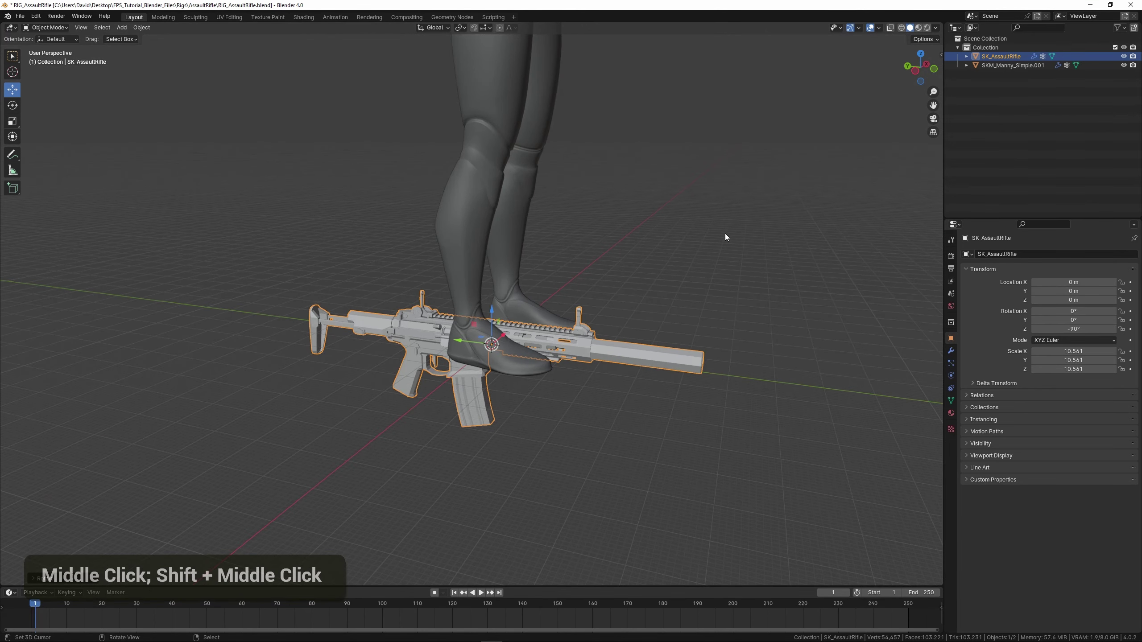
Apply that rotation, then begin lifting the rifle along the vertical axis.
{"action": "key", "text": "ctrl+a"}
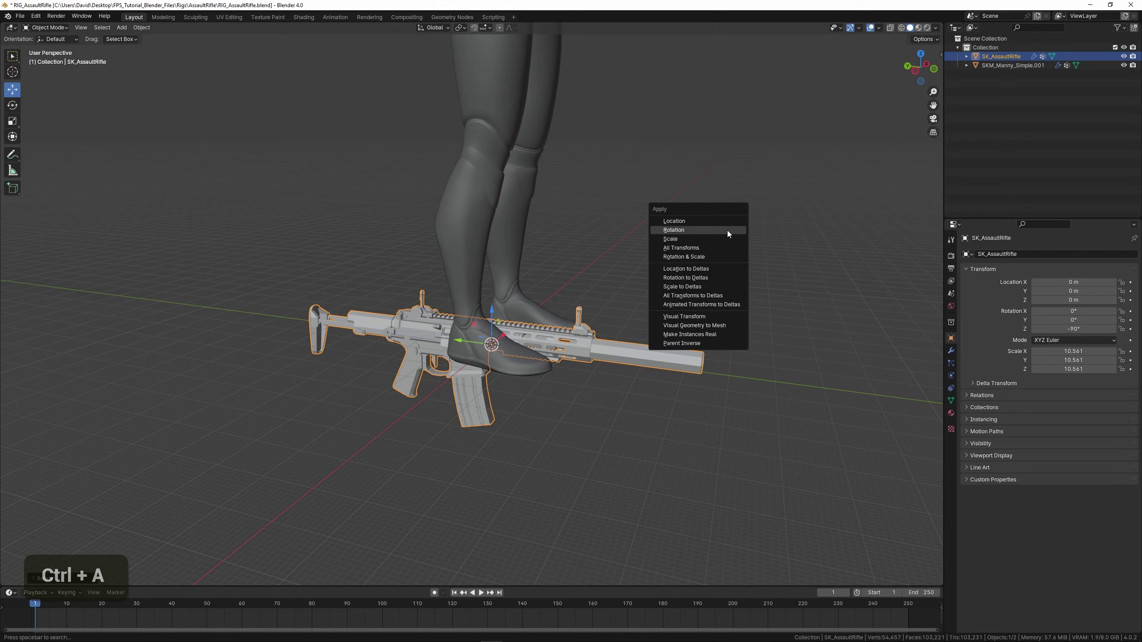
{"action": "scroll", "scroll_direction": "down", "scroll_amount": 3}
{"action": "middle_click", "coordinate": [656, 238]}
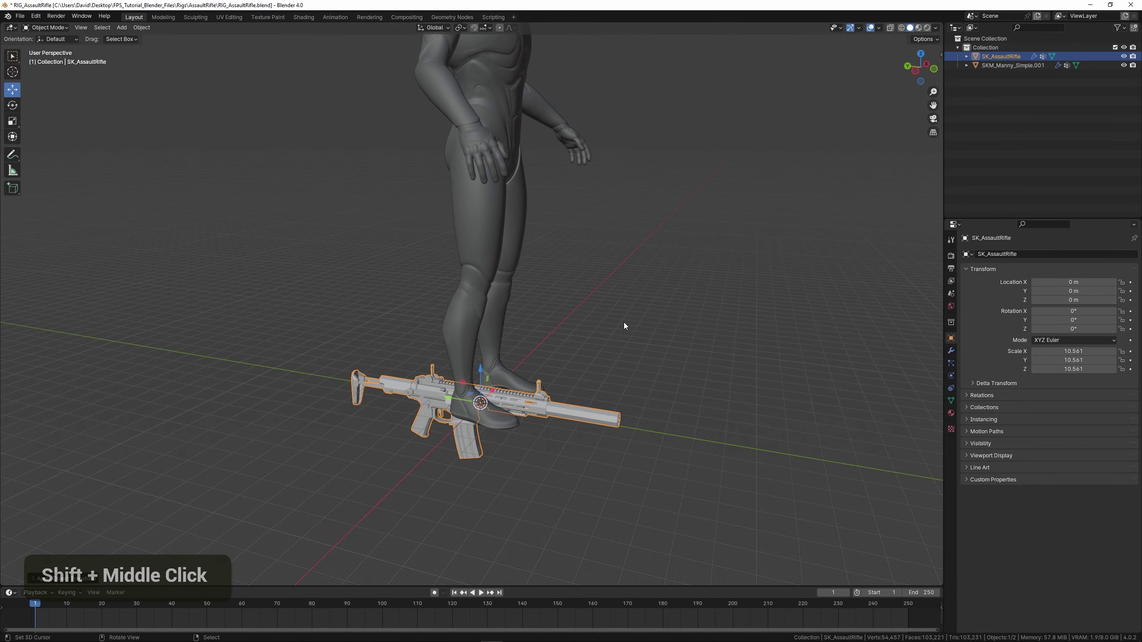
{"action": "middle_click", "coordinate": [615, 339]}
{"action": "key", "text": "g"}
{"action": "key", "text": "z"}
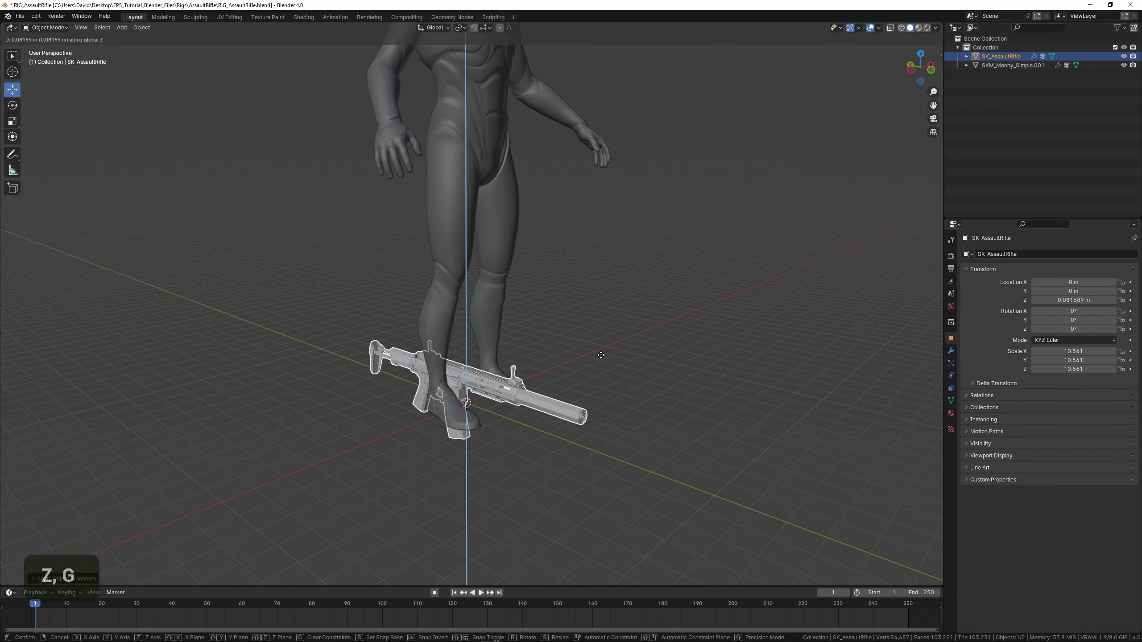
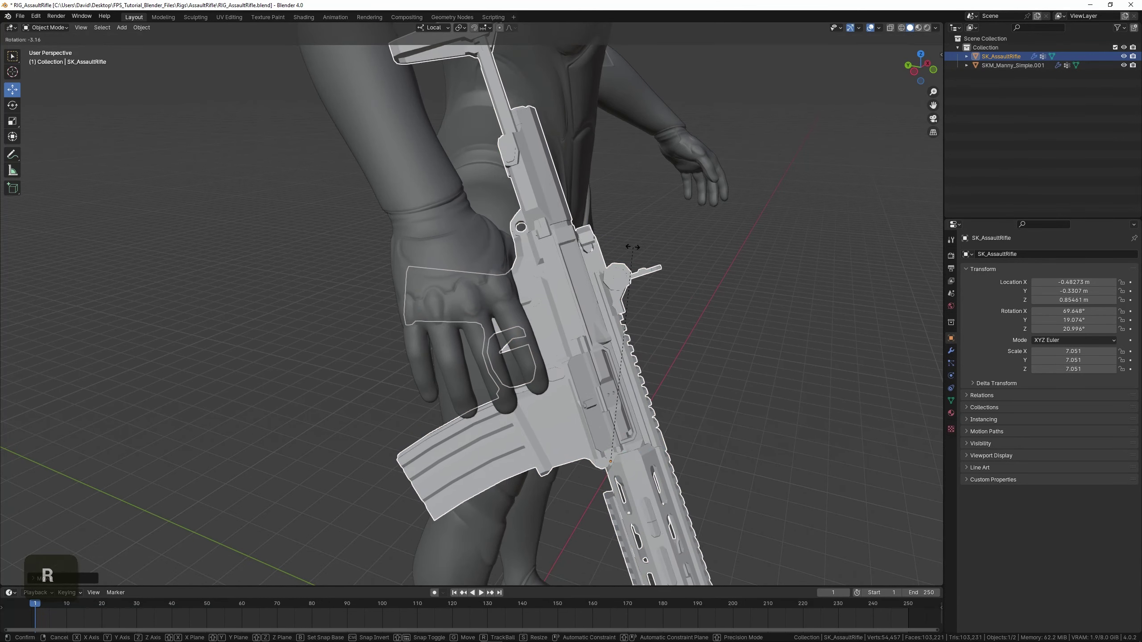
Nudge the rifle into the mannequin's right hand and orbit to check the grip.
{"action": "key", "text": "g"}
{"action": "left_click", "coordinate": [621, 275]}
{"action": "middle_click", "coordinate": [435, 318]}
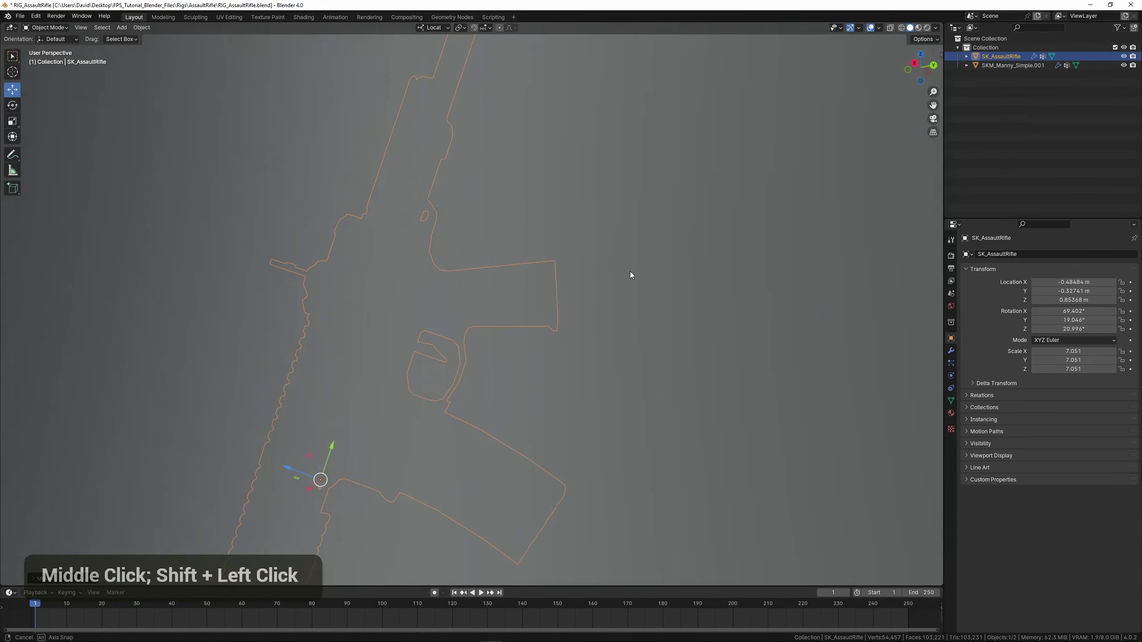
{"action": "scroll", "scroll_direction": "up", "scroll_amount": 3}
{"action": "middle_click", "coordinate": [562, 296]}
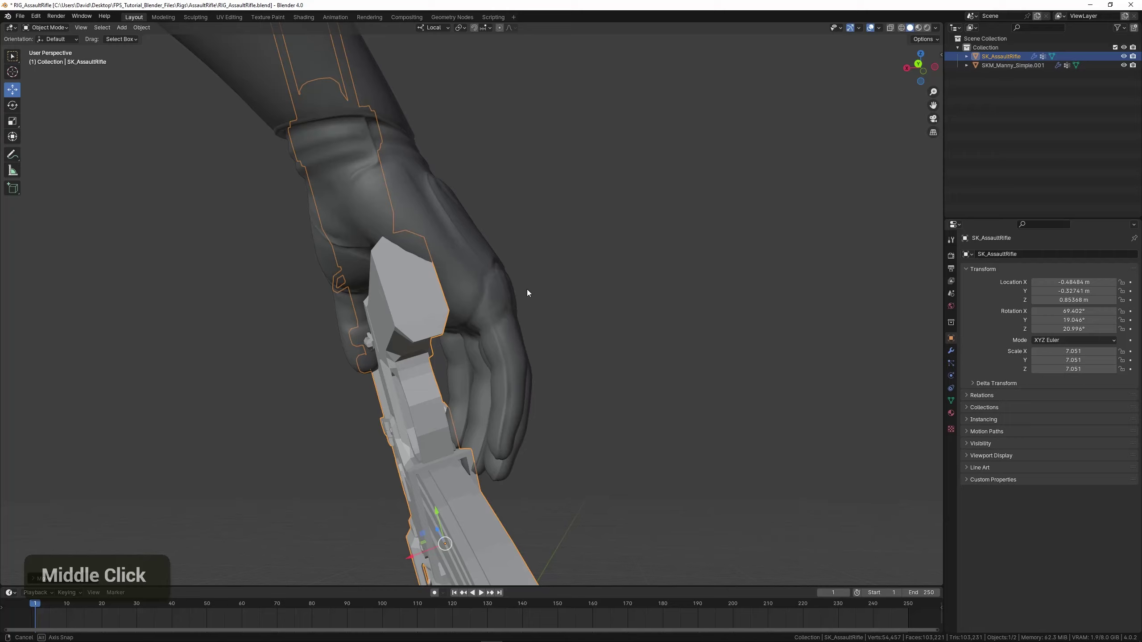
{"action": "scroll", "scroll_direction": "down", "scroll_amount": 3}
{"action": "key", "text": "shift+i"}
{"action": "scroll", "scroll_direction": "down", "scroll_amount": 3}
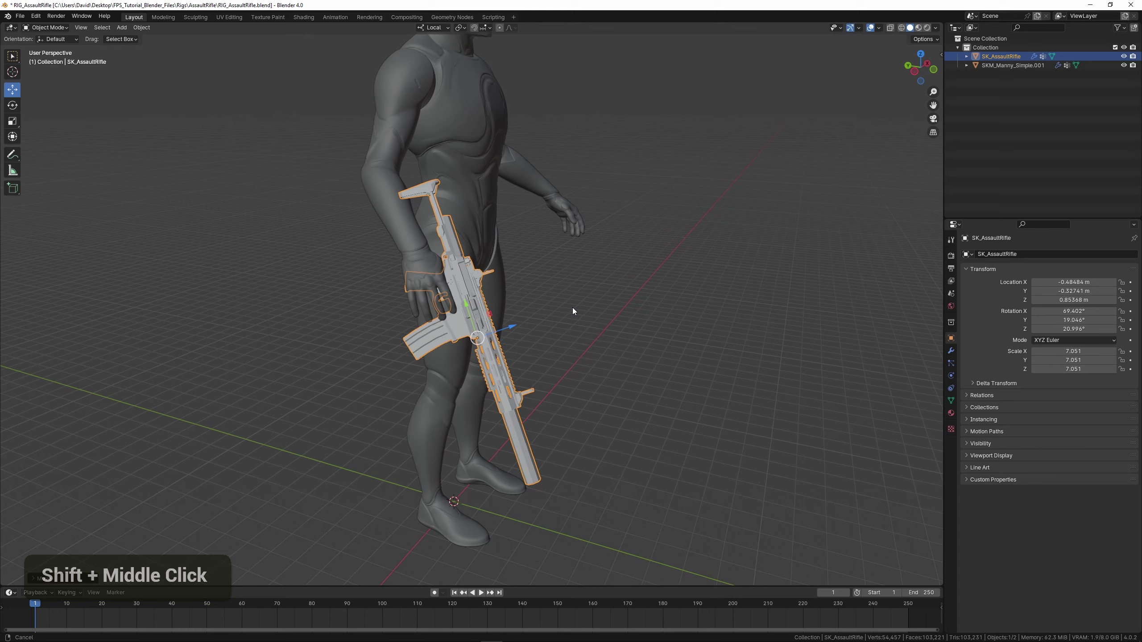
{"action": "middle_click", "coordinate": [633, 314]}
Isolate SK_AssaultRifle, clear its rotation and location, apply scale and view it in left orthographic.
{"action": "right_click", "coordinate": [566, 225]}
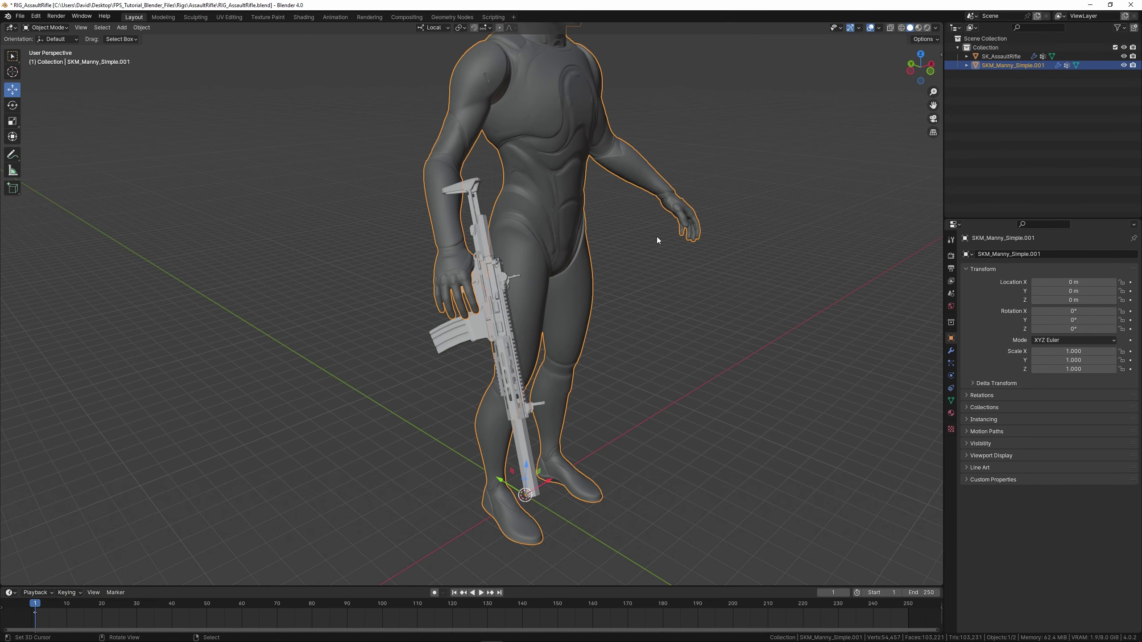
{"action": "right_click", "coordinate": [489, 299]}
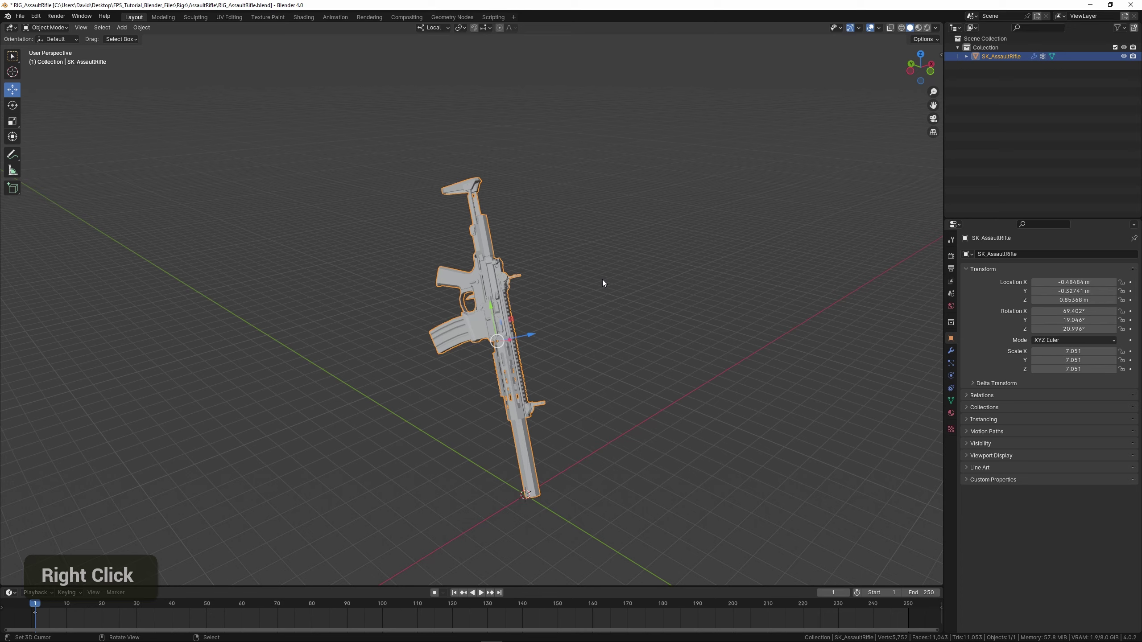
{"action": "key", "text": "shift+i"}
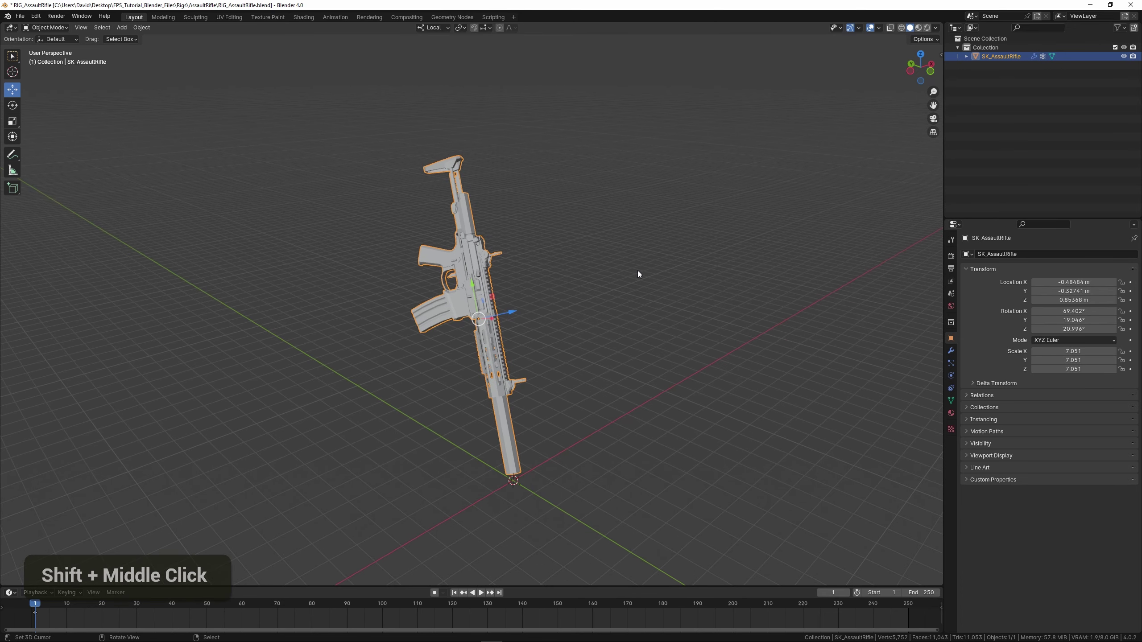
{"action": "key", "text": "alt+r"}
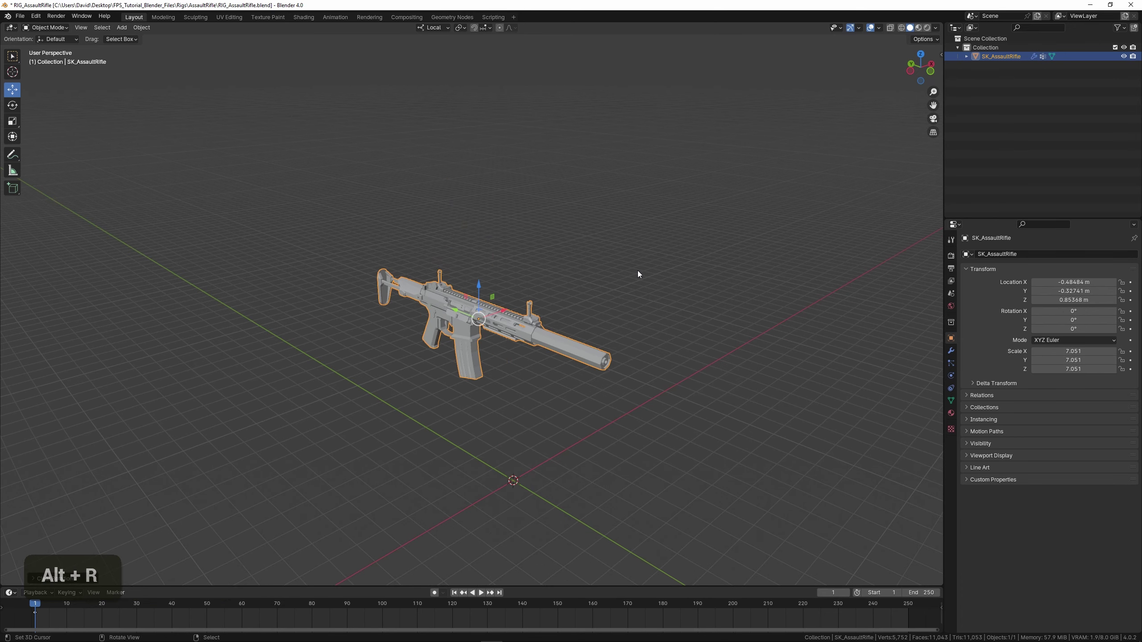
{"action": "key", "text": "alt+g"}
{"action": "key", "text": "KP_Decimal"}
{"action": "key", "text": "ctrl+a"}
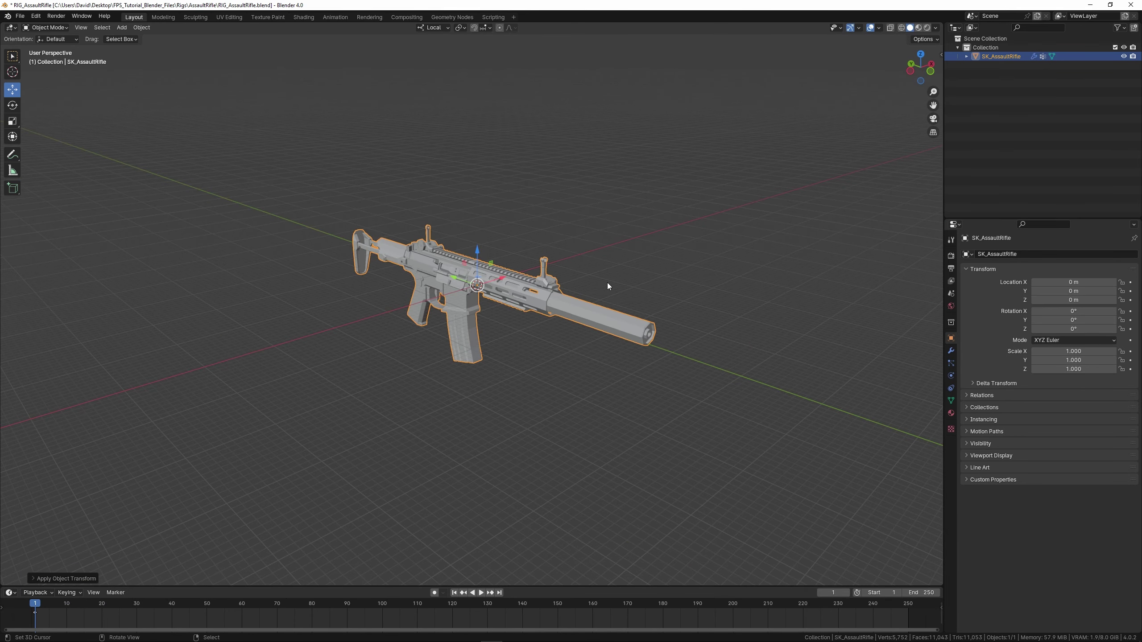
{"action": "key", "text": "KP_3"}
Inspect the rifle from the left ortho view, test-rotating it and undoing to leave it untouched.
{"action": "key", "text": "9"}
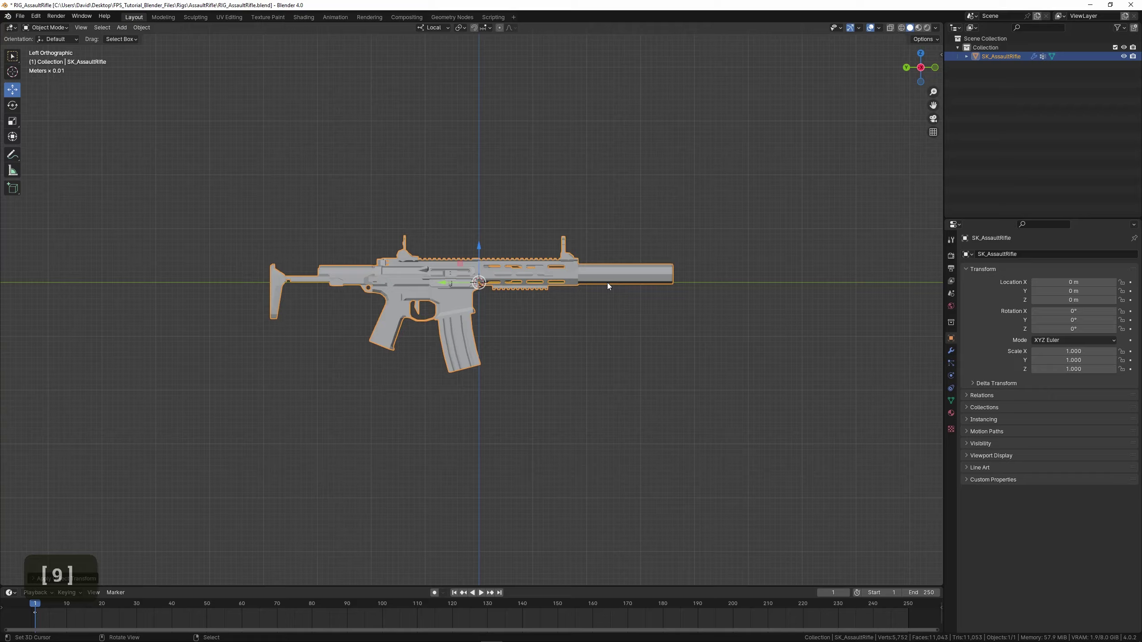
{"action": "scroll", "scroll_direction": "up", "scroll_amount": 3}
{"action": "middle_click", "coordinate": [609, 288]}
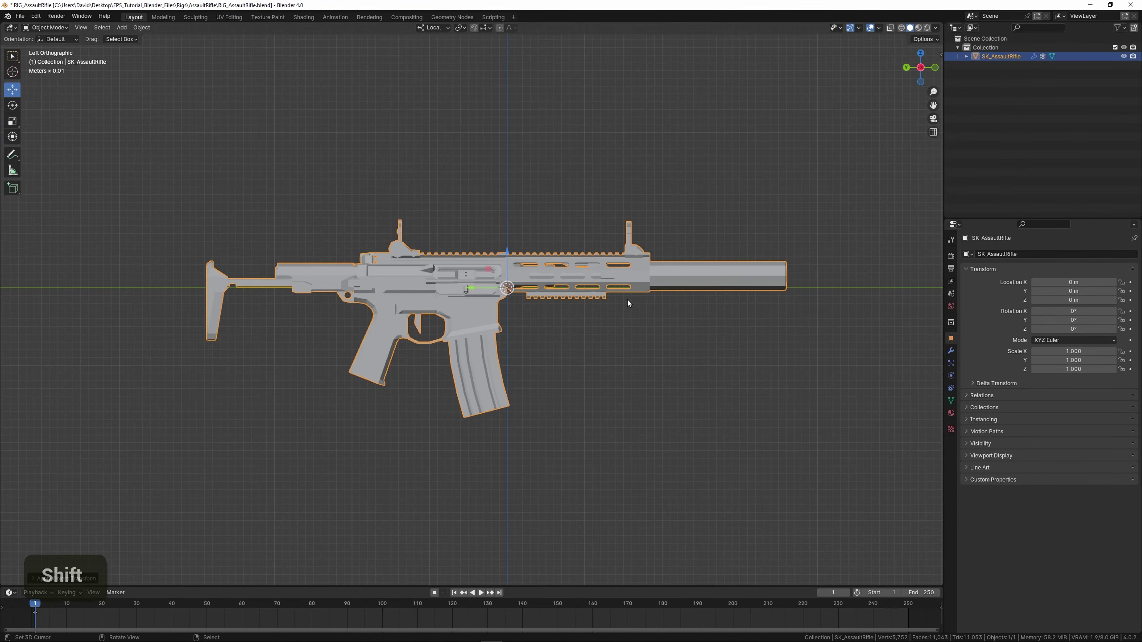
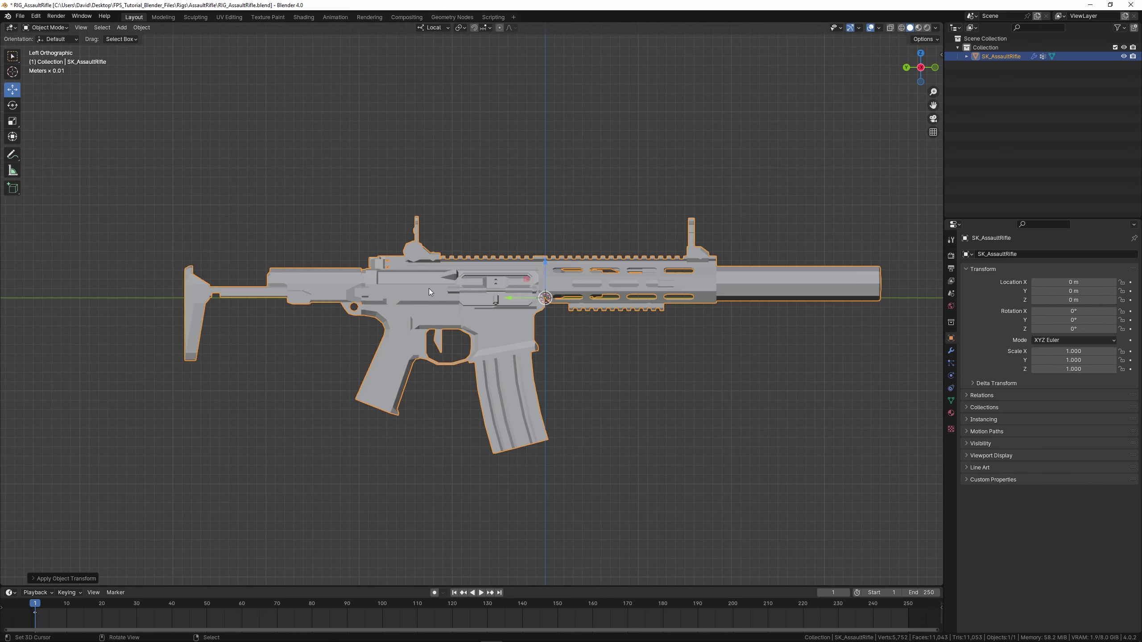
{"action": "scroll", "scroll_direction": "up", "scroll_amount": 3}
{"action": "scroll", "scroll_direction": "down", "scroll_amount": 3}
{"action": "key", "text": "shift+i"}
{"action": "middle_click", "coordinate": [547, 335]}
{"action": "middle_click", "coordinate": [526, 338]}
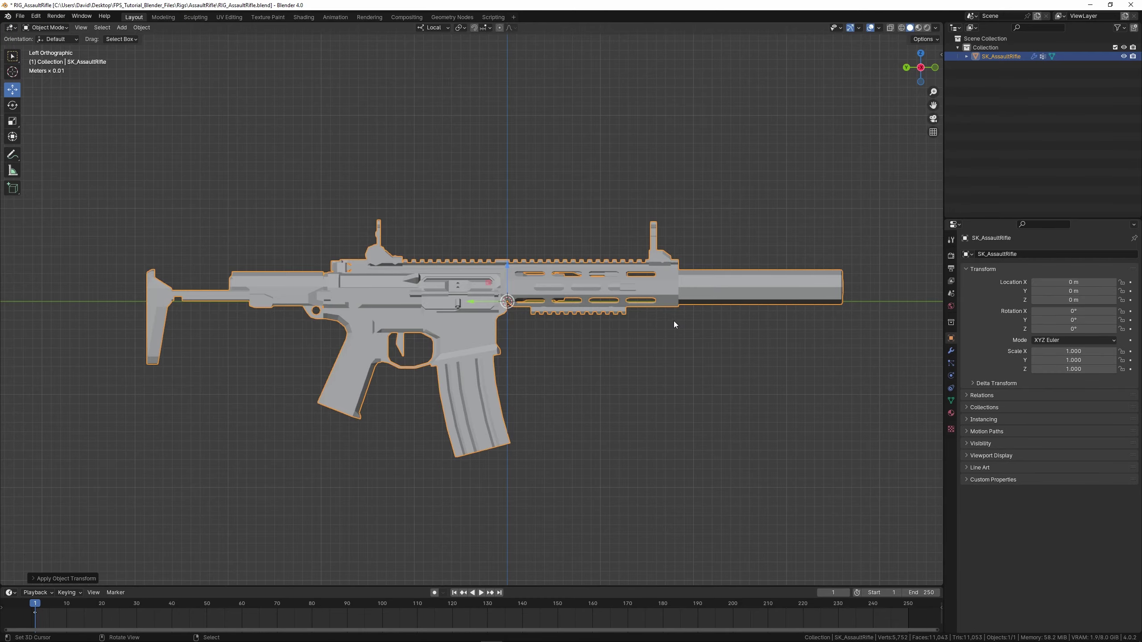
{"action": "key", "text": "r"}
{"action": "key", "text": "ctrl+z"}
{"action": "scroll", "scroll_direction": "down", "scroll_amount": 3}
{"action": "middle_click", "coordinate": [671, 257]}
{"action": "key", "text": "r"}
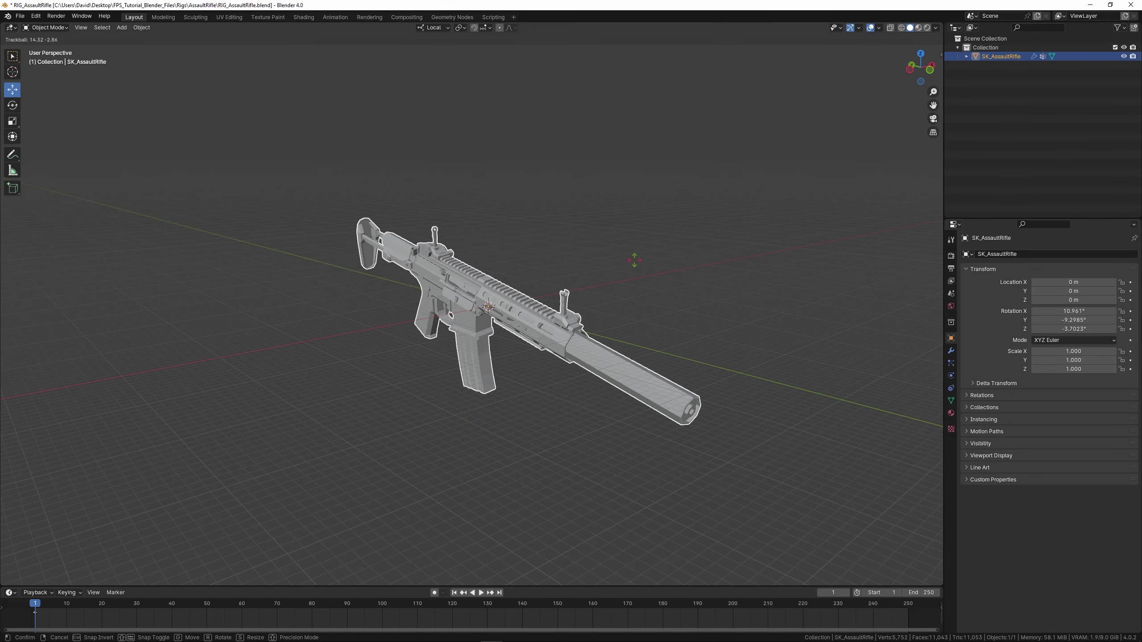
{"action": "key", "text": "ctrl+z"}
{"action": "middle_click", "coordinate": [440, 300]}
{"action": "scroll", "scroll_direction": "up", "scroll_amount": 3}
Check right then left ortho views, enter Edit Mode on the rifle and select all its geometry.
{"action": "key", "text": "KP_3"}
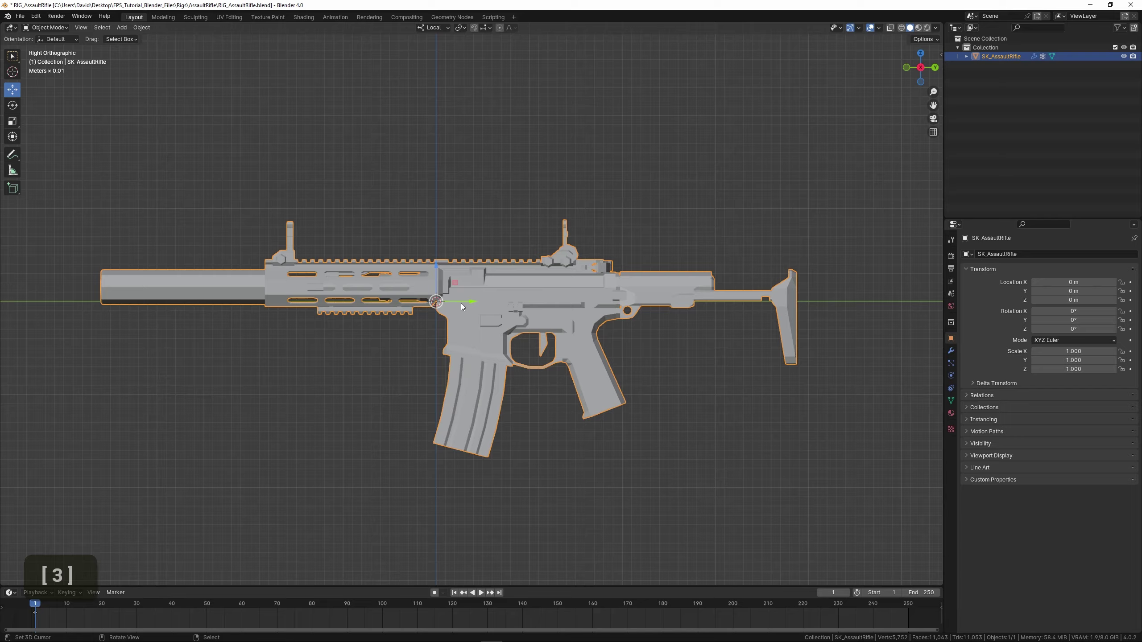
{"action": "key", "text": "KP_9"}
{"action": "middle_click", "coordinate": [593, 348]}
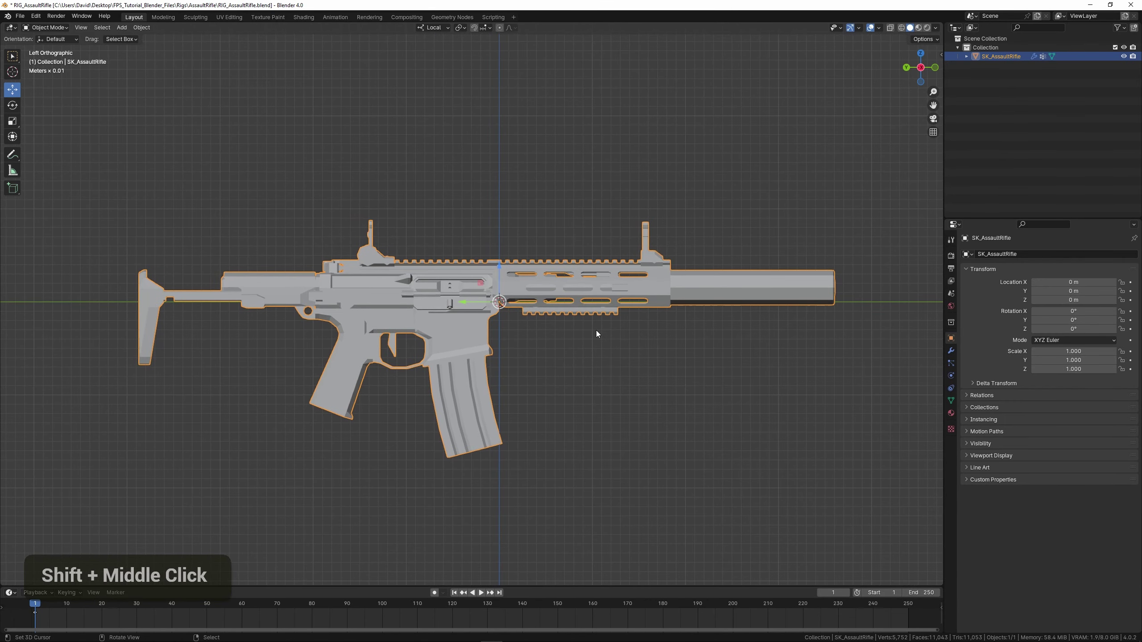
{"action": "key", "text": "Tab"}
{"action": "key", "text": "a"}
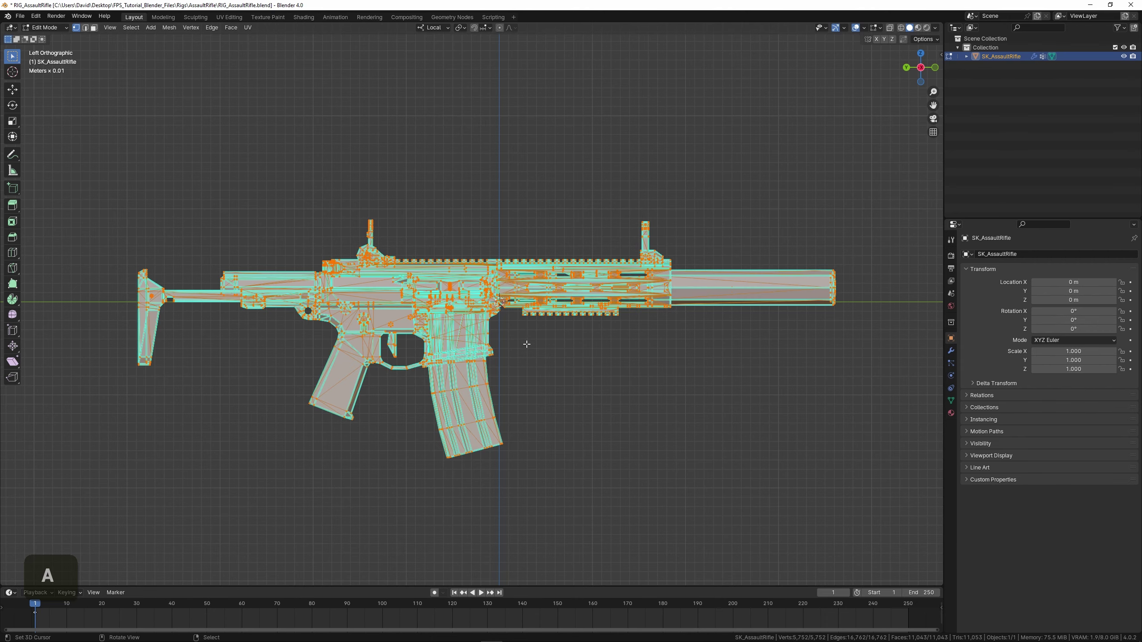
{"action": "key", "text": "g"}
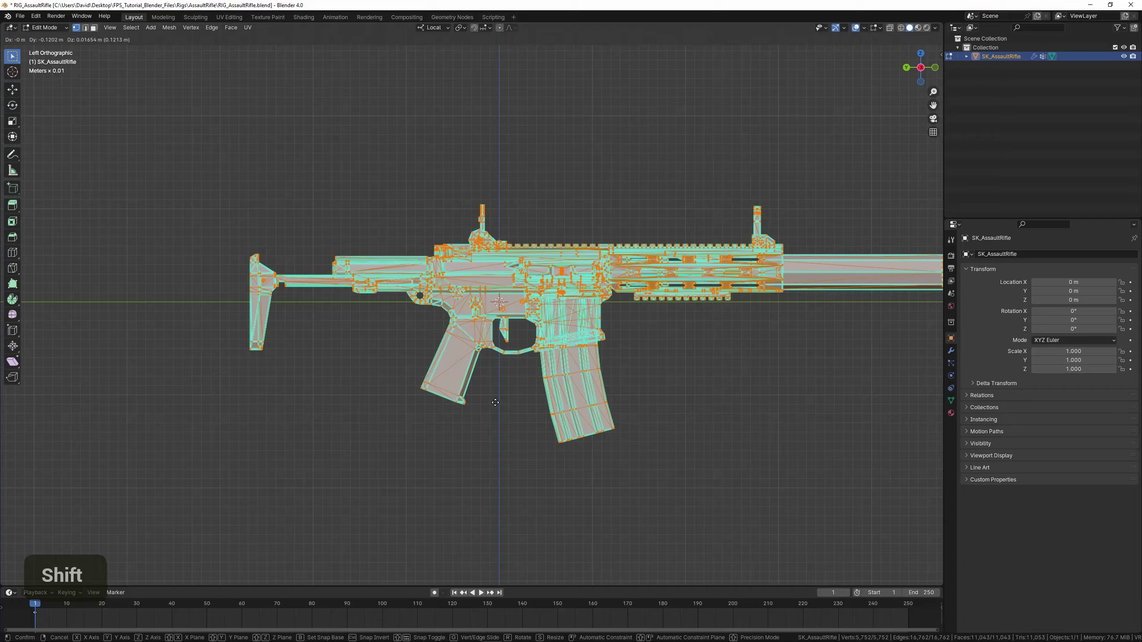
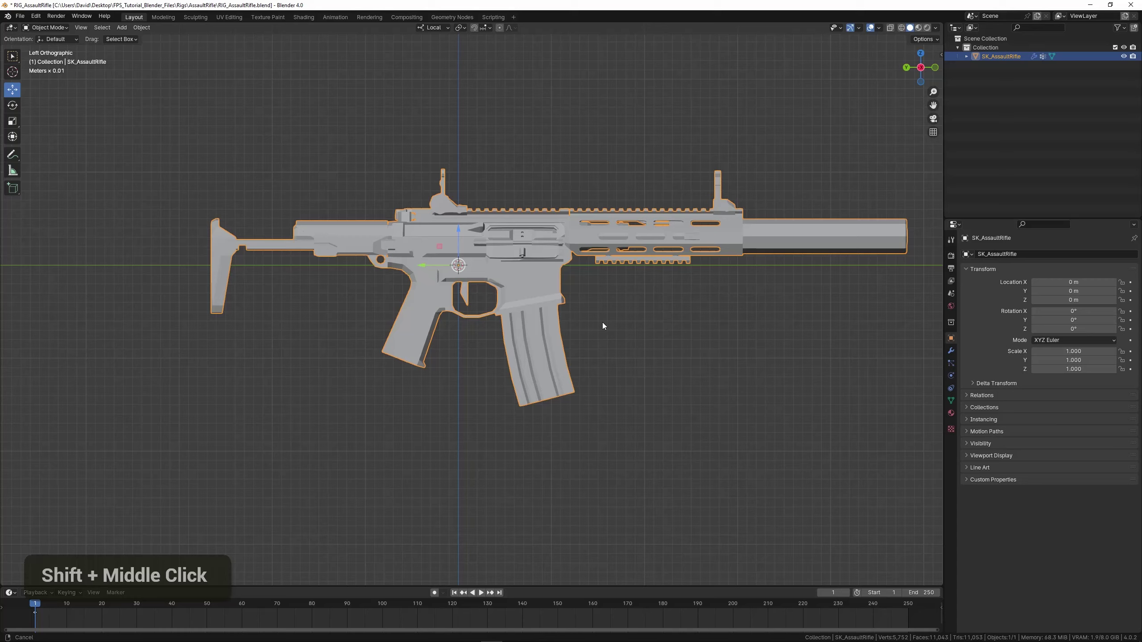
Pan and zoom the view in close on the rifle's magazine area.
{"action": "scroll", "scroll_direction": "up", "scroll_amount": 3}
{"action": "scroll", "scroll_direction": "down", "scroll_amount": 3}
{"action": "middle_click", "coordinate": [624, 344]}
{"action": "scroll", "scroll_direction": "up", "scroll_amount": 3}
{"action": "scroll", "scroll_direction": "down", "scroll_amount": 3}
{"action": "middle_click", "coordinate": [601, 314]}
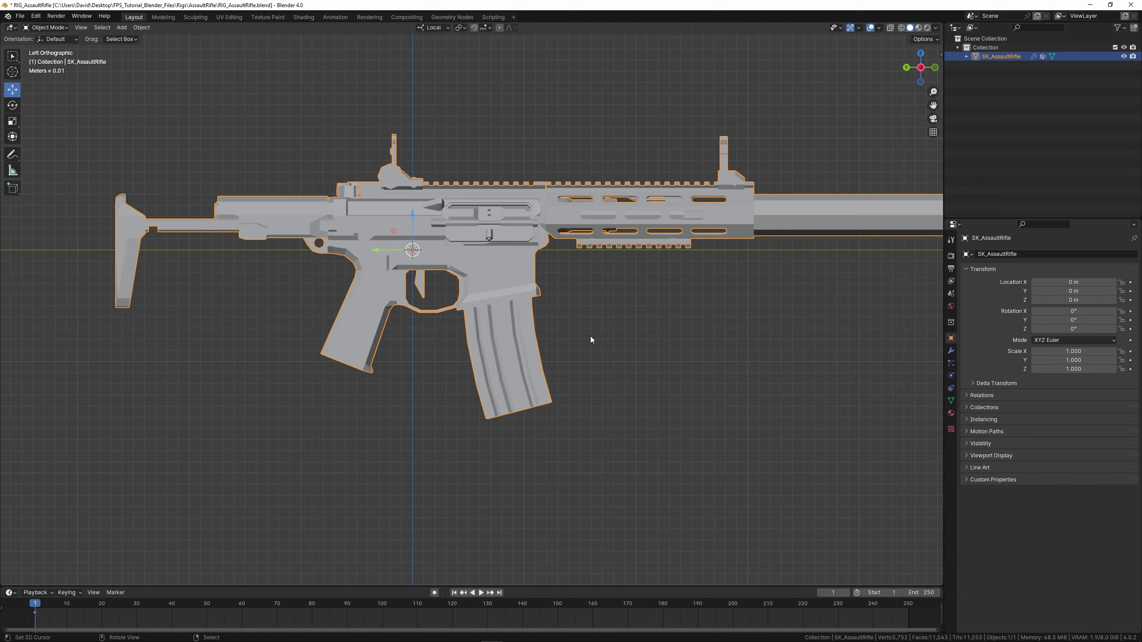
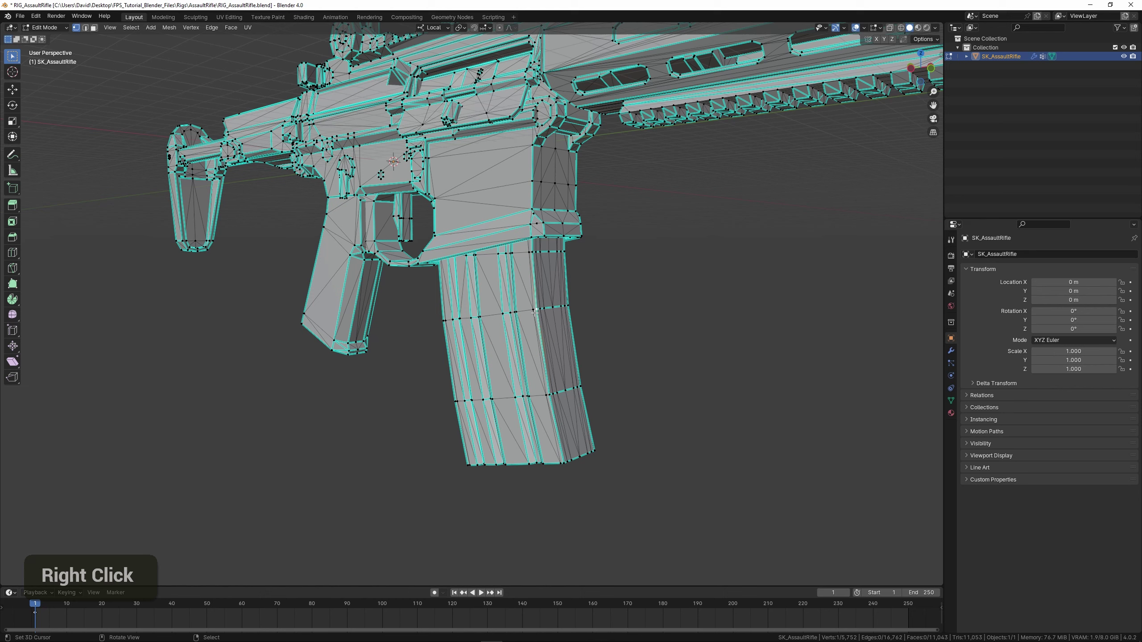
Linked-select the magazine's geometry, pulling it to check, and add its remaining pieces.
{"action": "key", "text": "l"}
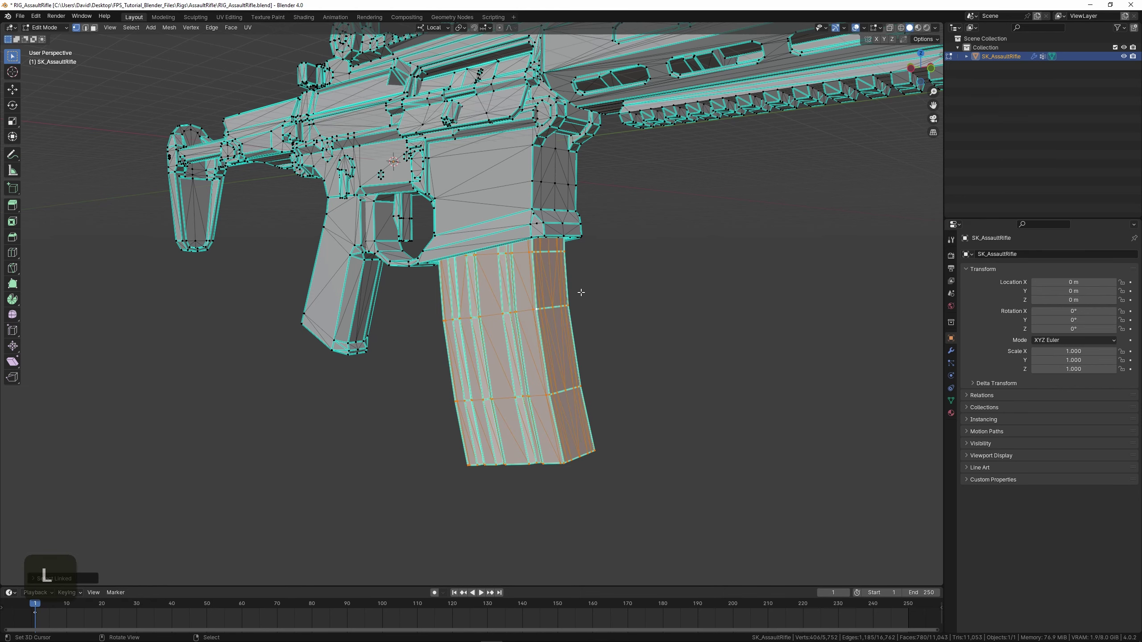
{"action": "key", "text": "g"}
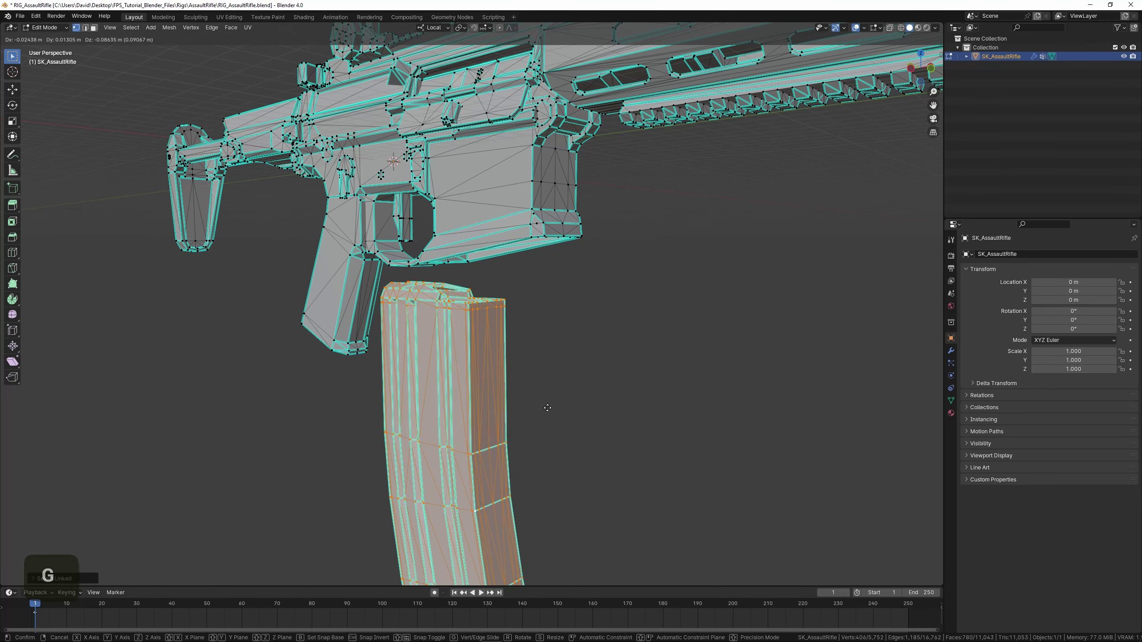
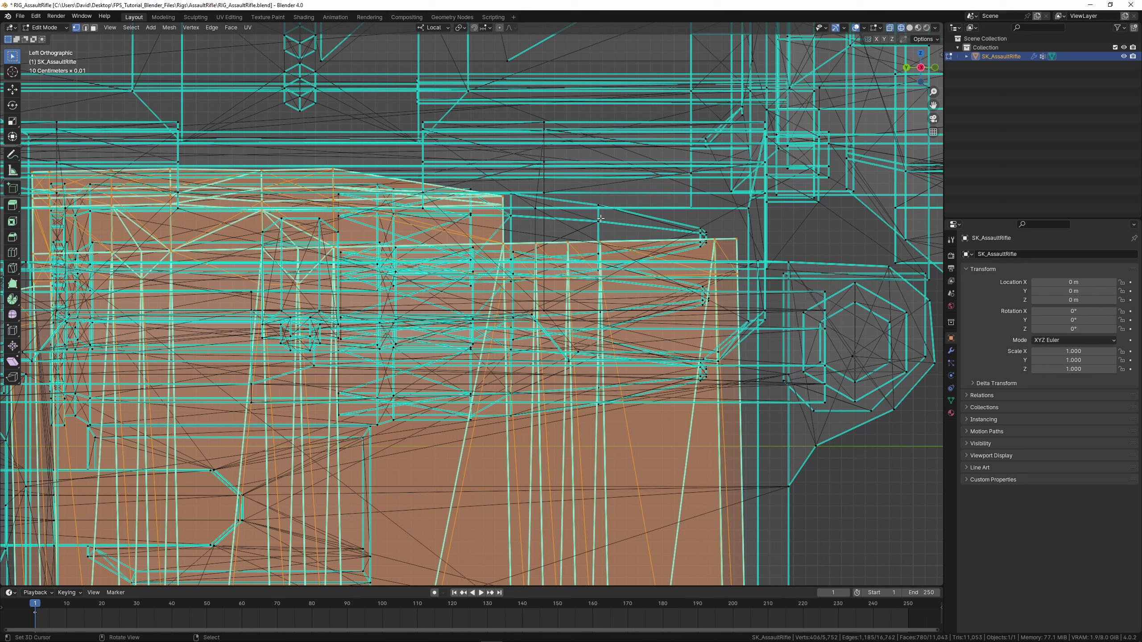
{"action": "key", "text": "l"}
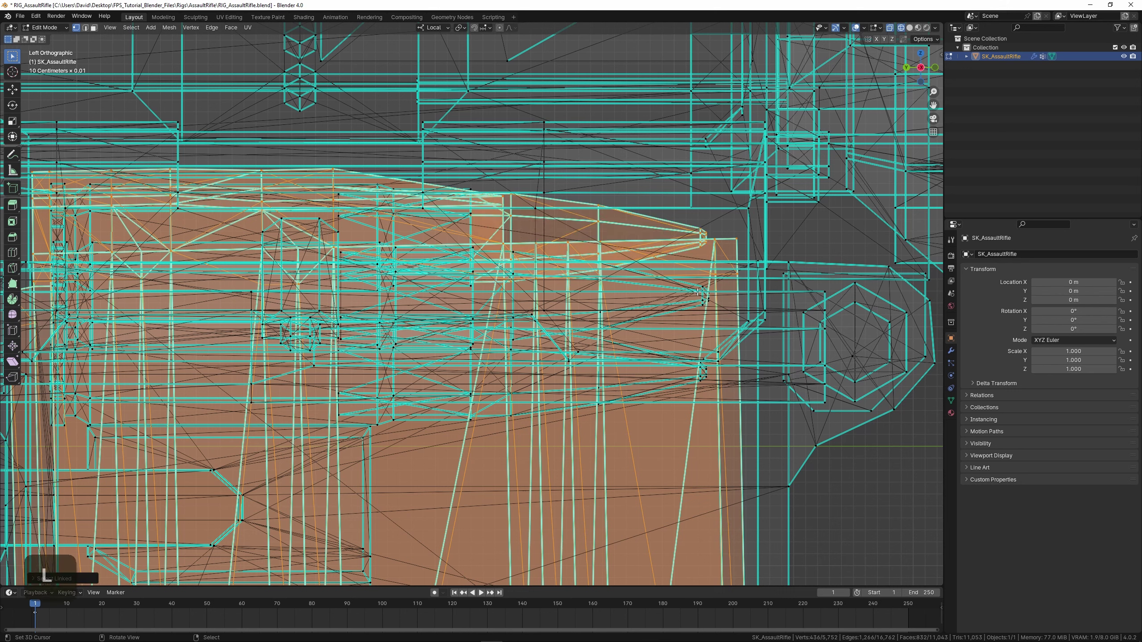
{"action": "key", "text": "l"}
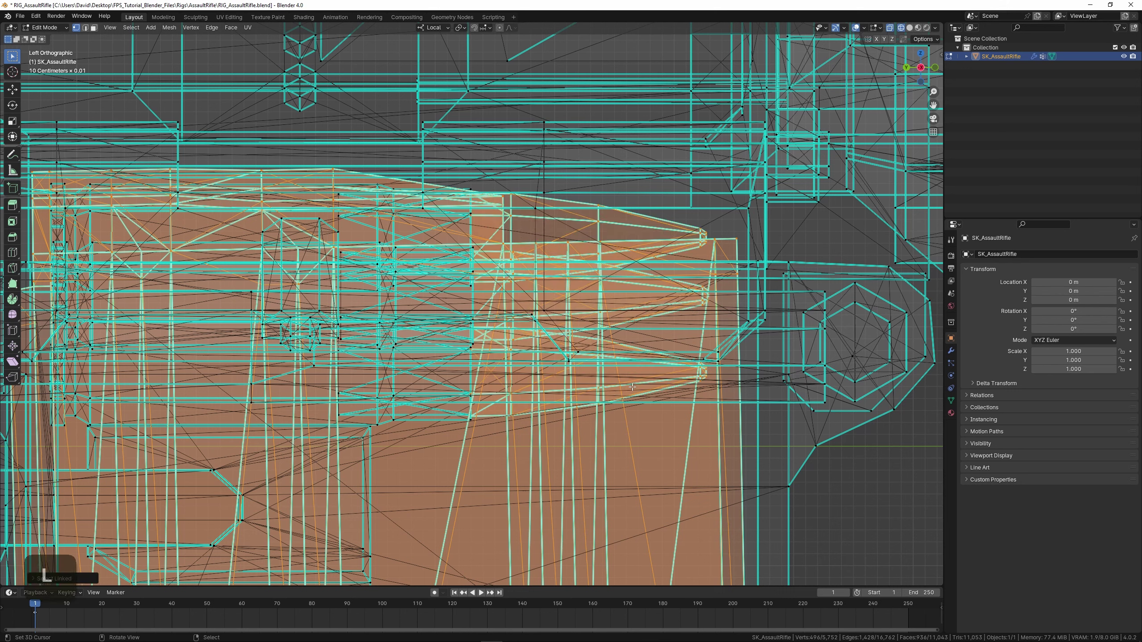
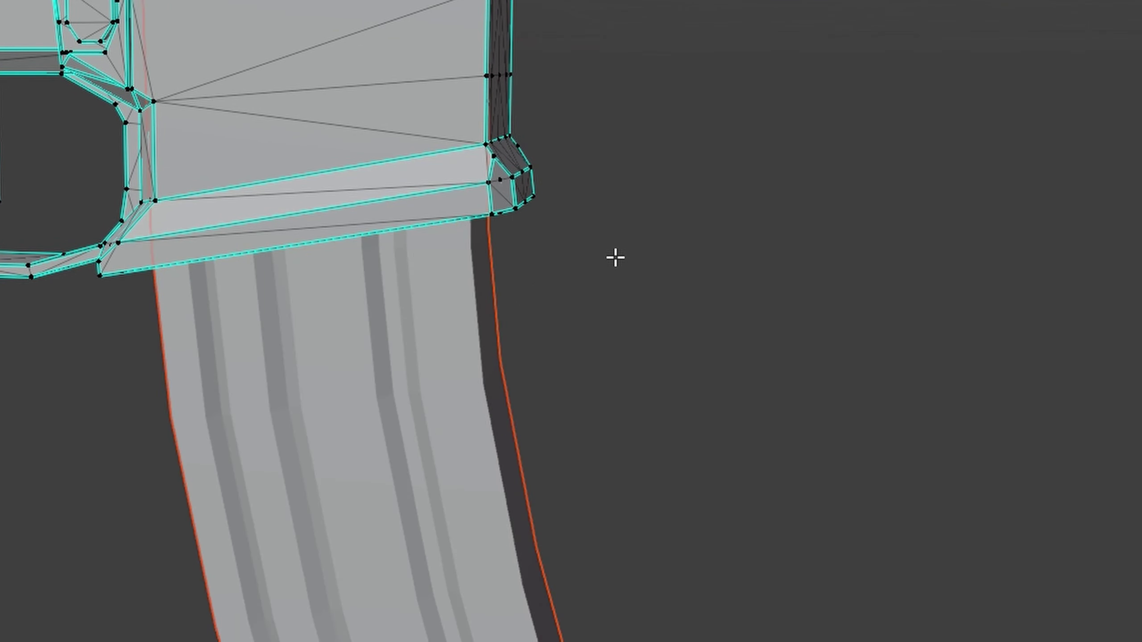
Separate the selected magazine into its own object and return to Object Mode.
{"action": "key", "text": "Tab"}
{"action": "right_click", "coordinate": [544, 347]}
{"action": "scroll", "scroll_direction": "down", "scroll_amount": 3}
{"action": "middle_click", "coordinate": [557, 350]}
{"action": "scroll", "scroll_direction": "up", "scroll_amount": 3}
Rename the separated object to SM_AssaultRifle_Magazine.
{"action": "key", "text": "F2"}
{"action": "key", "text": "shift+s"}
{"action": "key", "text": "shift+m"}
{"action": "key", "text": "shift+-"}
{"action": "key", "text": "shift+a"}
{"action": "key", "text": "s"}
{"action": "key", "text": "a"}
{"action": "key", "text": "u"}
{"action": "key", "text": "l"}
{"action": "key", "text": "shift+r"}
{"action": "key", "text": "i"}
{"action": "key", "text": "f"}
{"action": "key", "text": "l"}
{"action": "key", "text": "e"}
{"action": "key", "text": "shift+-"}
{"action": "key", "text": "shift+m"}
{"action": "key", "text": "a"}
{"action": "key", "text": "g"}
{"action": "key", "text": "a"}
{"action": "key", "text": "z"}
{"action": "key", "text": "i"}
{"action": "key", "text": "n"}
{"action": "key", "text": "e"}
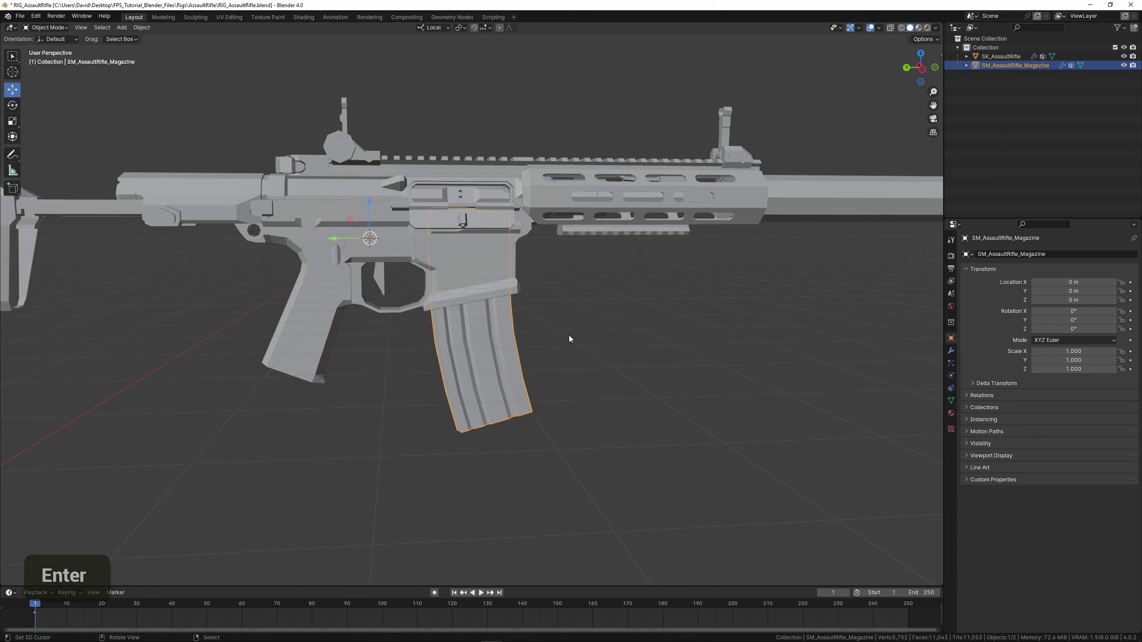
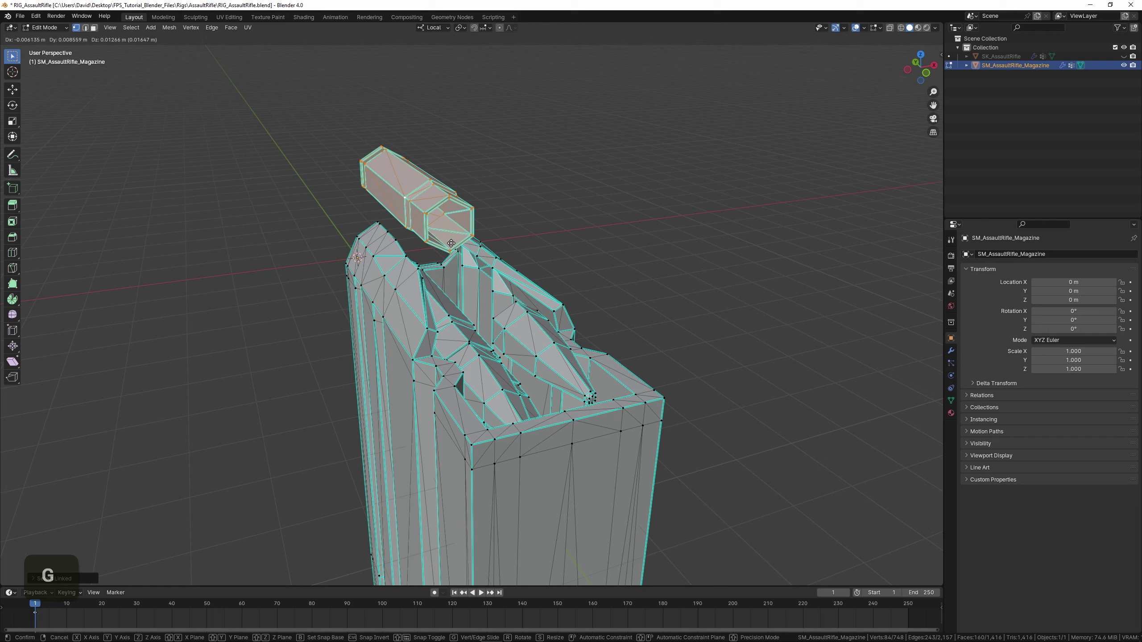
Move the magazine's top round upward so it floats above the magazine.
{"action": "key", "text": "ctrl+z"}
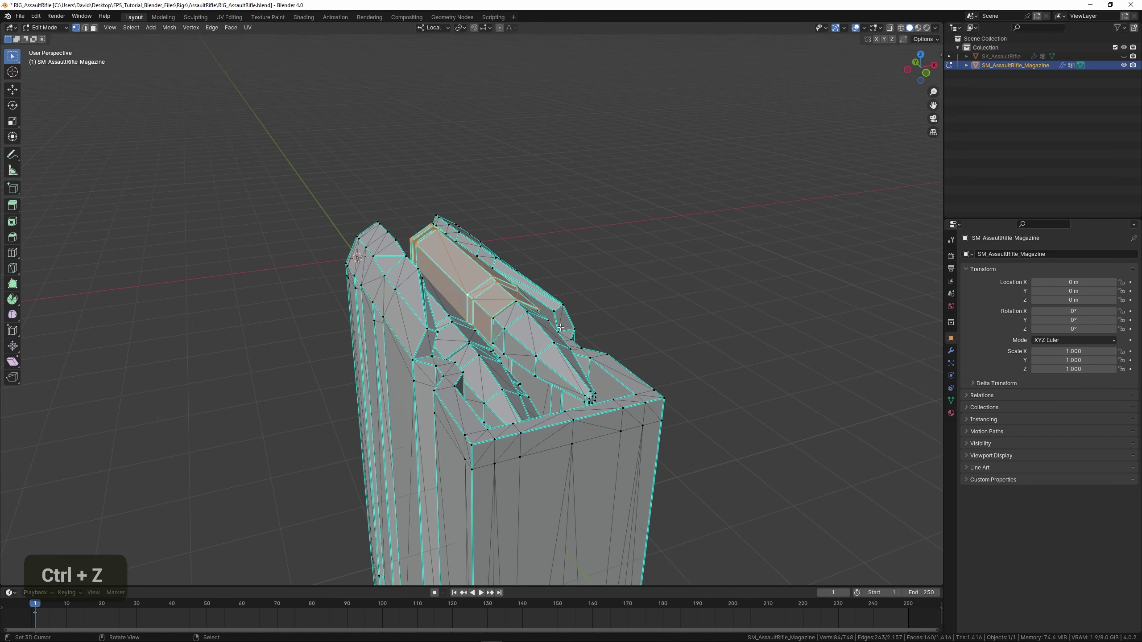
{"action": "key", "text": "shift+d"}
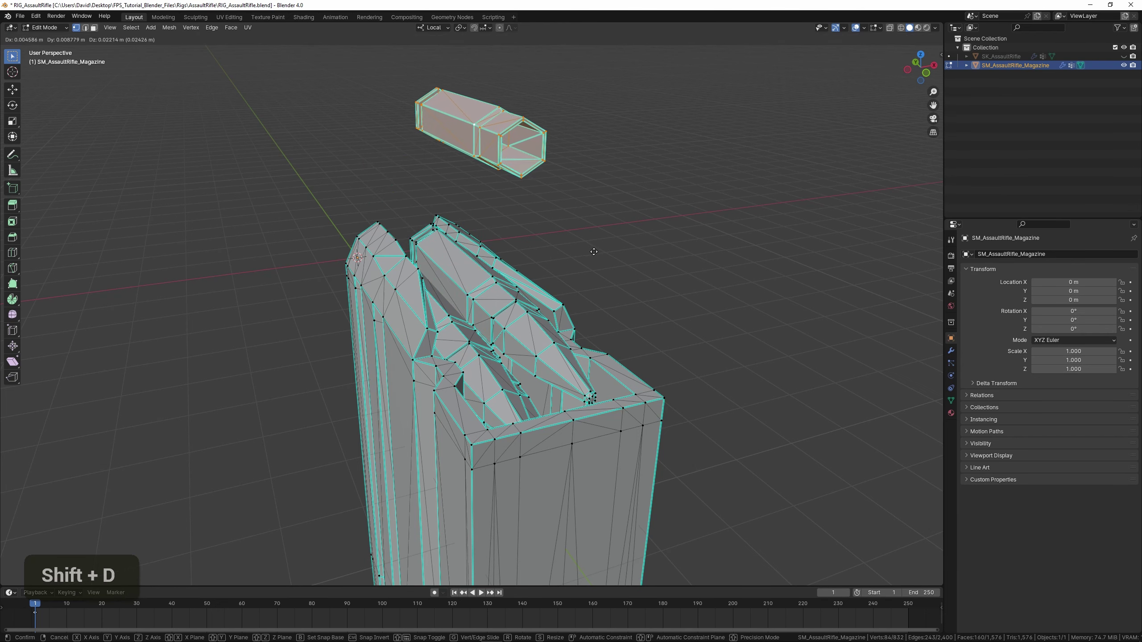
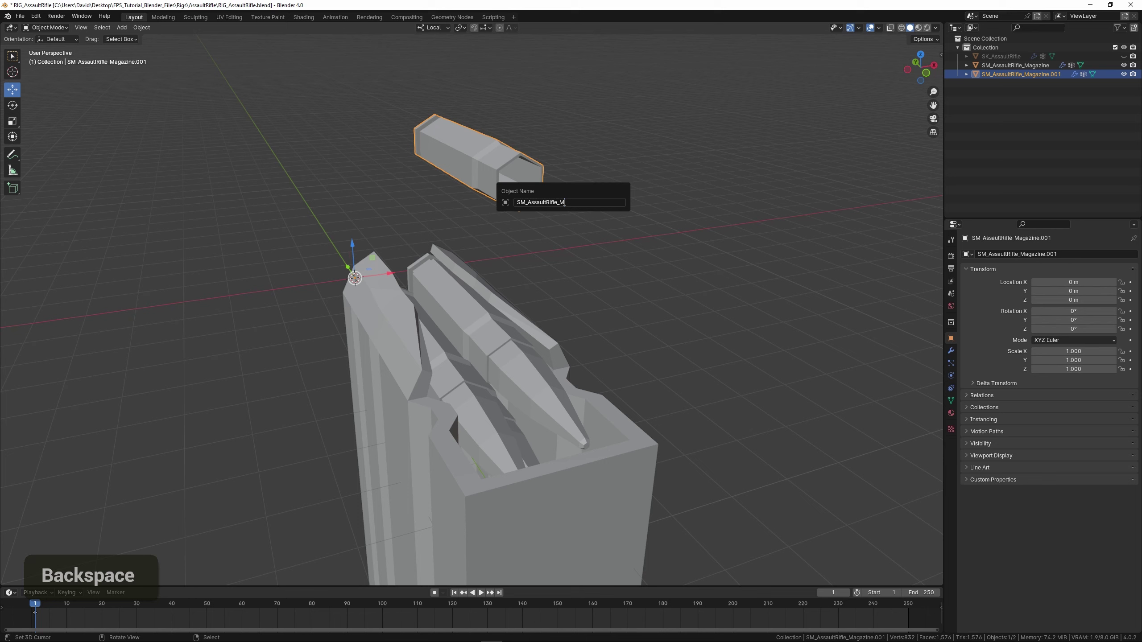
Rename the separated round object to SM_AssaultRifle_Casing.
{"action": "key", "text": "shift+c"}
{"action": "key", "text": "a"}
{"action": "key", "text": "s"}
{"action": "key", "text": "i"}
{"action": "key", "text": "n"}
{"action": "key", "text": "g"}
{"action": "key", "text": "Return"}
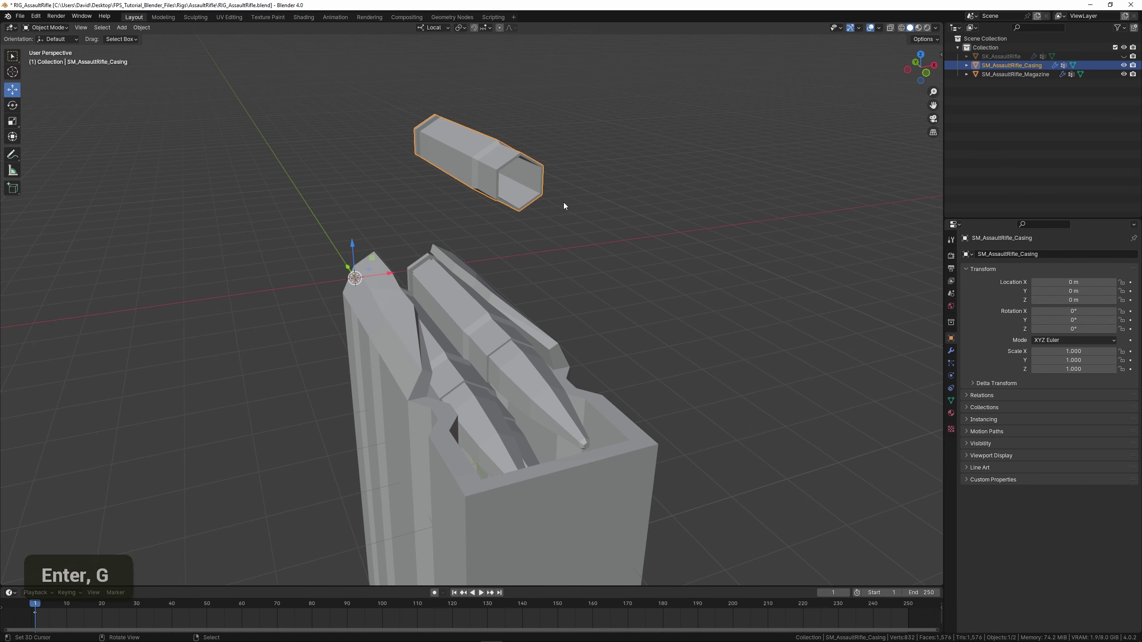
Set the casing and magazine origins so the casing sits centred at the world origin.
{"action": "scroll", "scroll_direction": "down", "scroll_amount": 3}
{"action": "middle_click", "coordinate": [568, 244]}
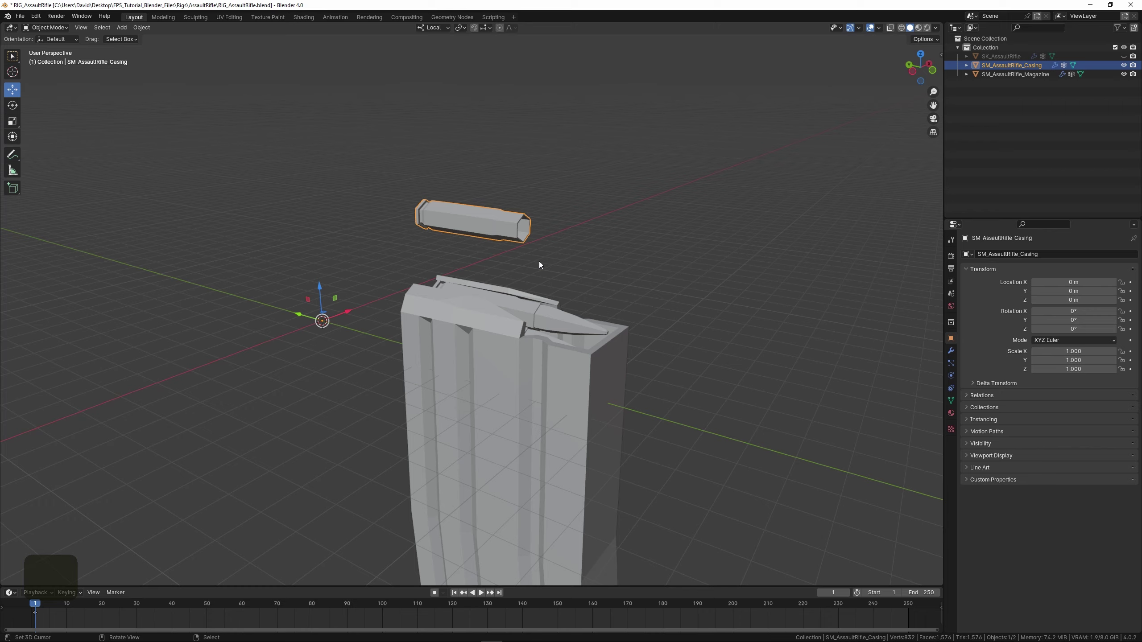
{"action": "key", "text": "r"}
{"action": "key", "text": "ctrl+z"}
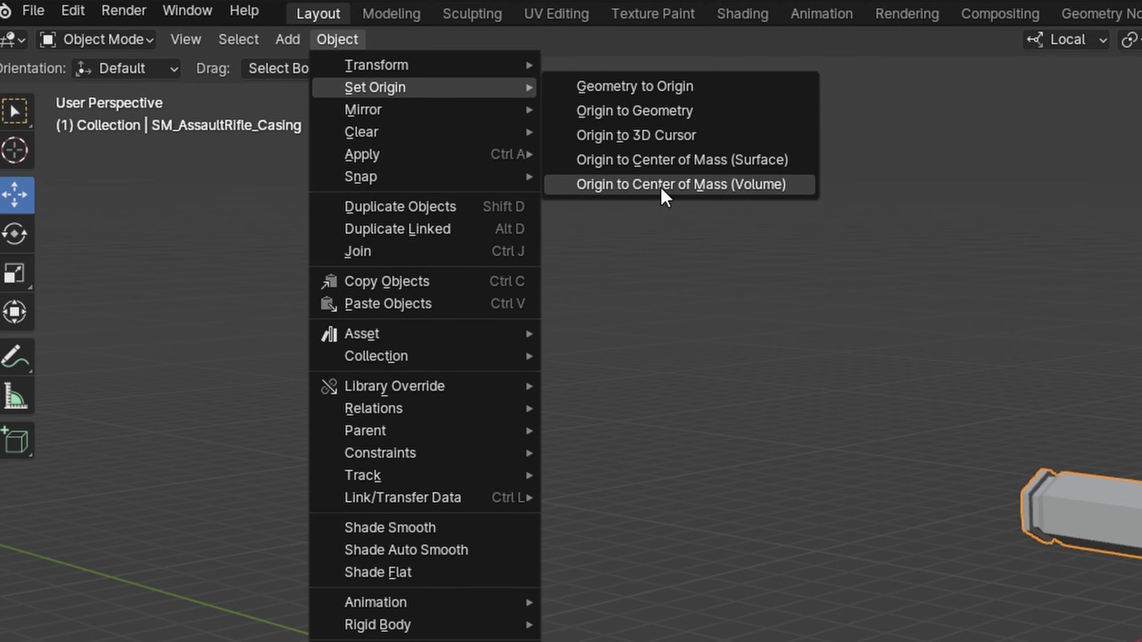
{"action": "middle_click", "coordinate": [357, 211]}
{"action": "right_click", "coordinate": [437, 241]}
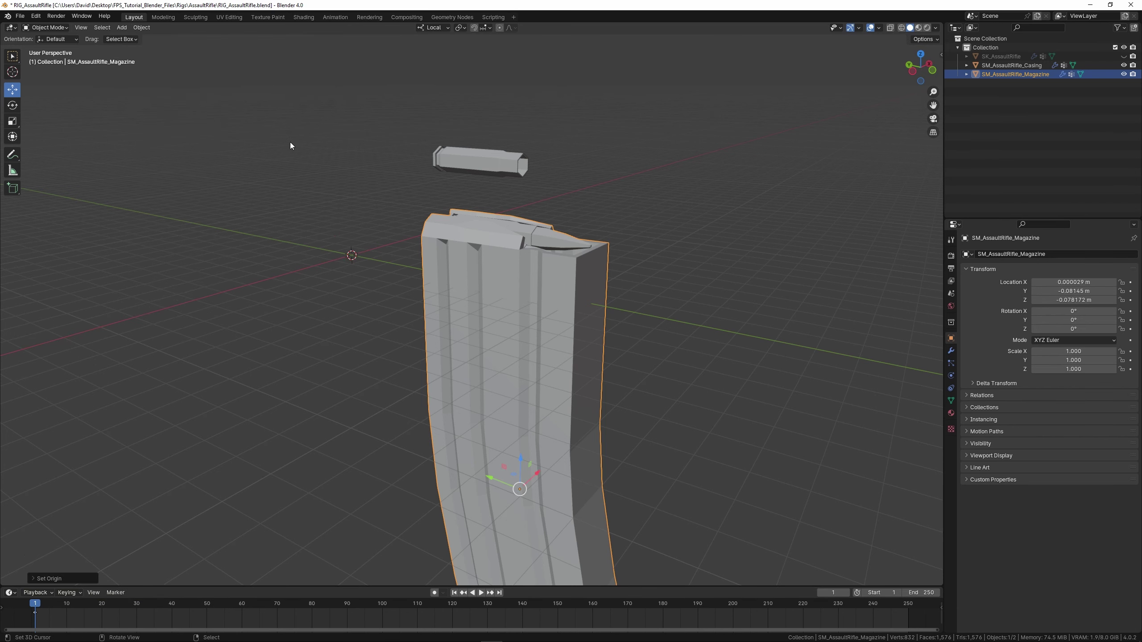
{"action": "middle_click", "coordinate": [311, 187]}
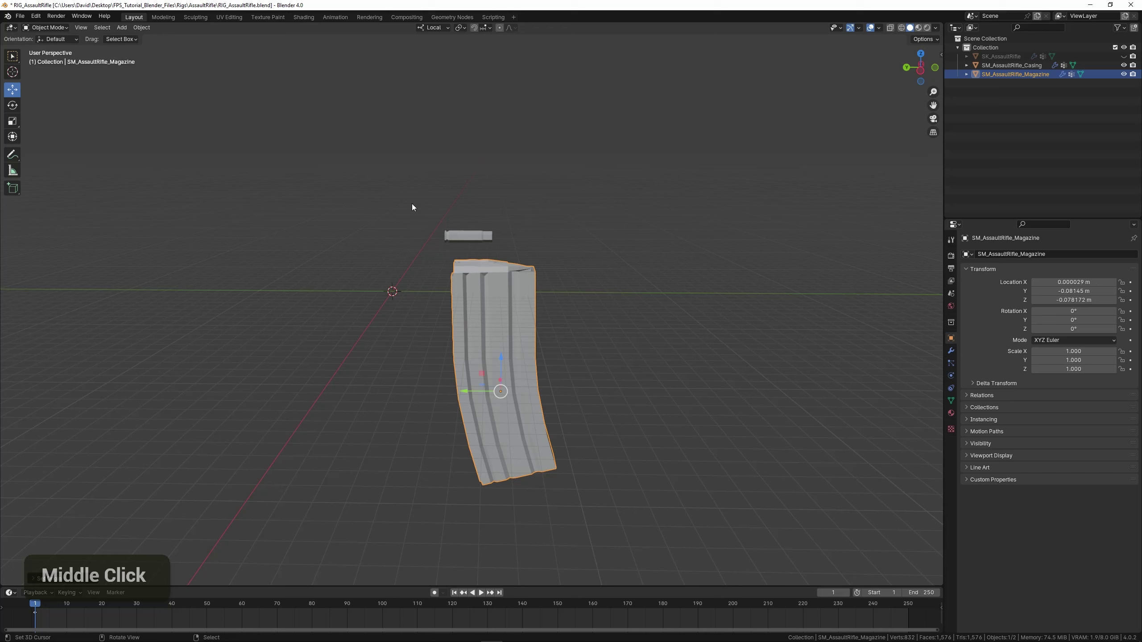
{"action": "right_click", "coordinate": [458, 237]}
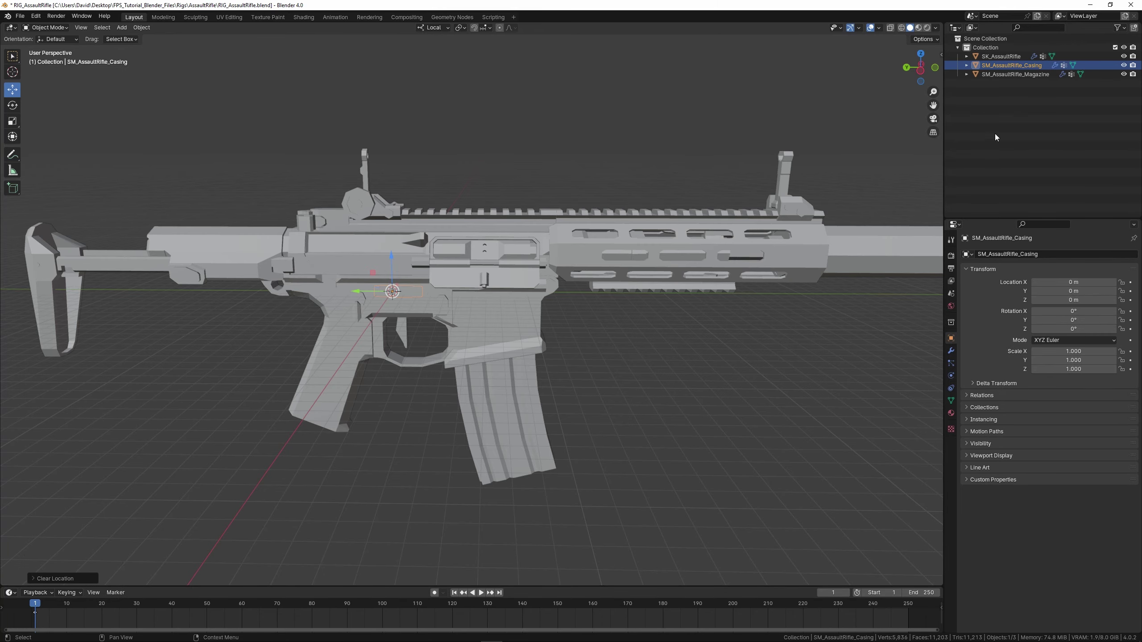
Unhide SK_AssaultRifle, save the file and bring up the Add Armature > Single Bone option.
{"action": "right_click", "coordinate": [658, 337]}
{"action": "middle_click", "coordinate": [666, 336]}
{"action": "scroll", "scroll_direction": "down", "scroll_amount": 3}
{"action": "key", "text": "ctrl+s"}
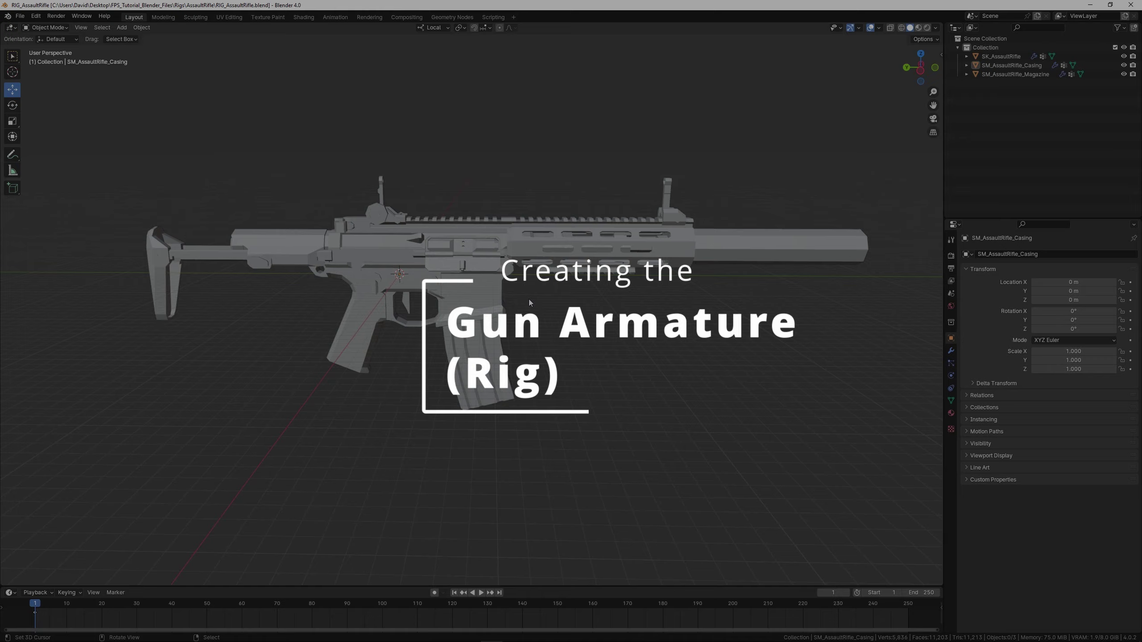
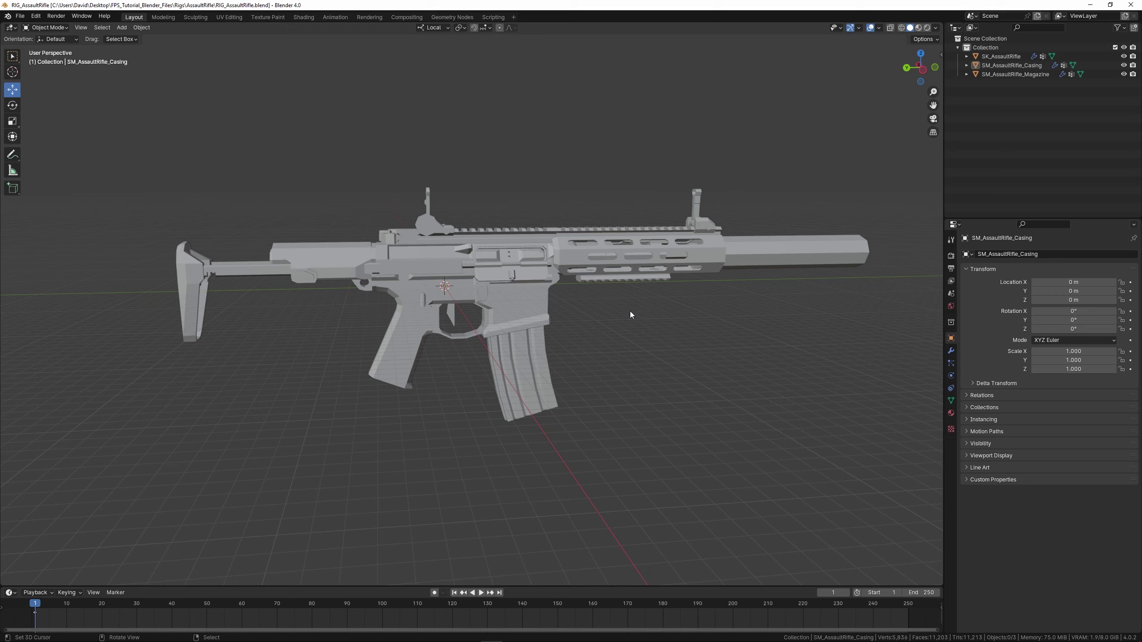
{"action": "key", "text": "shift+s"}
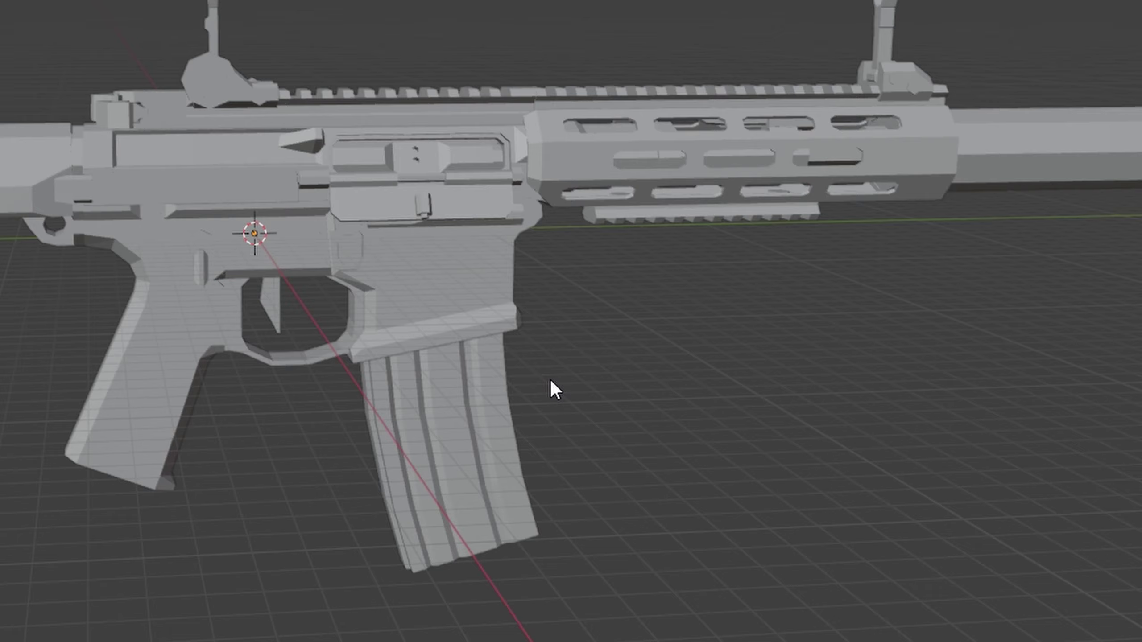
{"action": "scroll", "scroll_direction": "up", "scroll_amount": 3}
{"action": "middle_click", "coordinate": [603, 336]}
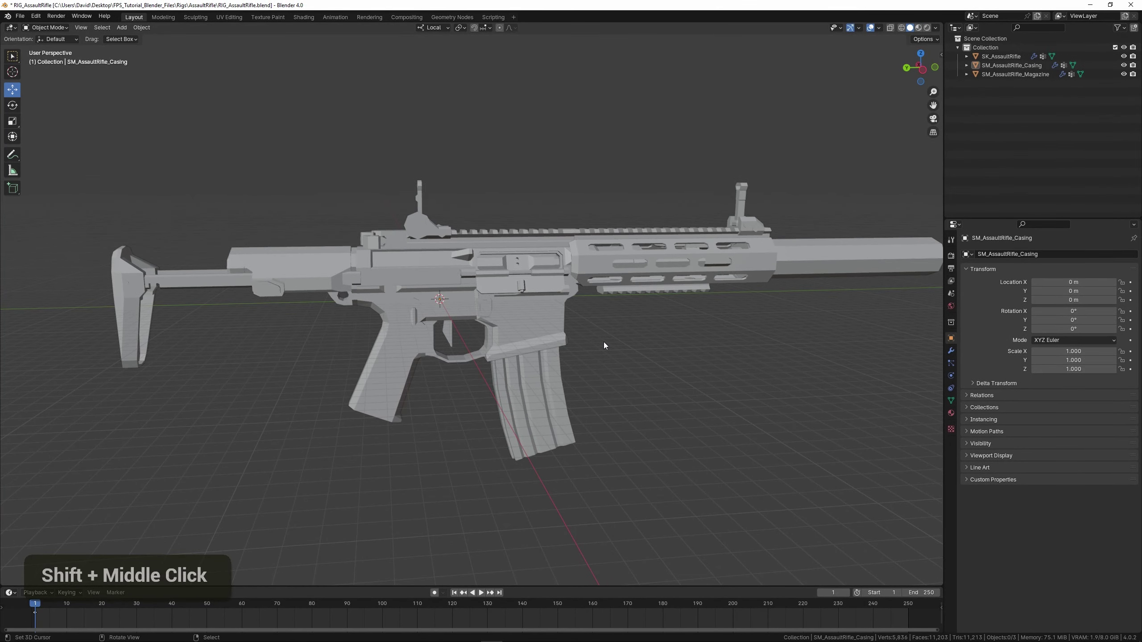
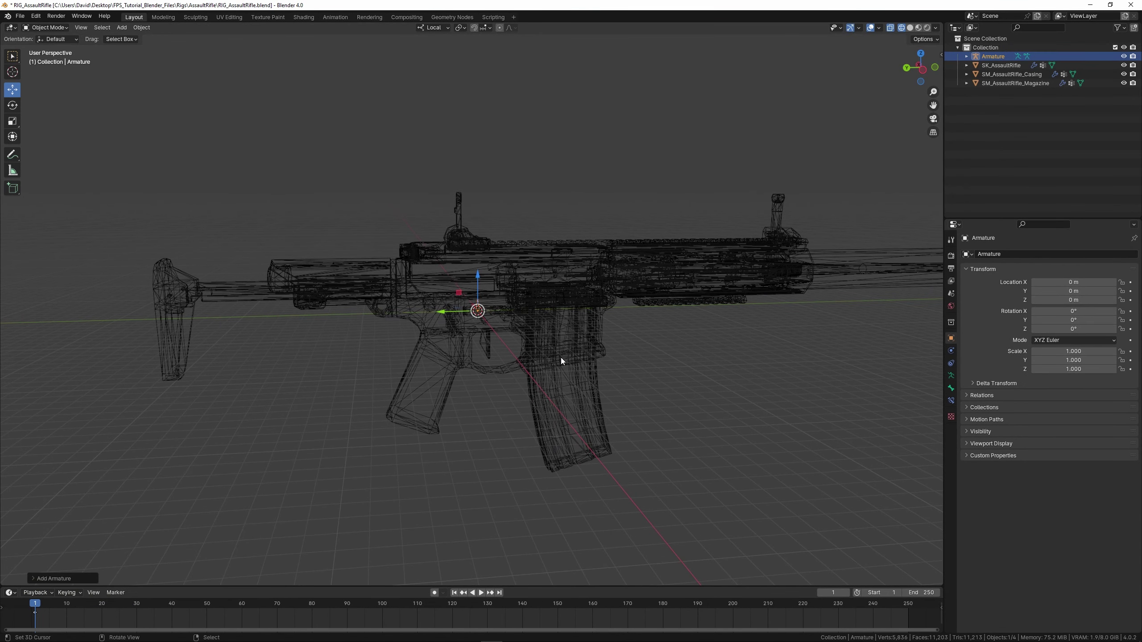
Rename the new single-bone armature to SKEL_AssaultRifle.
{"action": "key", "text": "F2"}
{"action": "key", "text": "shift+s"}
{"action": "key", "text": "shift+k"}
{"action": "key", "text": "shift+e"}
{"action": "key", "text": "shift+l"}
{"action": "key", "text": "shift+i"}
{"action": "key", "text": "shift+-"}
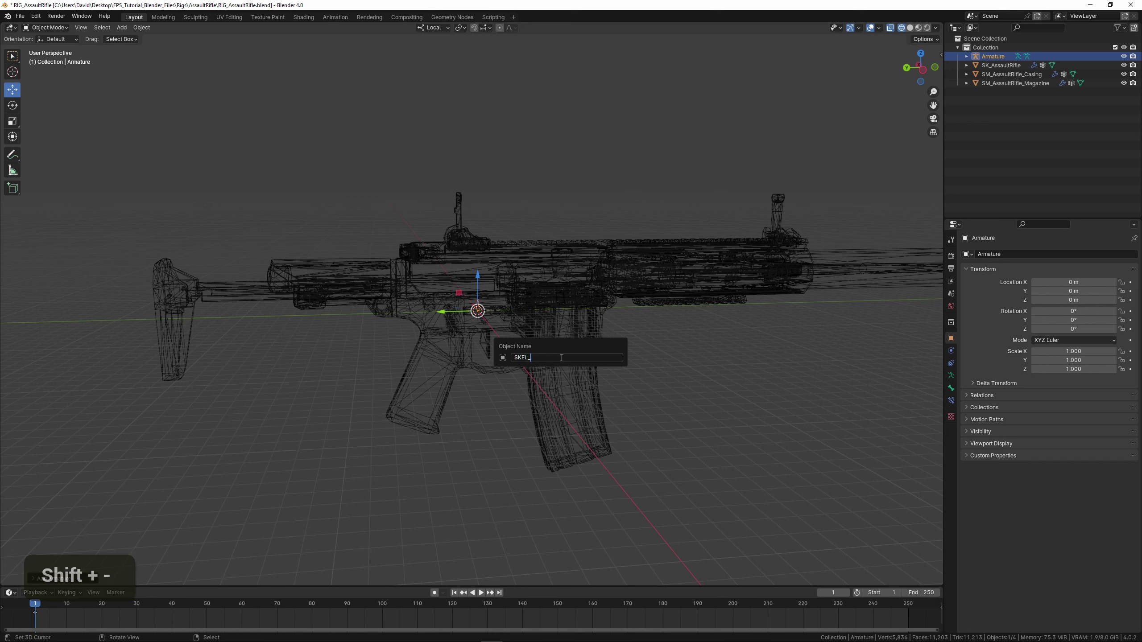
{"action": "key", "text": "shift+a"}
{"action": "key", "text": "s"}
{"action": "key", "text": "a"}
{"action": "key", "text": "u"}
{"action": "key", "text": "l"}
{"action": "key", "text": "t"}
{"action": "key", "text": "shift+i"}
{"action": "key", "text": "shift+r"}
{"action": "key", "text": "f"}
{"action": "key", "text": "e"}
{"action": "key", "text": "Return"}
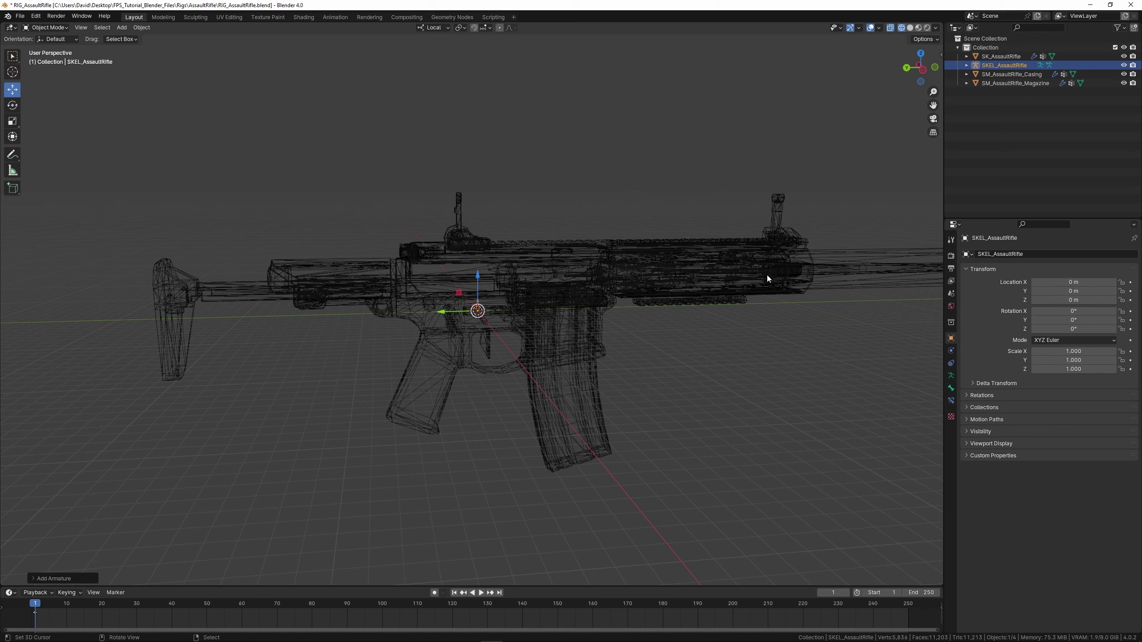
{"action": "middle_click", "coordinate": [732, 279]}
Enter Edit Mode on the SKEL_AssaultRifle armature to start building its bones.
{"action": "scroll", "scroll_direction": "up", "scroll_amount": 3}
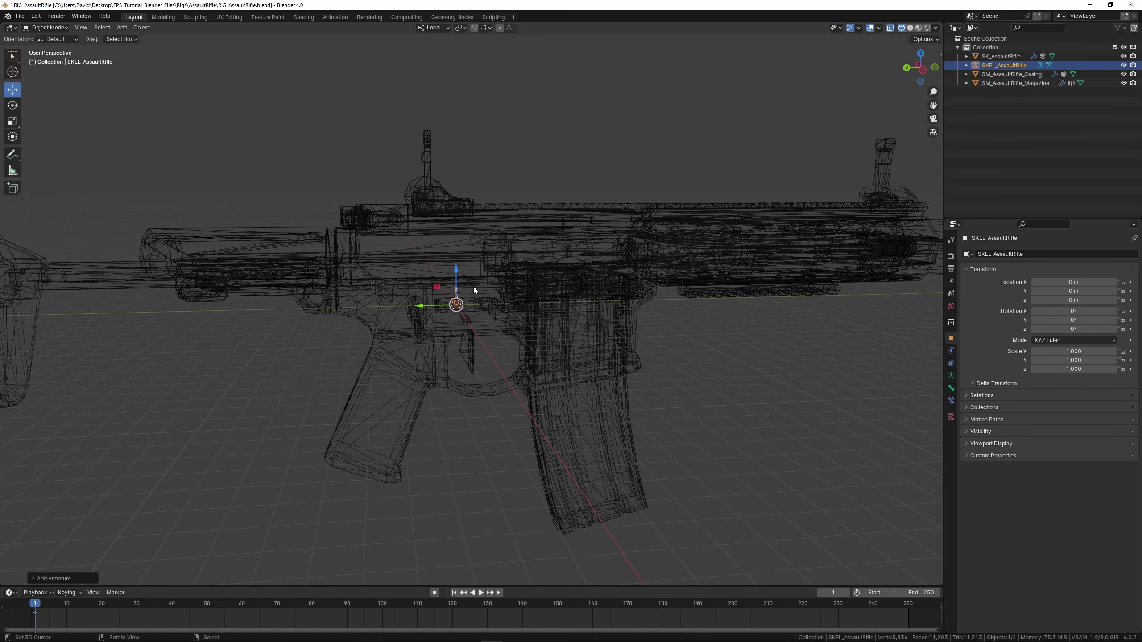
{"action": "key", "text": "Tab"}
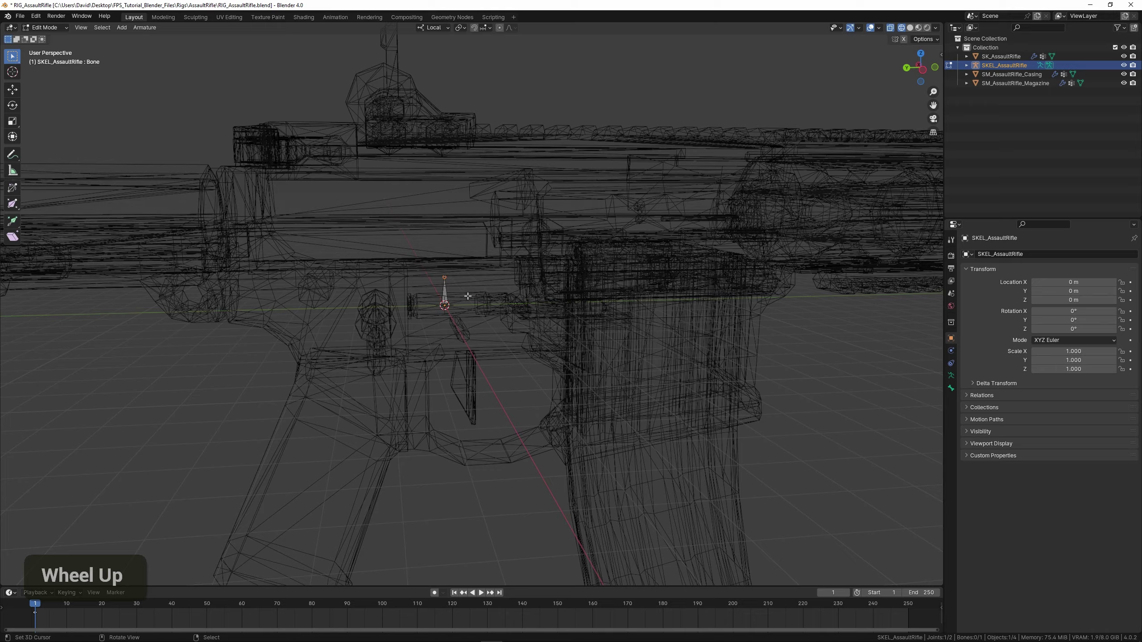
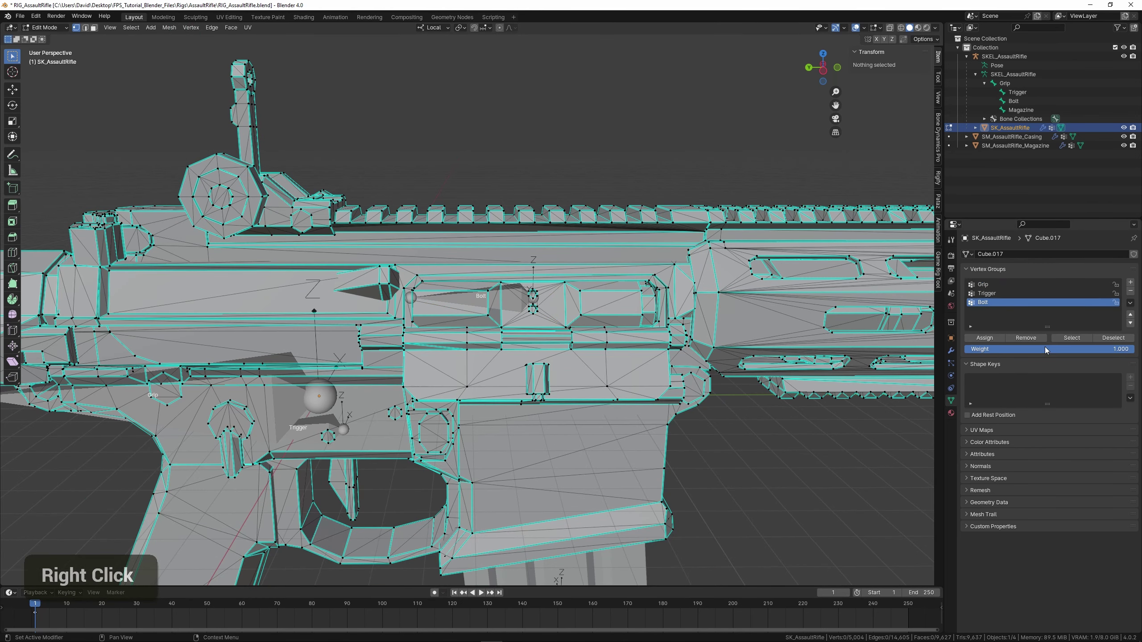
Move the rifle mesh to check the Bolt vertex group weighting.
{"action": "right_click", "coordinate": [1000, 283]}
{"action": "scroll", "scroll_direction": "down", "scroll_amount": 3}
{"action": "key", "text": "g"}
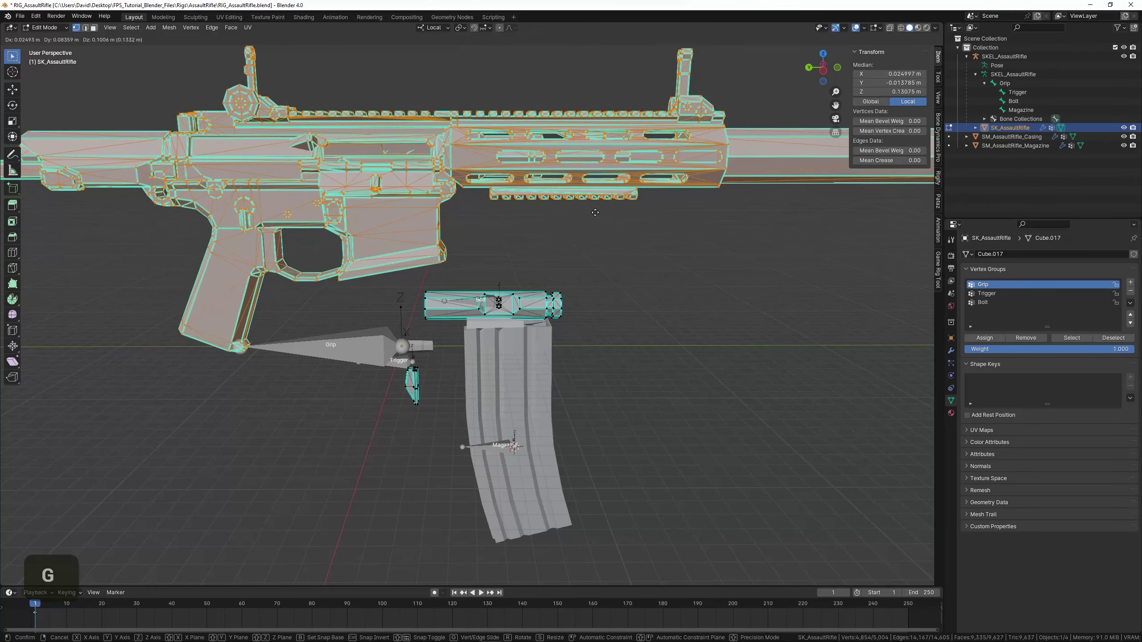
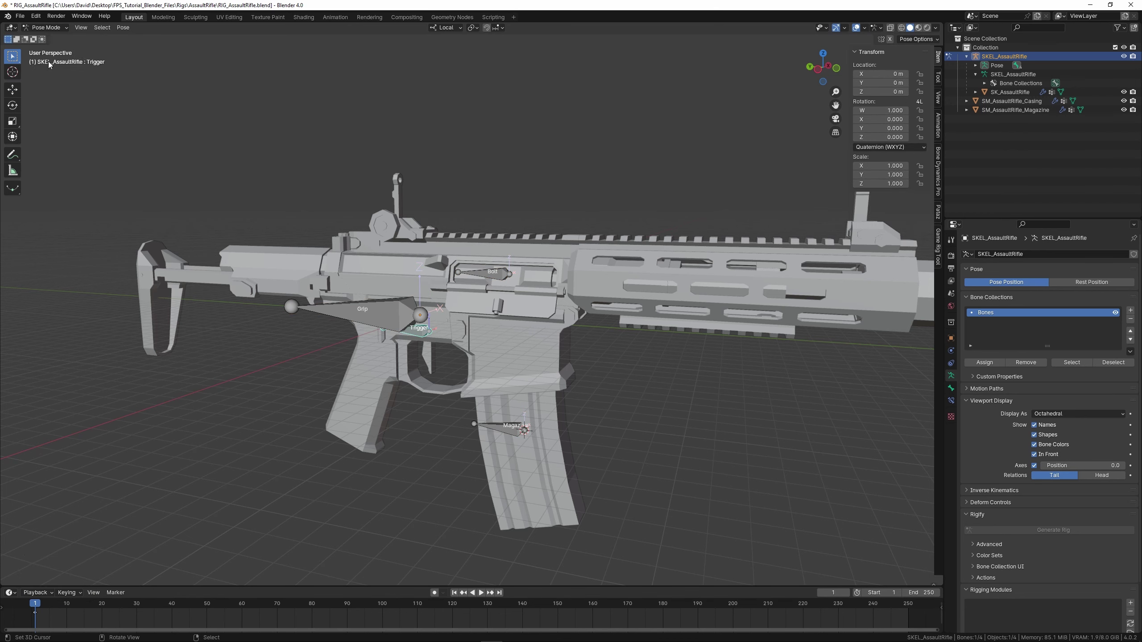
Select the Grip bone and move it to check its influence on the mesh.
{"action": "right_click", "coordinate": [363, 315]}
{"action": "scroll", "scroll_direction": "up", "scroll_amount": 3}
{"action": "key", "text": "g"}
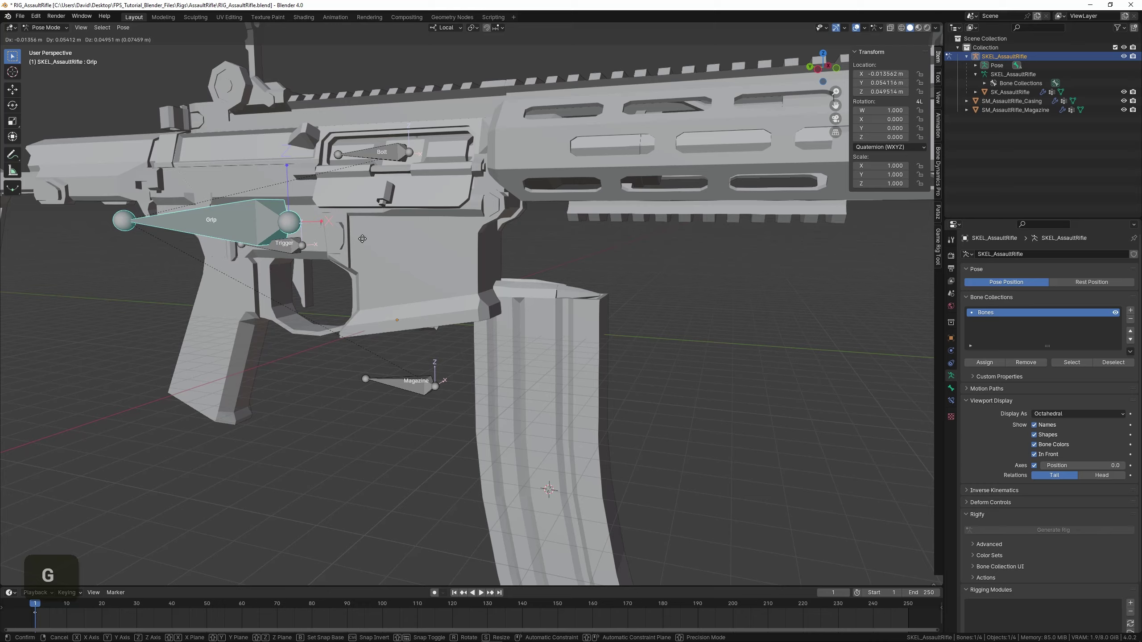
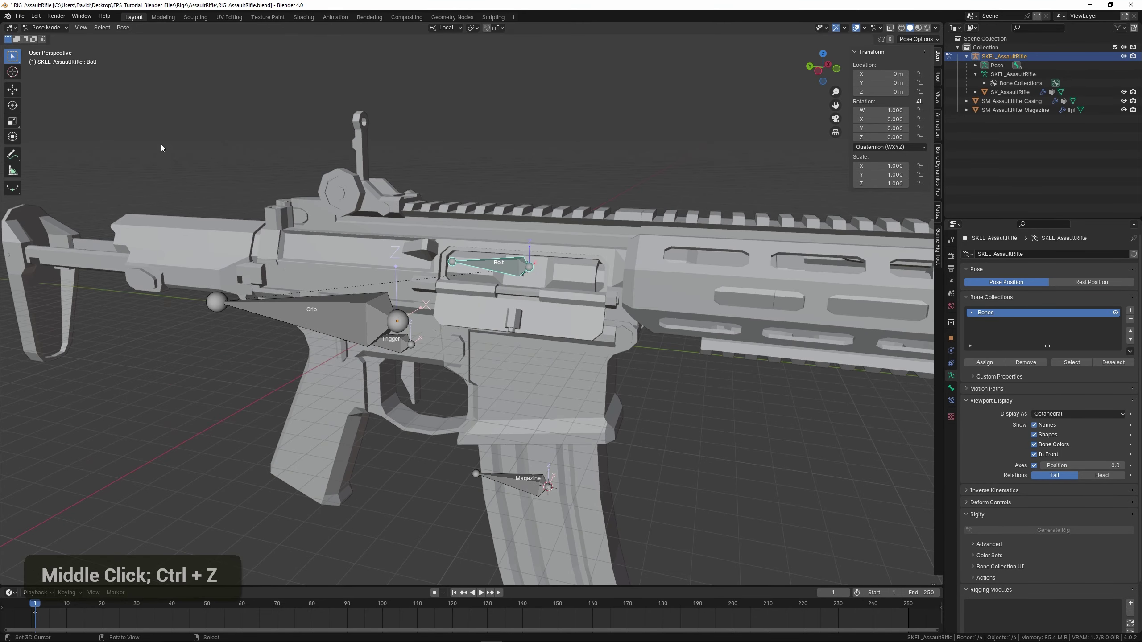
Slide the Bolt bone along its local Y axis and rotate it, undoing each test move.
{"action": "key", "text": "g"}
{"action": "key", "text": "y"}
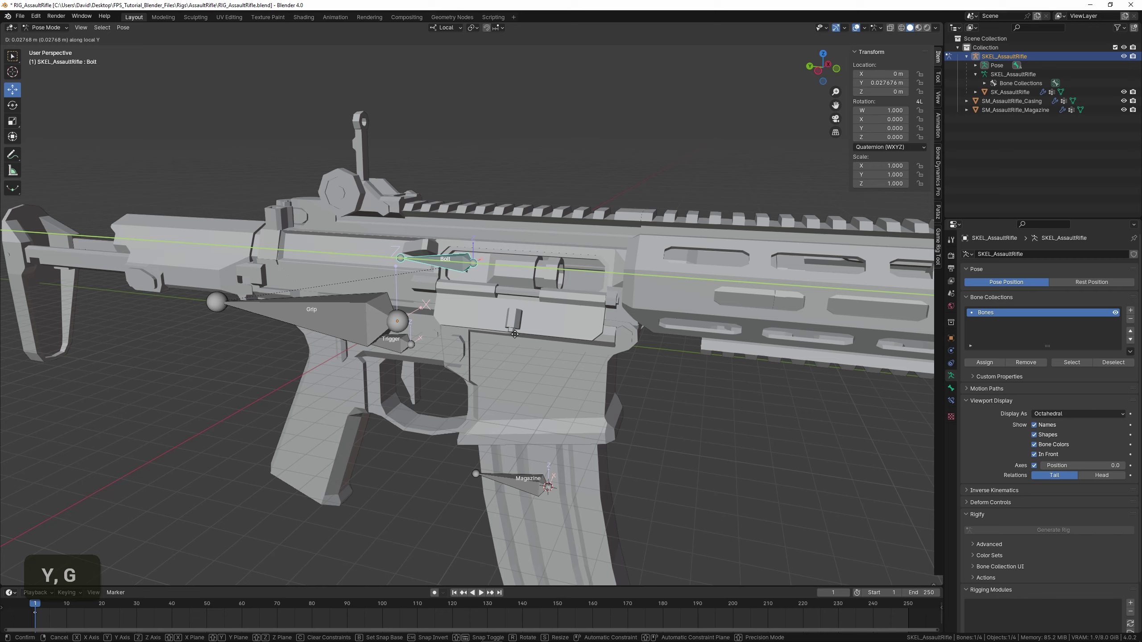
{"action": "key", "text": "g"}
{"action": "key", "text": "ctrl+z"}
{"action": "key", "text": "ctrl+z"}
{"action": "middle_click", "coordinate": [423, 377]}
{"action": "key", "text": "r"}
{"action": "key", "text": "ctrl+z"}
Rotate the Trigger bone to test the trigger pull.
{"action": "middle_click", "coordinate": [486, 373]}
{"action": "scroll", "scroll_direction": "up", "scroll_amount": 3}
{"action": "middle_click", "coordinate": [462, 408]}
{"action": "key", "text": "r"}
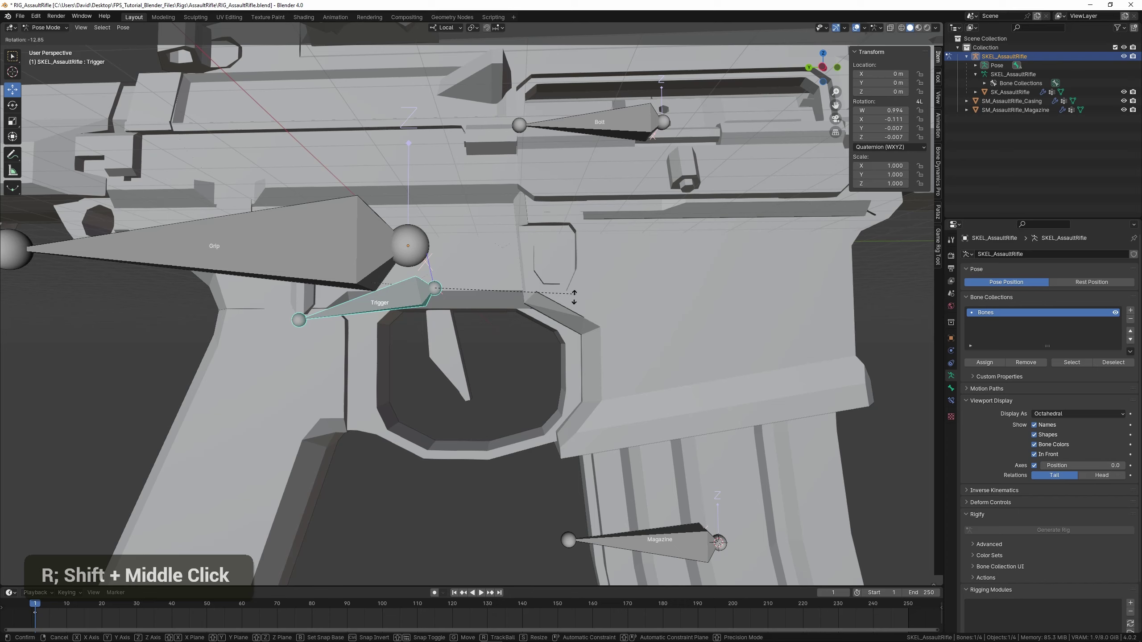
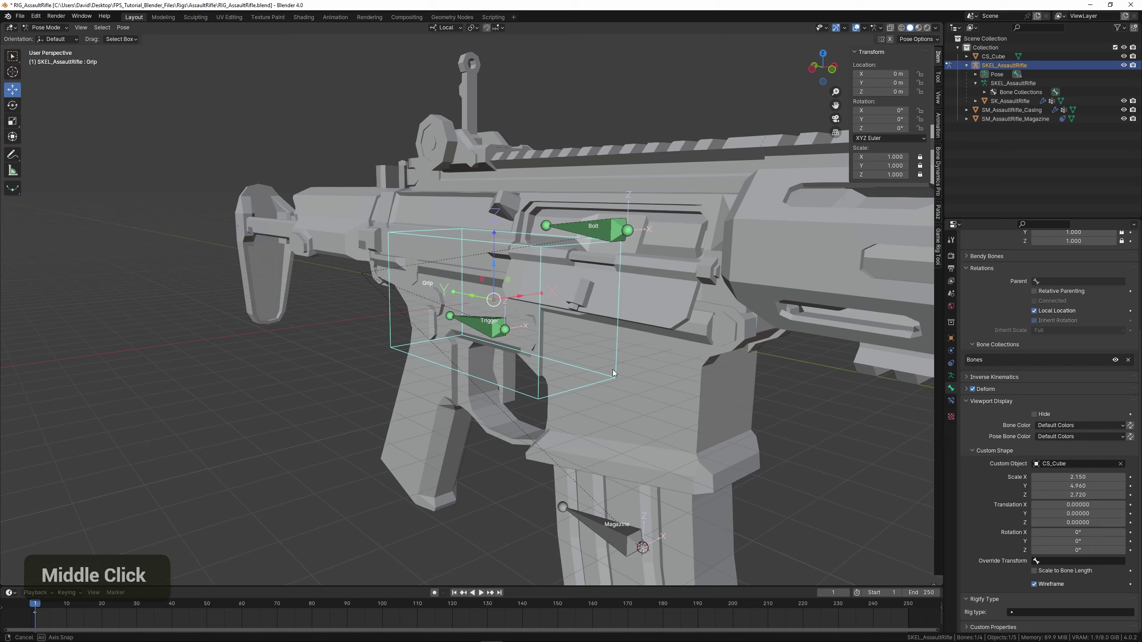
Scale and offset the Trigger bone's CS_Cube shape into a slim box around the trigger blade.
{"action": "right_click", "coordinate": [489, 332]}
{"action": "scroll", "scroll_direction": "up", "scroll_amount": 3}
{"action": "middle_click", "coordinate": [523, 366]}
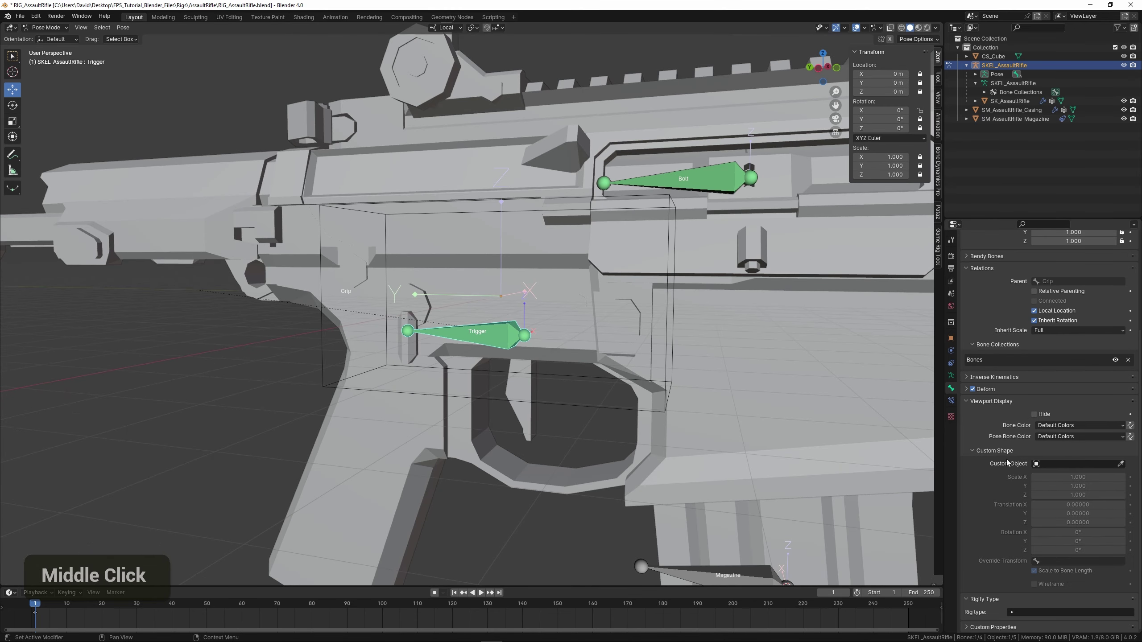
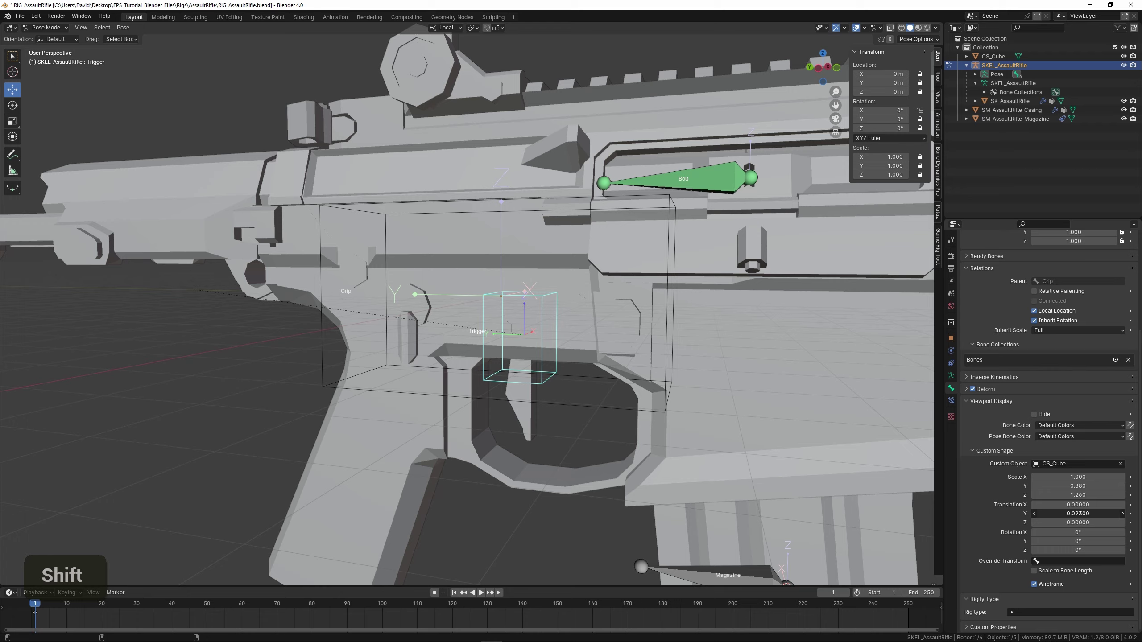
{"action": "key", "text": "ctrl+z"}
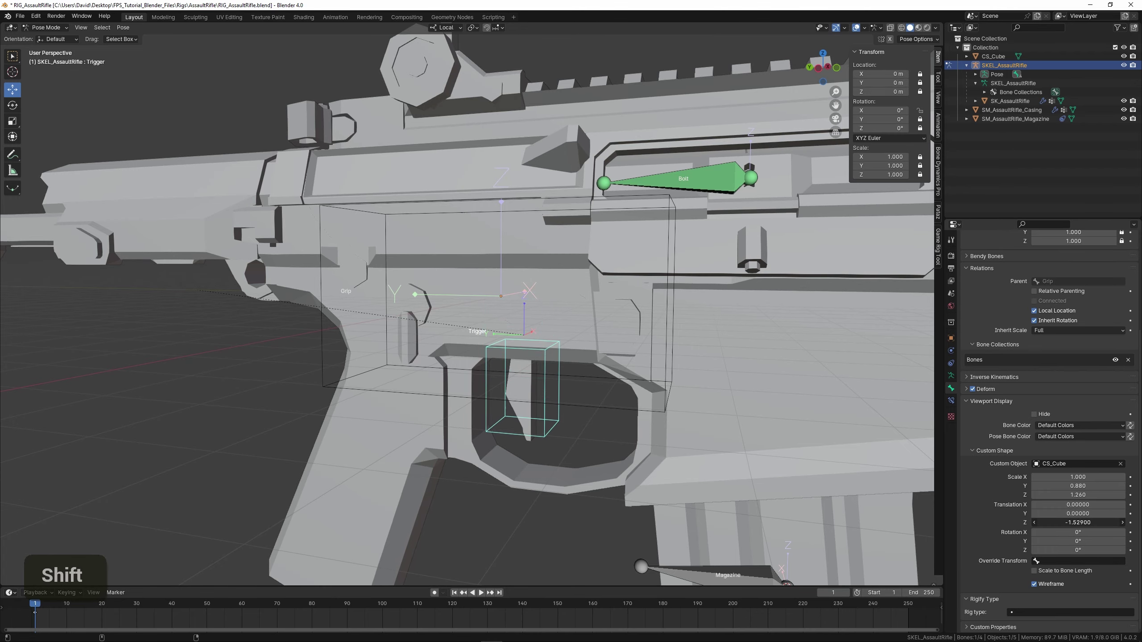
{"action": "scroll", "scroll_direction": "up", "scroll_amount": 3}
{"action": "middle_click", "coordinate": [559, 457]}
{"action": "middle_click", "coordinate": [593, 466]}
{"action": "middle_click", "coordinate": [597, 433]}
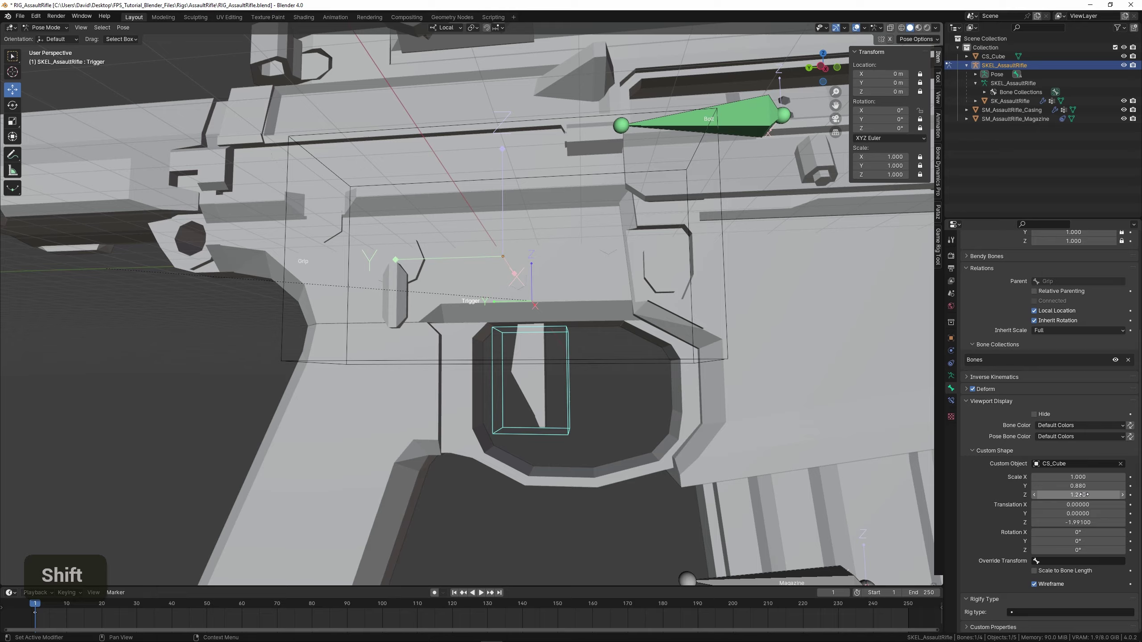
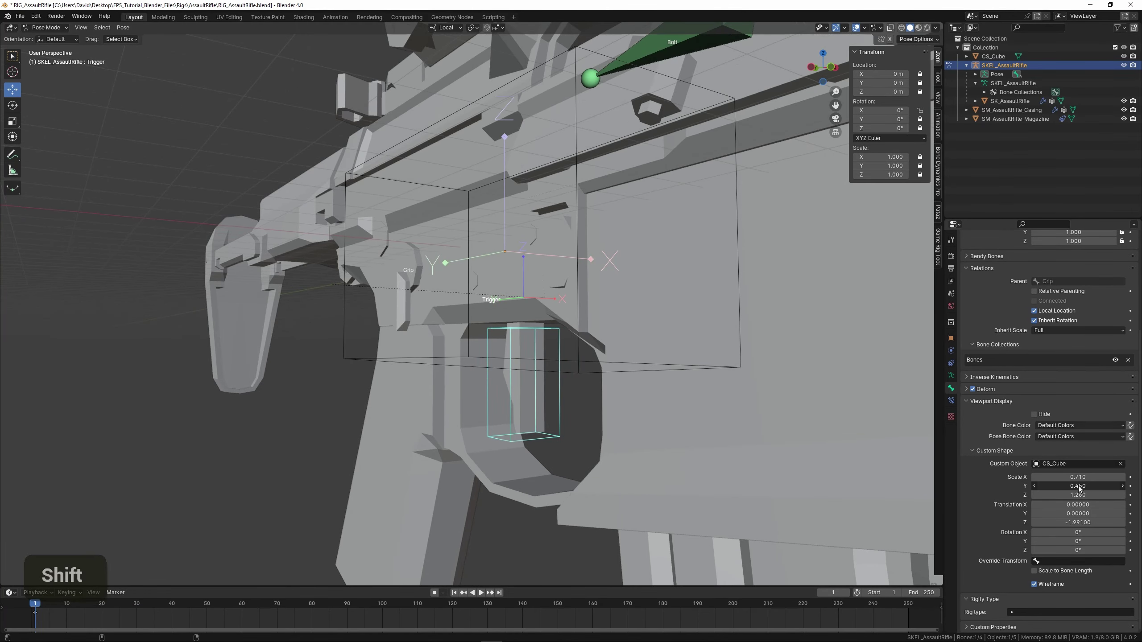
{"action": "middle_click", "coordinate": [663, 451]}
Rotate the Trigger bone to test its swing, clear the rotation, and select the Bolt bone.
{"action": "right_click", "coordinate": [633, 432]}
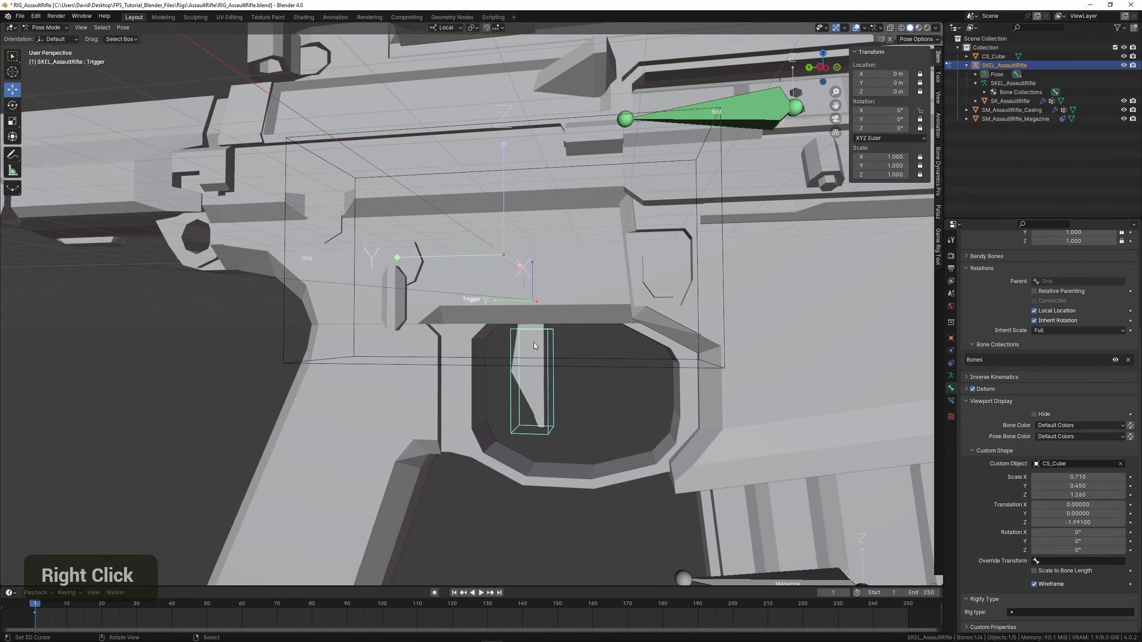
{"action": "right_click", "coordinate": [530, 443]}
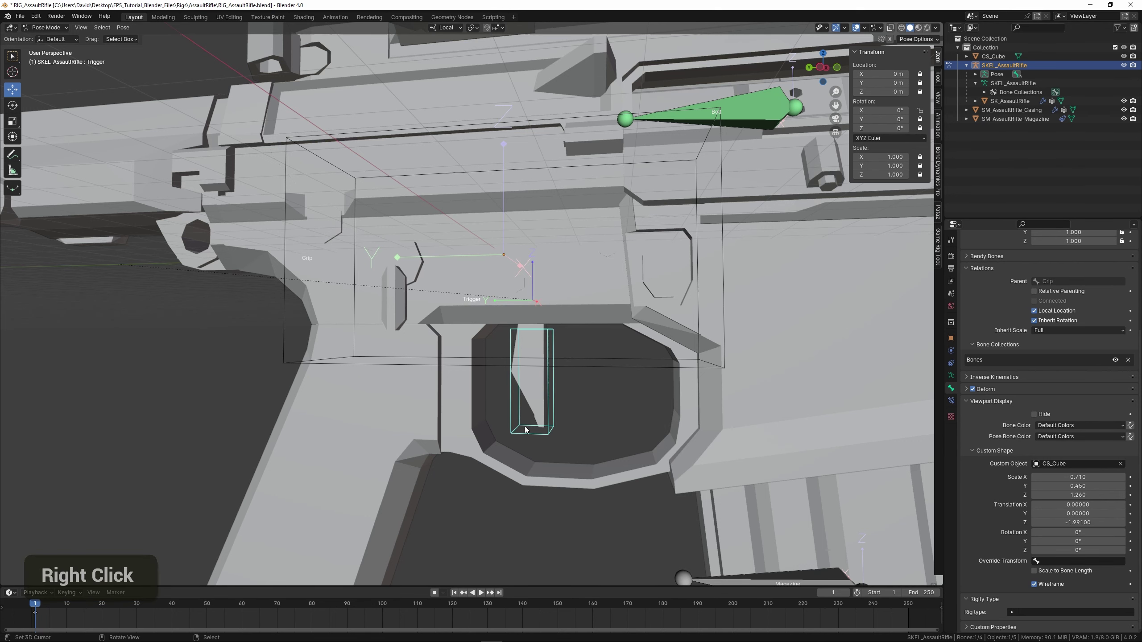
{"action": "key", "text": "r"}
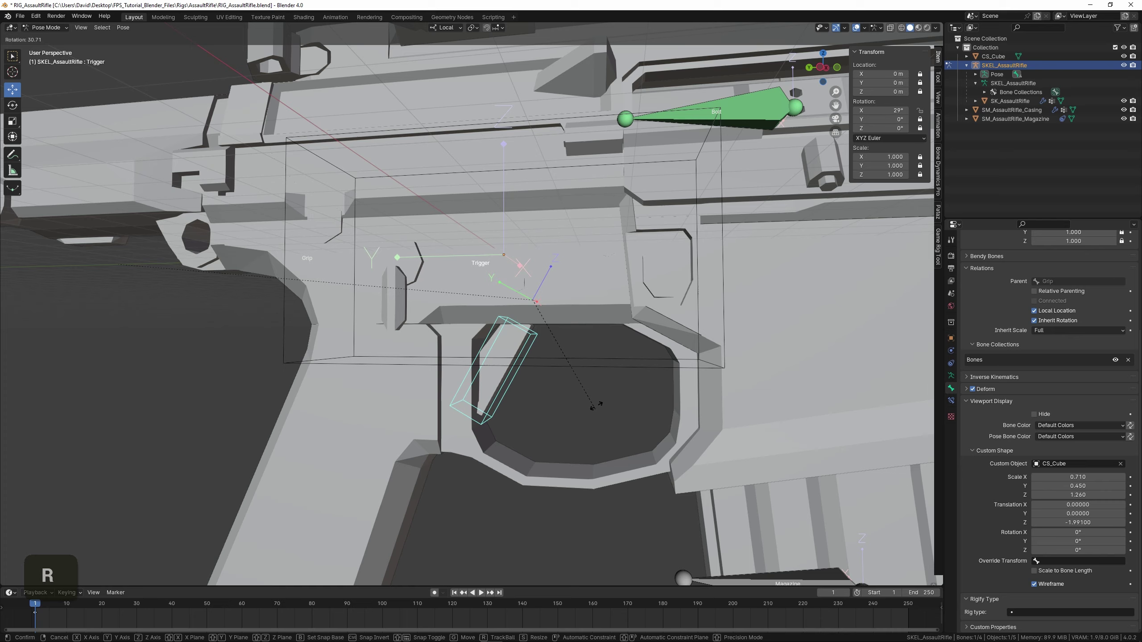
{"action": "key", "text": "alt+r"}
{"action": "scroll", "scroll_direction": "down", "scroll_amount": 3}
{"action": "middle_click", "coordinate": [659, 335]}
{"action": "scroll", "scroll_direction": "up", "scroll_amount": 3}
{"action": "right_click", "coordinate": [578, 318]}
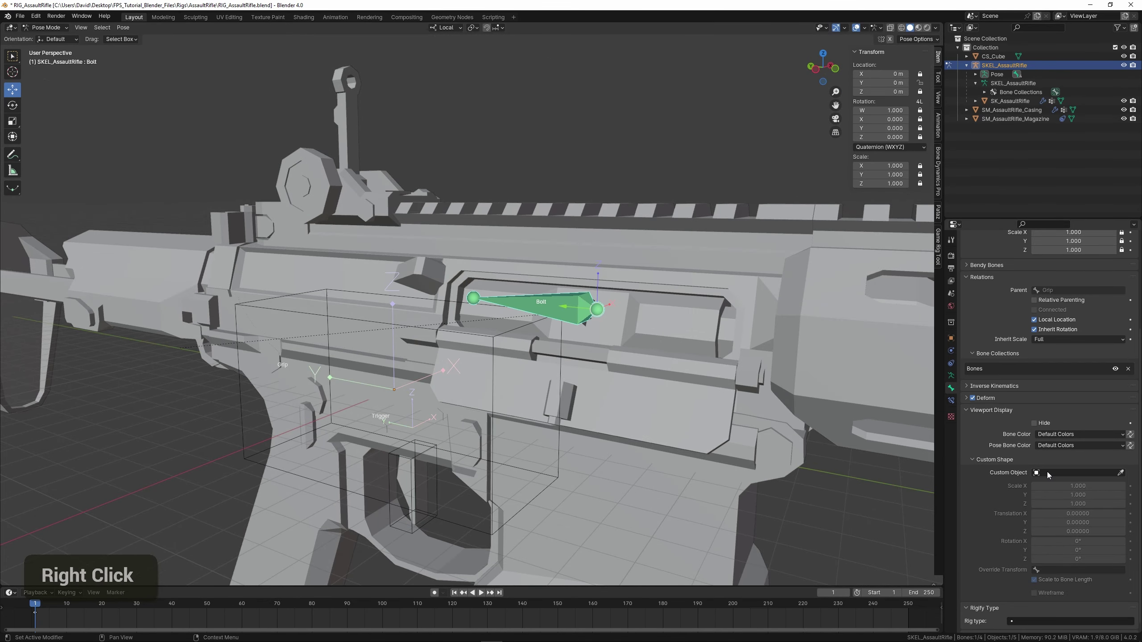
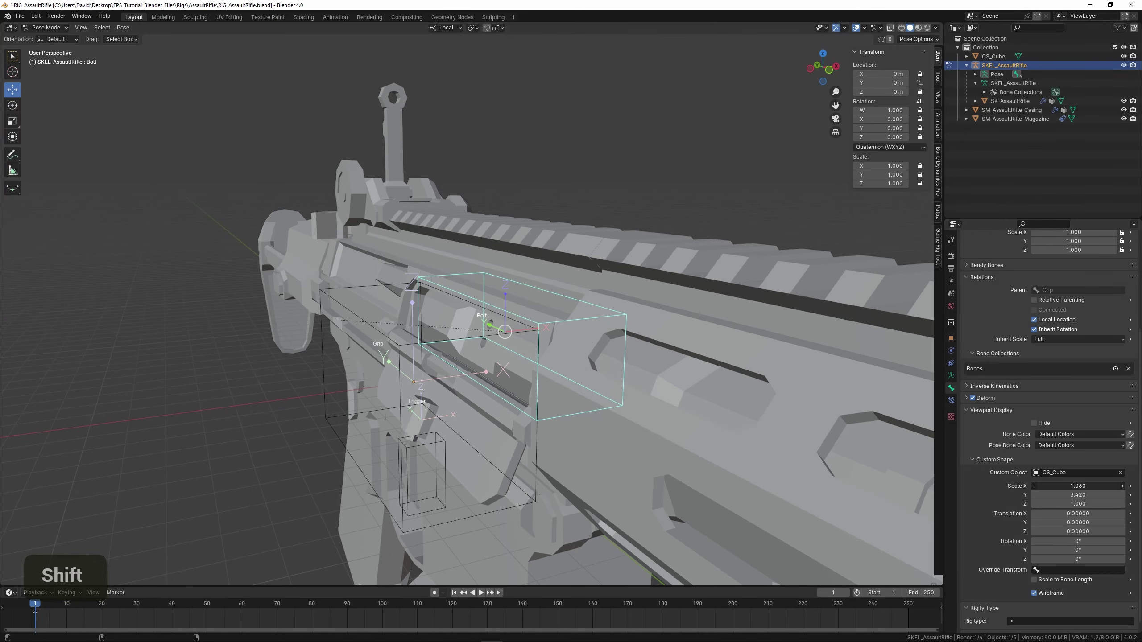
Give the Bolt bone the CS_Cube shape stretched to Scale X 1.68, Y 3.42 around the bolt.
{"action": "scroll", "scroll_direction": "down", "scroll_amount": 3}
{"action": "middle_click", "coordinate": [683, 437]}
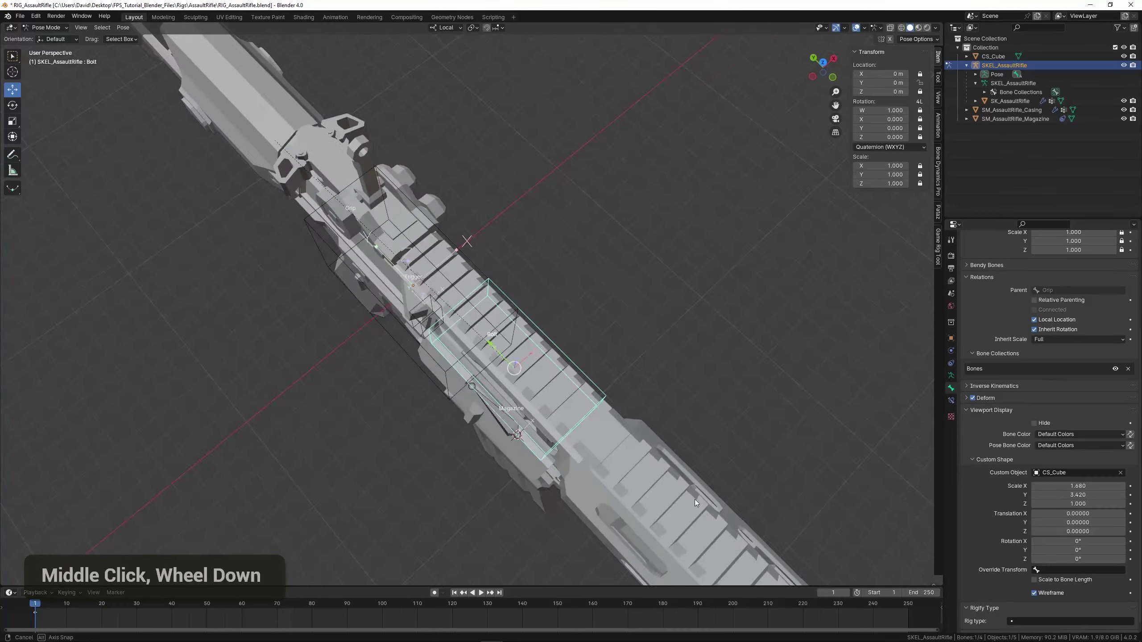
{"action": "right_click", "coordinate": [646, 476]}
{"action": "middle_click", "coordinate": [591, 478]}
{"action": "scroll", "scroll_direction": "up", "scroll_amount": 3}
{"action": "scroll", "scroll_direction": "down", "scroll_amount": 3}
{"action": "right_click", "coordinate": [605, 322]}
Move the Bolt bone to test it, undo, then select the Magazine bone and assign CS_Cube.
{"action": "key", "text": "g"}
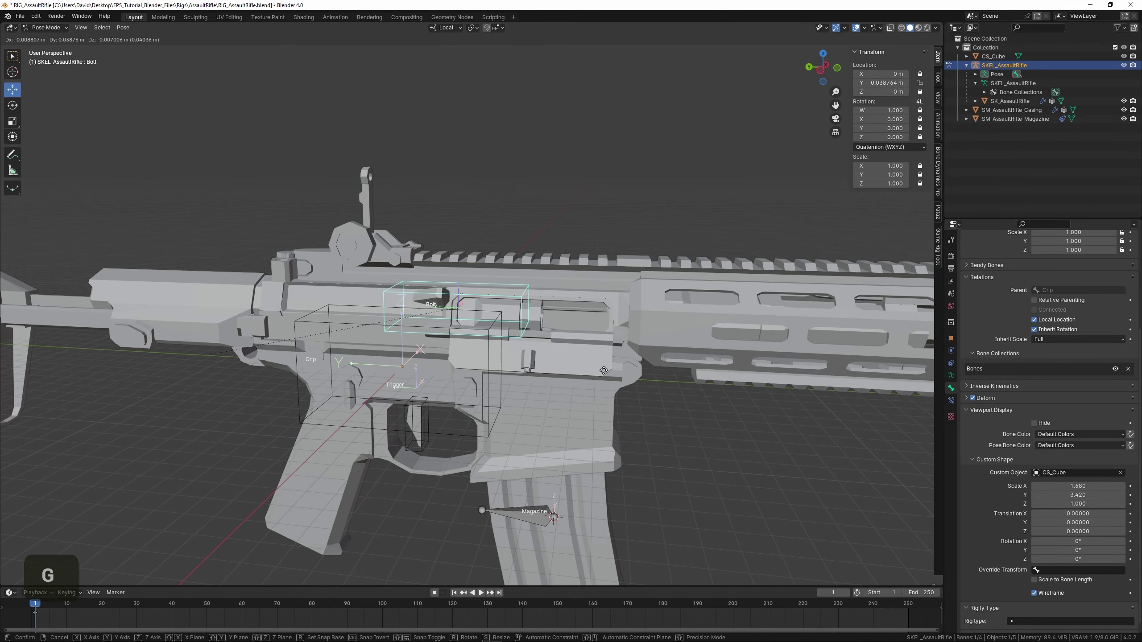
{"action": "key", "text": "ctrl+z"}
{"action": "middle_click", "coordinate": [655, 444]}
{"action": "middle_click", "coordinate": [644, 463]}
{"action": "right_click", "coordinate": [486, 425]}
{"action": "middle_click", "coordinate": [486, 424]}
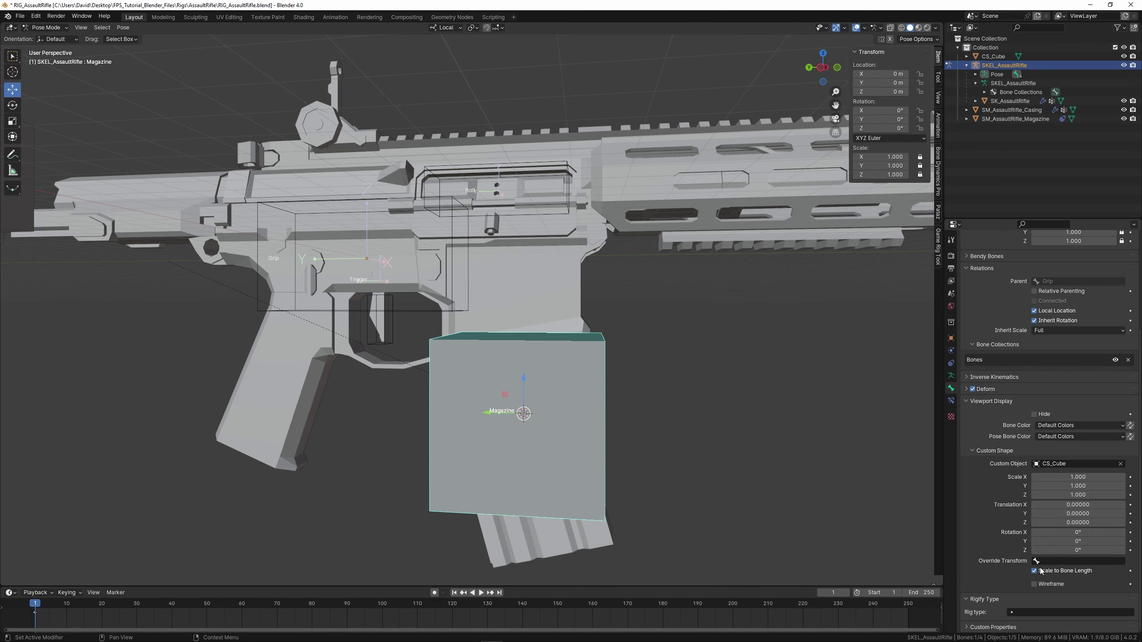
Scale, offset and tilt the Magazine bone's CS_Cube shape (Rotation X -9.3°) to enclose the angled magazine.
{"action": "double_click", "coordinate": [1039, 587]}
{"action": "middle_click", "coordinate": [739, 505]}
{"action": "middle_click", "coordinate": [586, 493]}
{"action": "scroll", "scroll_direction": "up", "scroll_amount": 3}
{"action": "middle_click", "coordinate": [647, 442]}
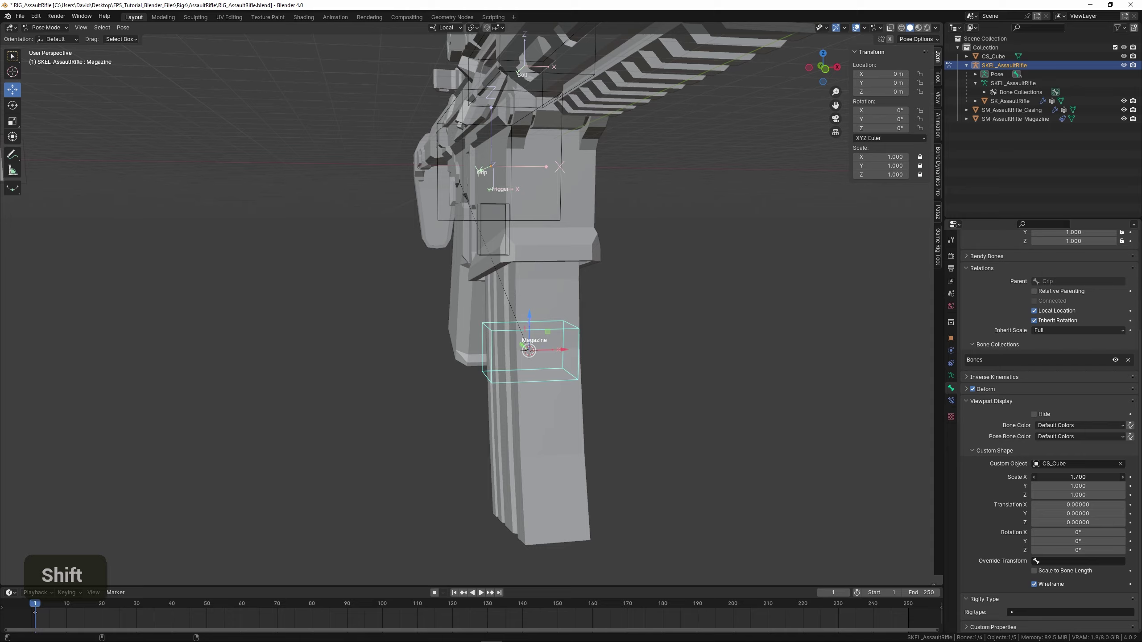
{"action": "middle_click", "coordinate": [687, 449]}
{"action": "scroll", "scroll_direction": "up", "scroll_amount": 3}
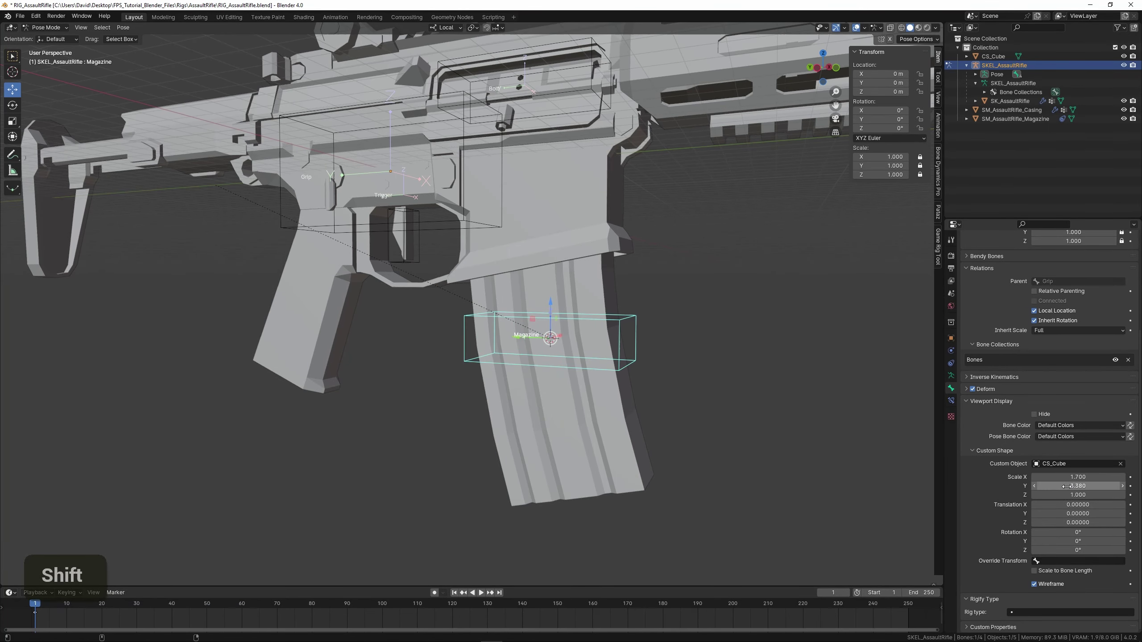
{"action": "middle_click", "coordinate": [760, 441]}
{"action": "middle_click", "coordinate": [736, 443]}
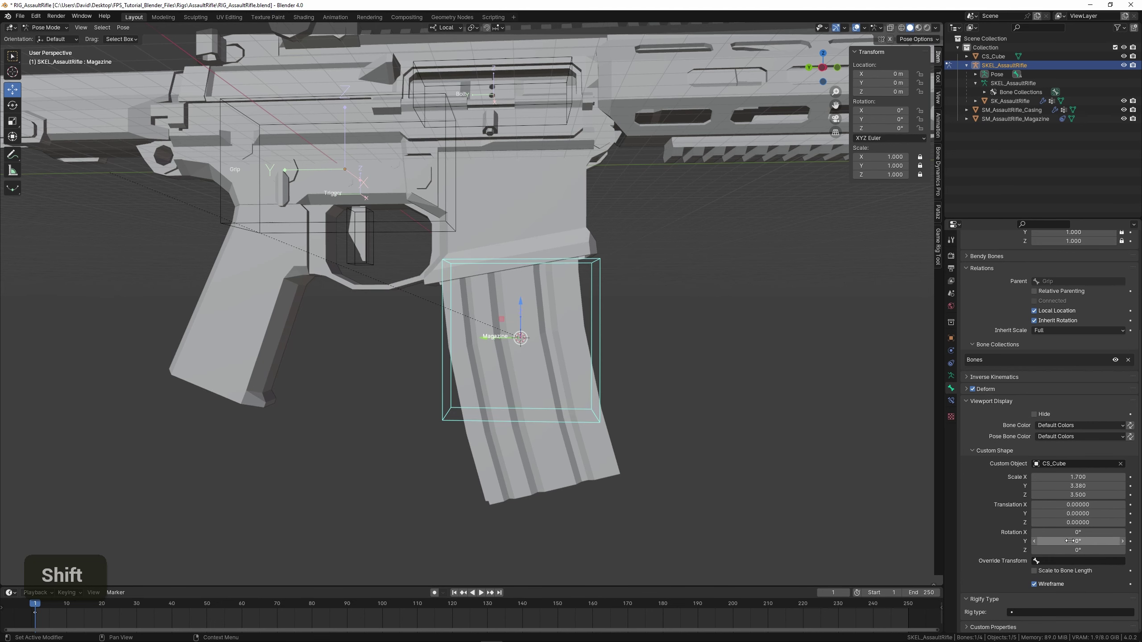
{"action": "key", "text": "ctrl+z"}
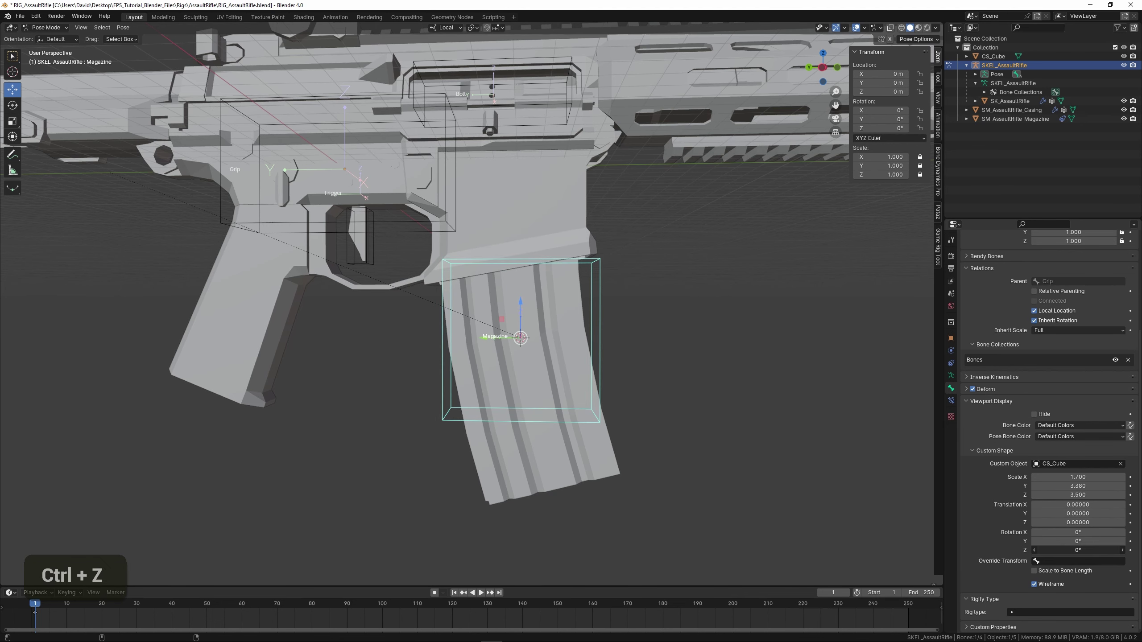
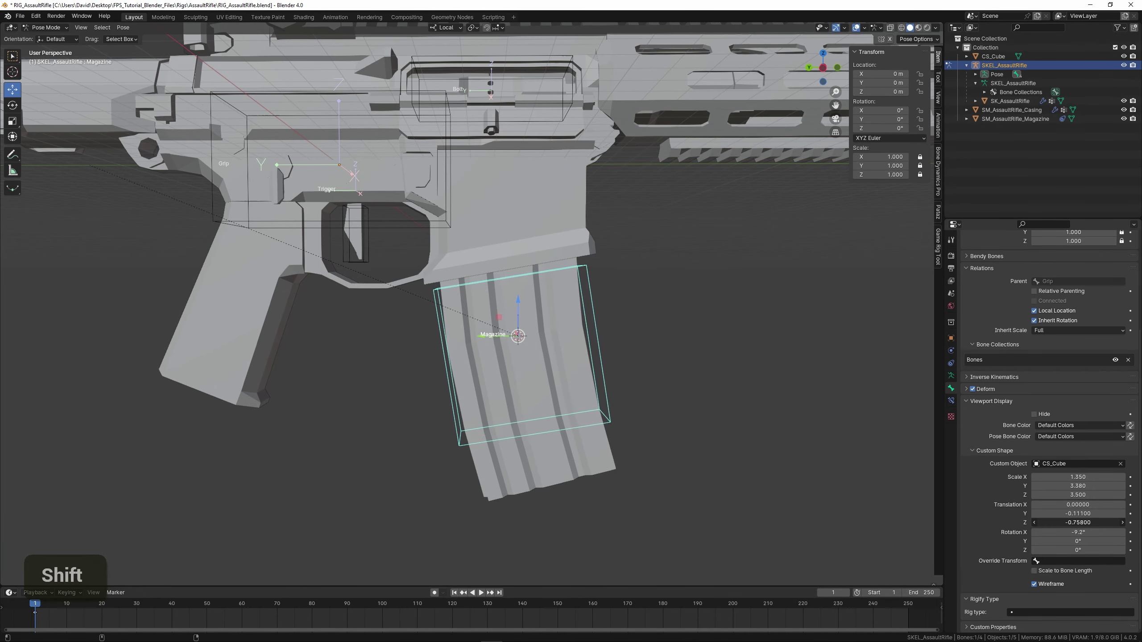
Review the finished bone shapes around the whole rifle and select all bones.
{"action": "right_click", "coordinate": [709, 420]}
{"action": "scroll", "scroll_direction": "down", "scroll_amount": 3}
{"action": "middle_click", "coordinate": [678, 440]}
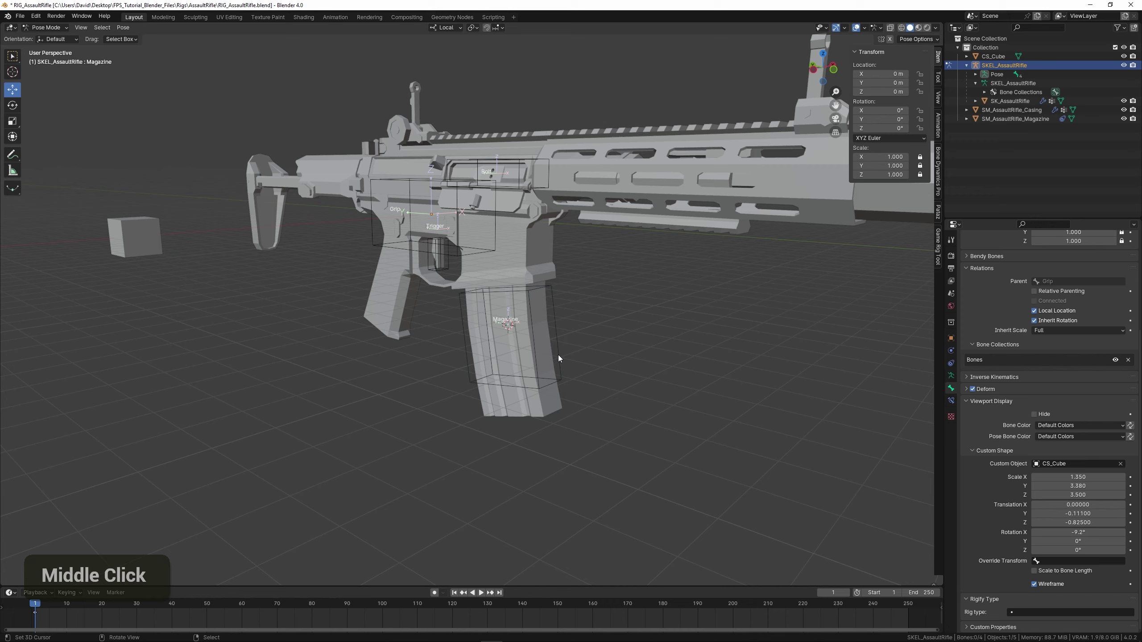
{"action": "right_click", "coordinate": [566, 378]}
{"action": "middle_click", "coordinate": [570, 358]}
{"action": "middle_click", "coordinate": [567, 377]}
{"action": "scroll", "scroll_direction": "up", "scroll_amount": 3}
{"action": "scroll", "scroll_direction": "down", "scroll_amount": 3}
{"action": "right_click", "coordinate": [596, 335]}
{"action": "key", "text": "a"}
{"action": "middle_click", "coordinate": [589, 338]}
{"action": "middle_click", "coordinate": [557, 343]}
{"action": "scroll", "scroll_direction": "up", "scroll_amount": 3}
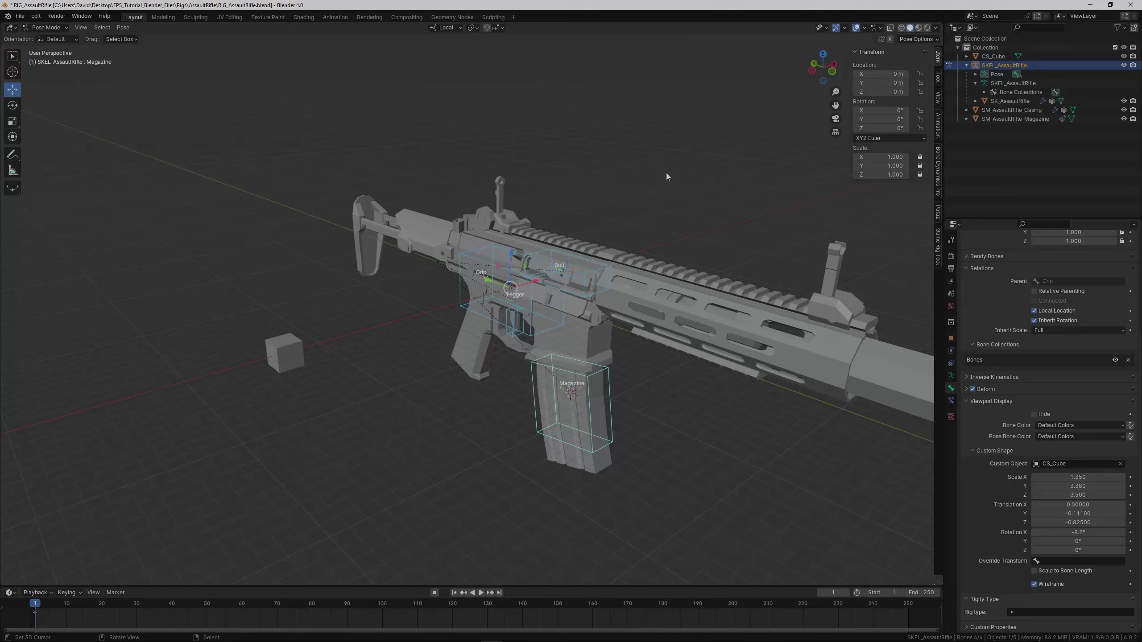
Switch to Object Mode and select the SK_AssaultRifle mesh.
{"action": "key", "text": "ctrl+Tab"}
{"action": "middle_click", "coordinate": [677, 194]}
{"action": "middle_click", "coordinate": [606, 210]}
{"action": "right_click", "coordinate": [589, 274]}
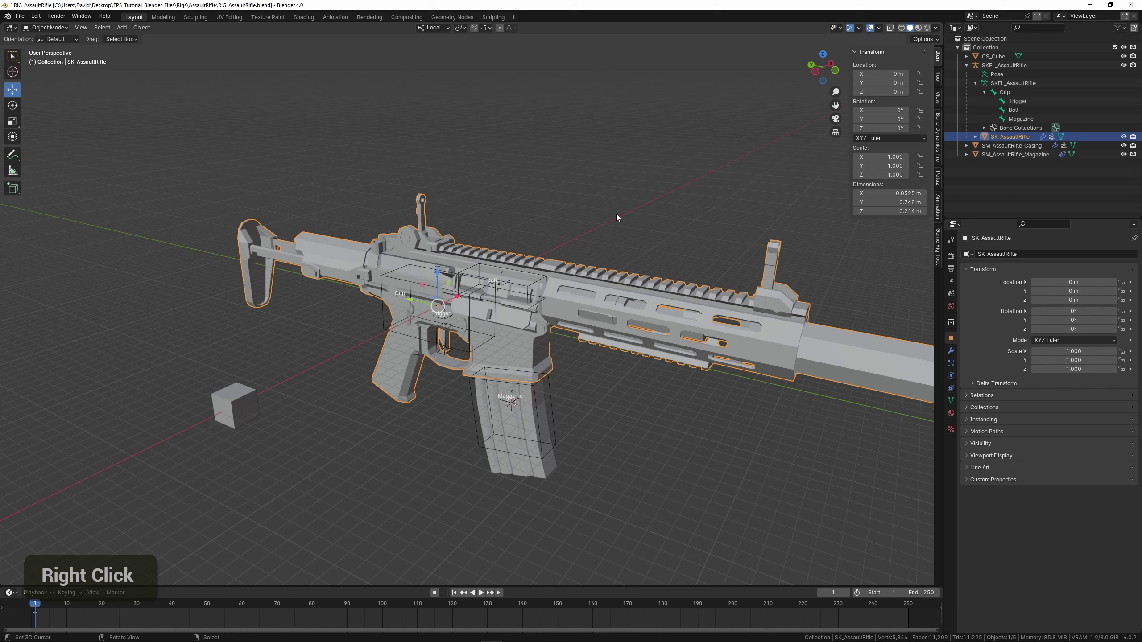
Move the rifle meshes into a new collection named Meshes_AssaultRifle.
{"action": "key", "text": "m"}
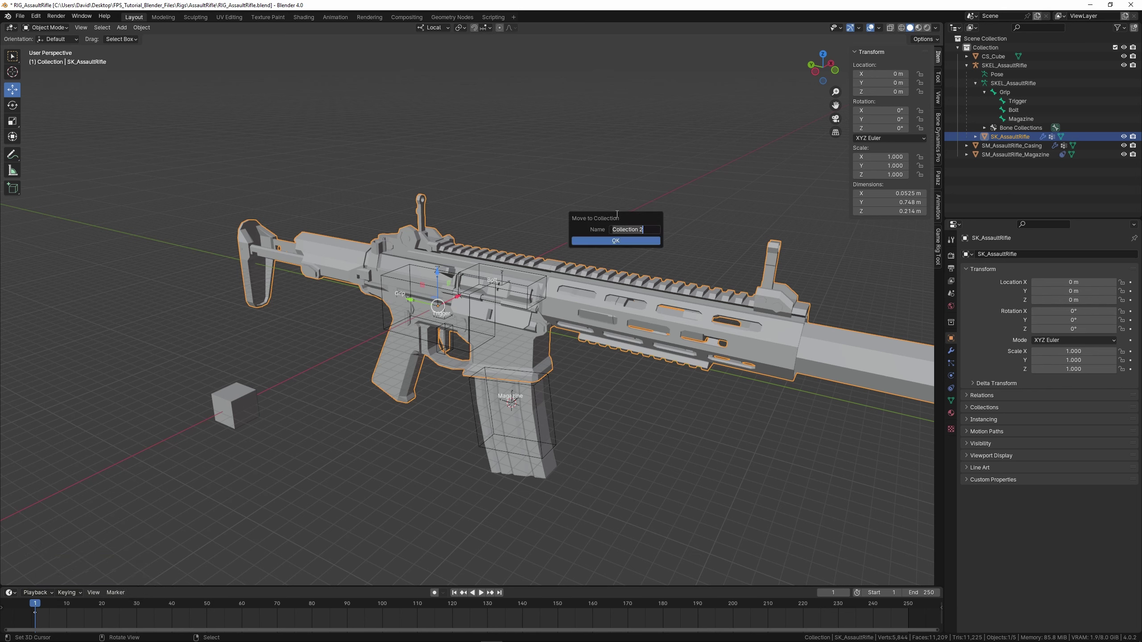
{"action": "key", "text": "e"}
{"action": "key", "text": "shift+m"}
{"action": "key", "text": "s"}
{"action": "key", "text": "h"}
{"action": "key", "text": "e"}
{"action": "key", "text": "s"}
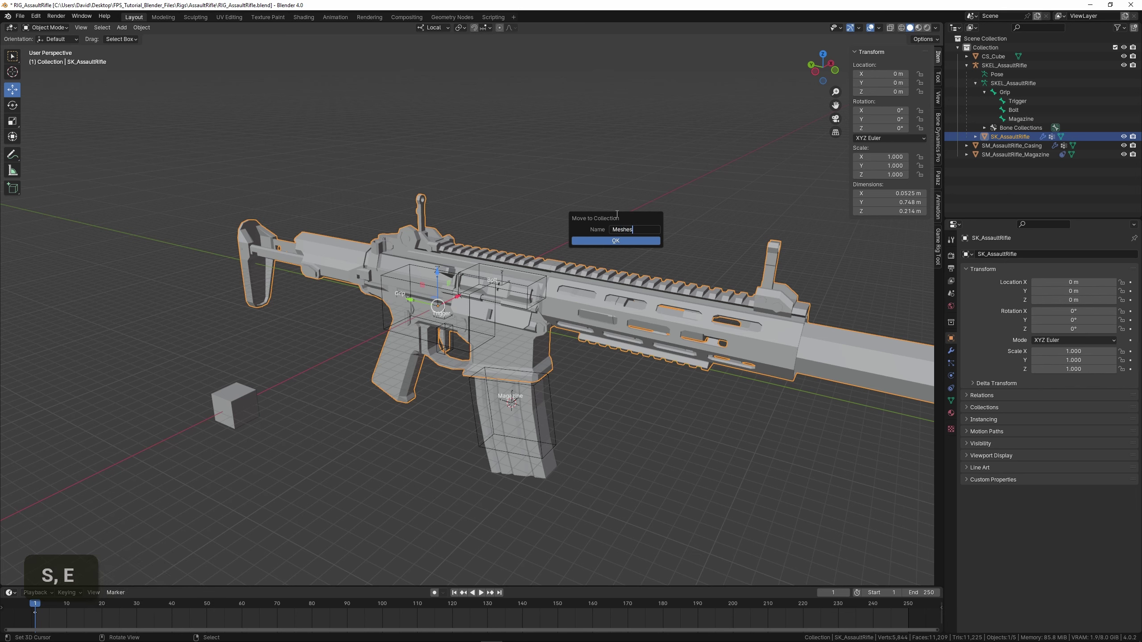
{"action": "key", "text": "-"}
{"action": "key", "text": "shift+a"}
{"action": "key", "text": "s"}
{"action": "key", "text": "u"}
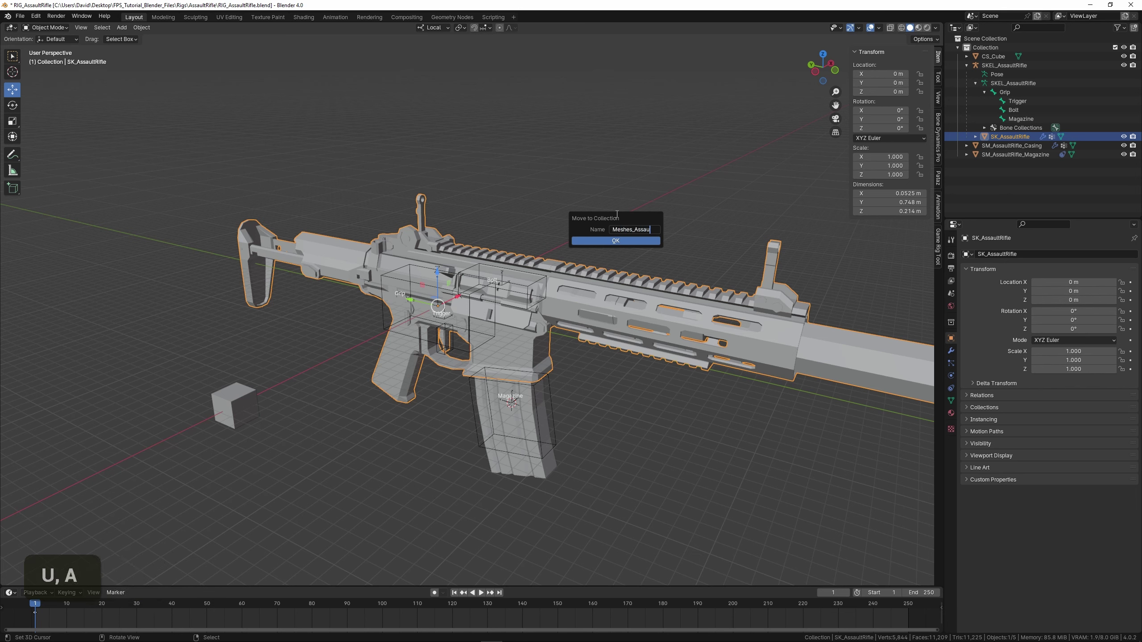
{"action": "key", "text": "l"}
{"action": "key", "text": "t"}
{"action": "key", "text": "shift+r"}
{"action": "key", "text": "i"}
{"action": "key", "text": "f"}
{"action": "key", "text": "l"}
{"action": "key", "text": "e"}
{"action": "key", "text": "Return"}
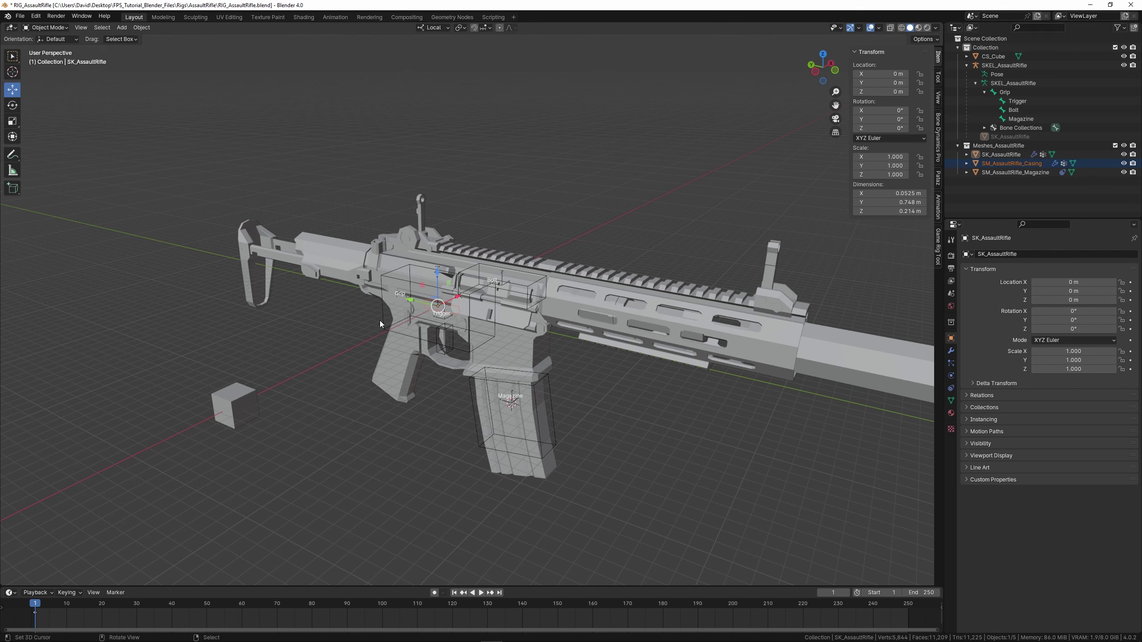
Move the SKEL_AssaultRifle armature into a new collection named Armature_AssaultRifle.
{"action": "right_click", "coordinate": [384, 323]}
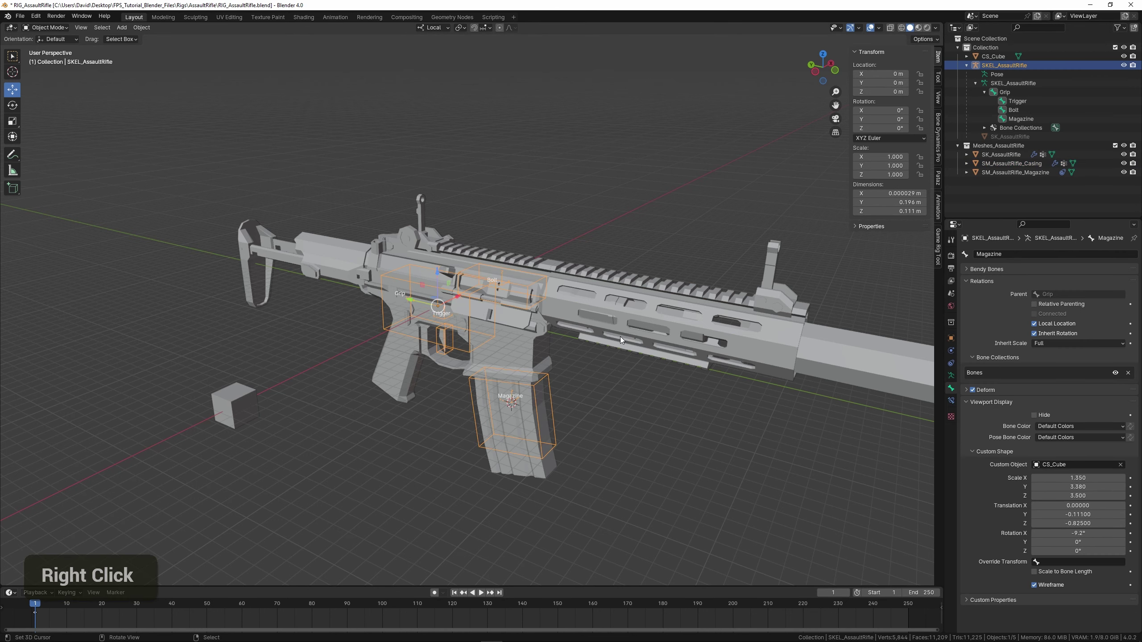
{"action": "key", "text": "m"}
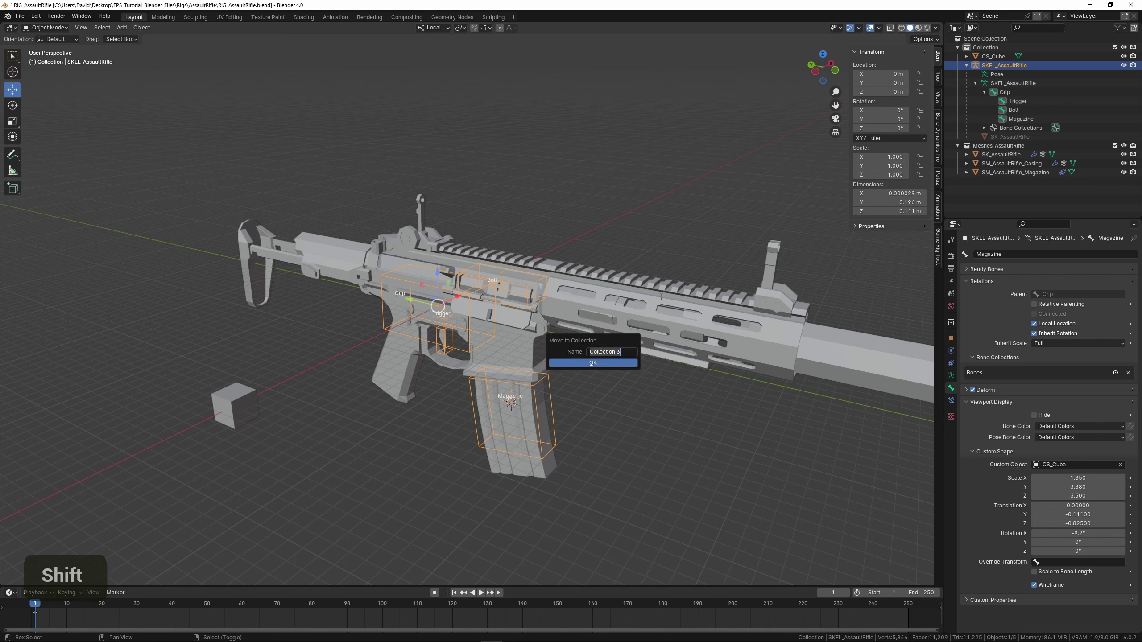
{"action": "key", "text": "shift+a"}
{"action": "key", "text": "r"}
{"action": "key", "text": "m"}
{"action": "key", "text": "a"}
{"action": "key", "text": "t"}
{"action": "key", "text": "u"}
{"action": "key", "text": "r"}
{"action": "key", "text": "e"}
{"action": "key", "text": "shift+-"}
{"action": "key", "text": "s"}
{"action": "key", "text": "a"}
{"action": "key", "text": "u"}
{"action": "key", "text": "l"}
{"action": "key", "text": "shift+r"}
{"action": "key", "text": "i"}
{"action": "key", "text": "f"}
{"action": "key", "text": "l"}
{"action": "key", "text": "e"}
{"action": "key", "text": "Return"}
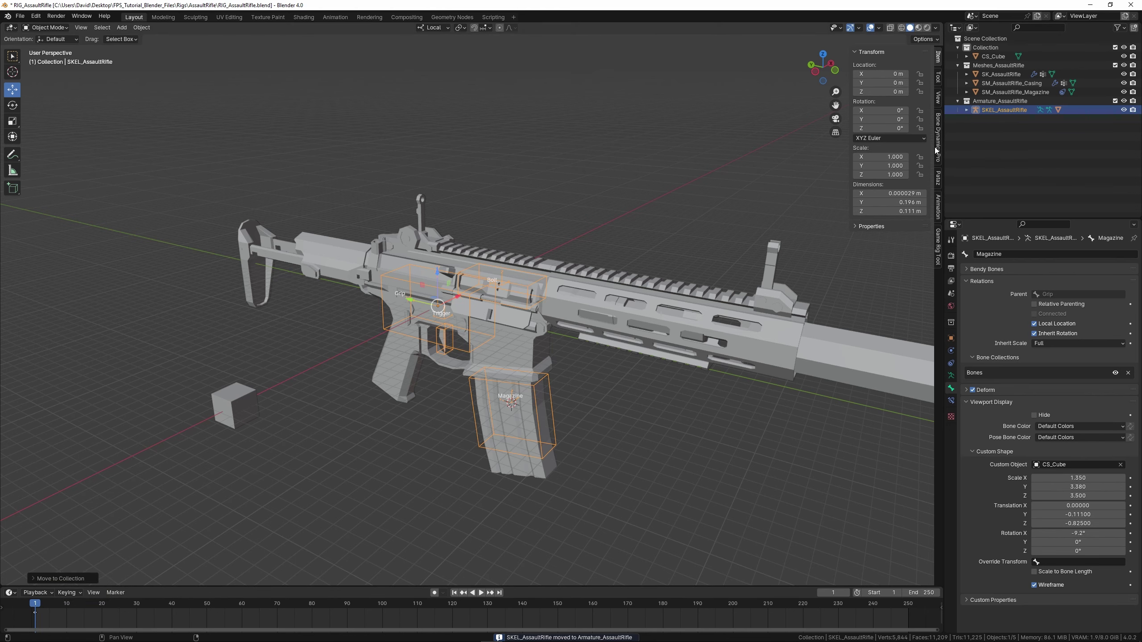
Move CS_Cube into a new collection named Custom_Shapes.
{"action": "middle_click", "coordinate": [383, 383]}
{"action": "middle_click", "coordinate": [372, 382]}
{"action": "right_click", "coordinate": [344, 350]}
{"action": "key", "text": "m"}
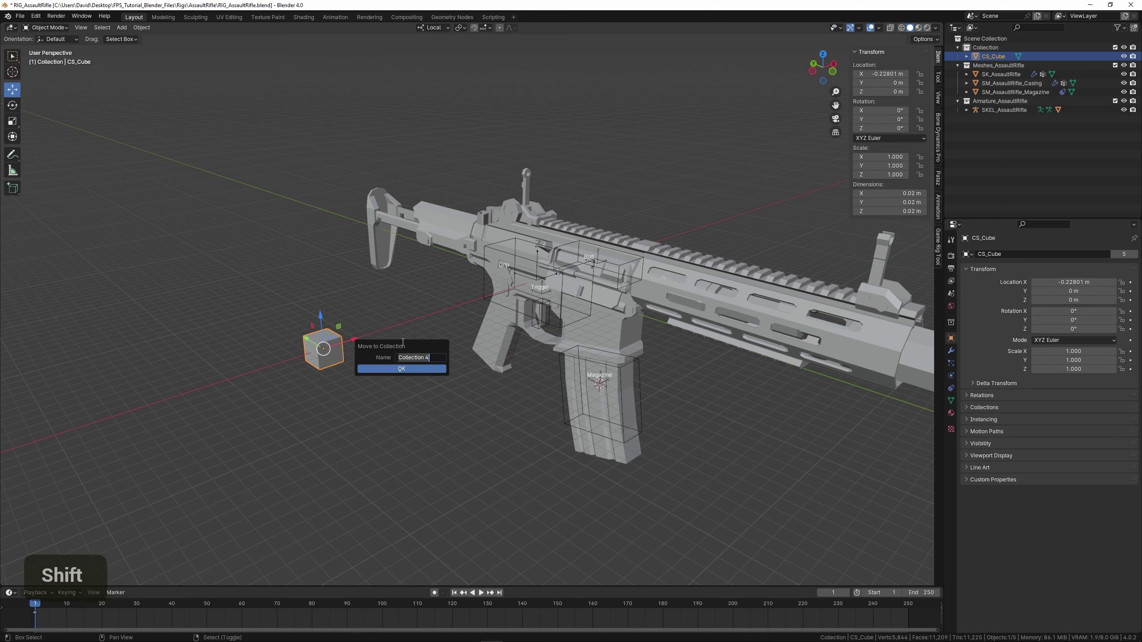
{"action": "key", "text": "shift+c"}
{"action": "key", "text": "u"}
{"action": "key", "text": "s"}
{"action": "key", "text": "t"}
{"action": "key", "text": "o"}
{"action": "key", "text": "m"}
{"action": "key", "text": "shift+-"}
{"action": "key", "text": "shift+s"}
{"action": "key", "text": "h"}
{"action": "key", "text": "a"}
{"action": "key", "text": "p"}
{"action": "key", "text": "e"}
{"action": "key", "text": "s"}
{"action": "key", "text": "Return"}
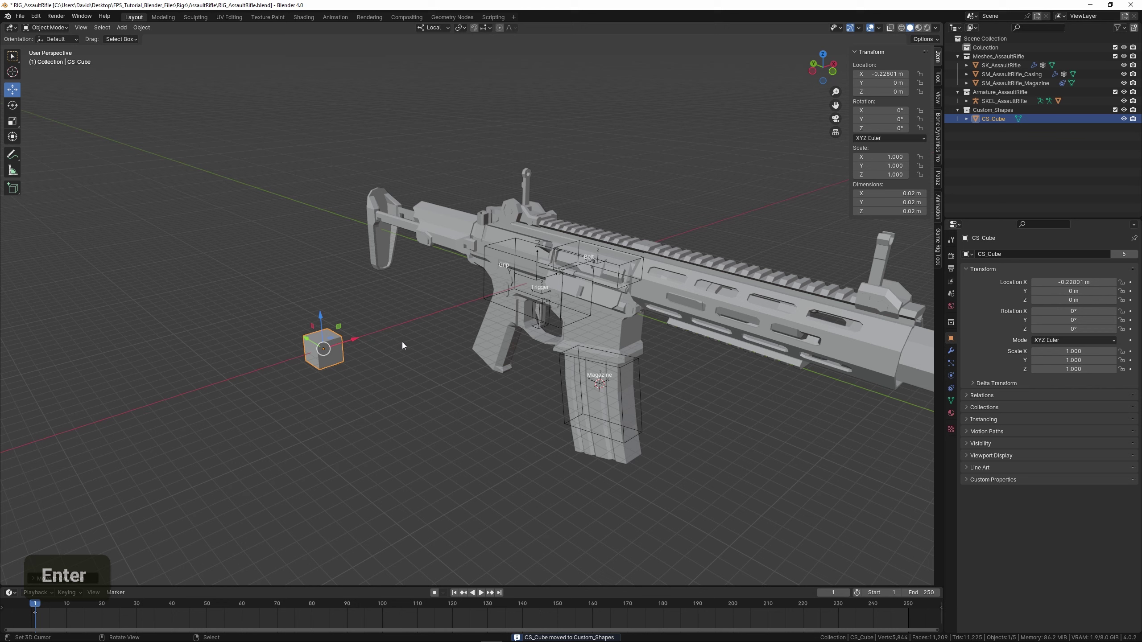
Create a RIG_AssaultRifle collection in the Outliner to hold the rig's collections.
{"action": "right_click", "coordinate": [617, 195]}
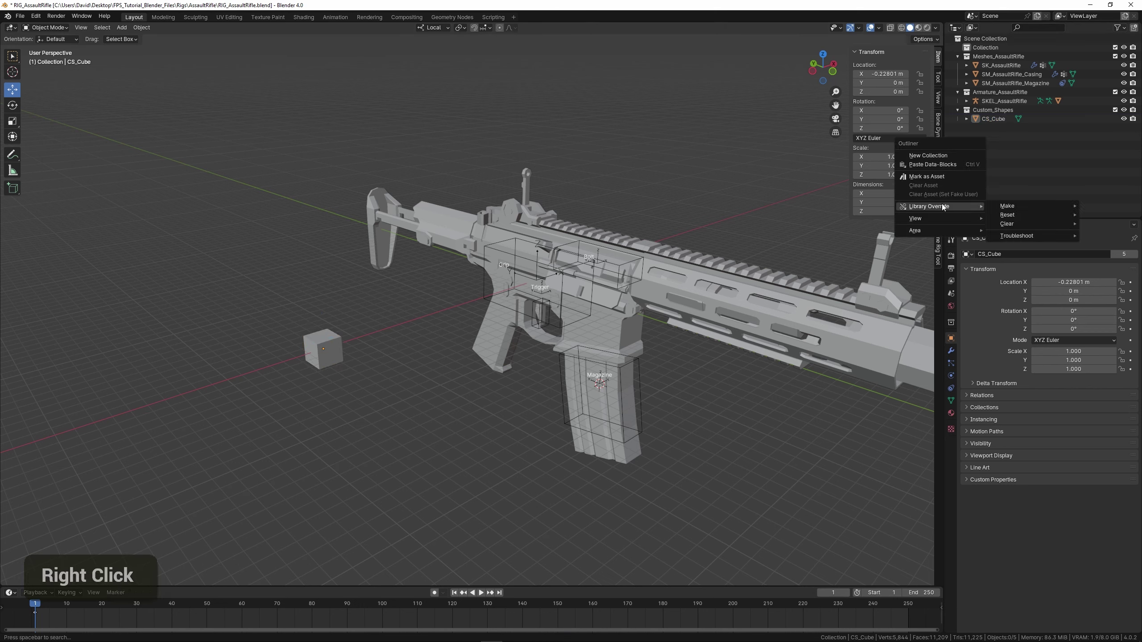
{"action": "right_click", "coordinate": [994, 151]}
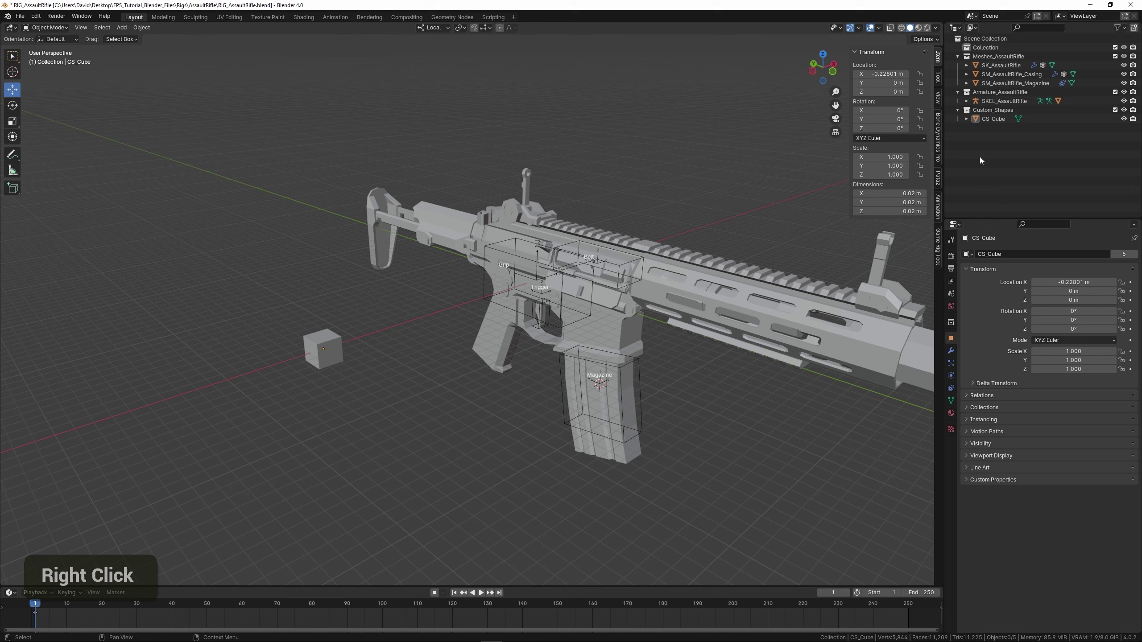
{"action": "right_click", "coordinate": [1008, 148]}
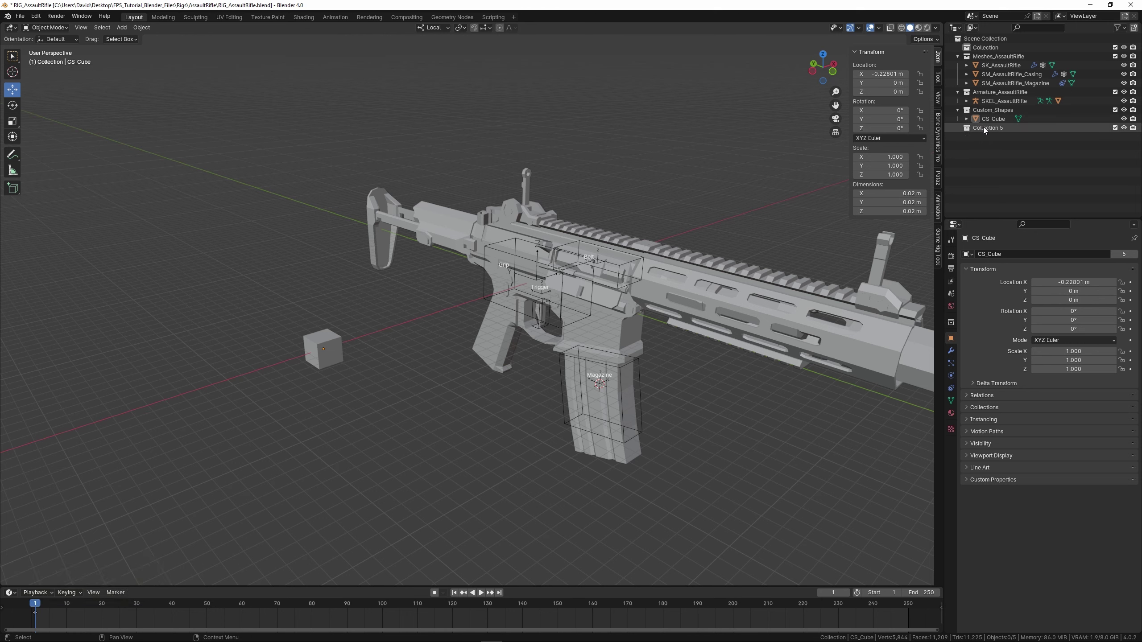
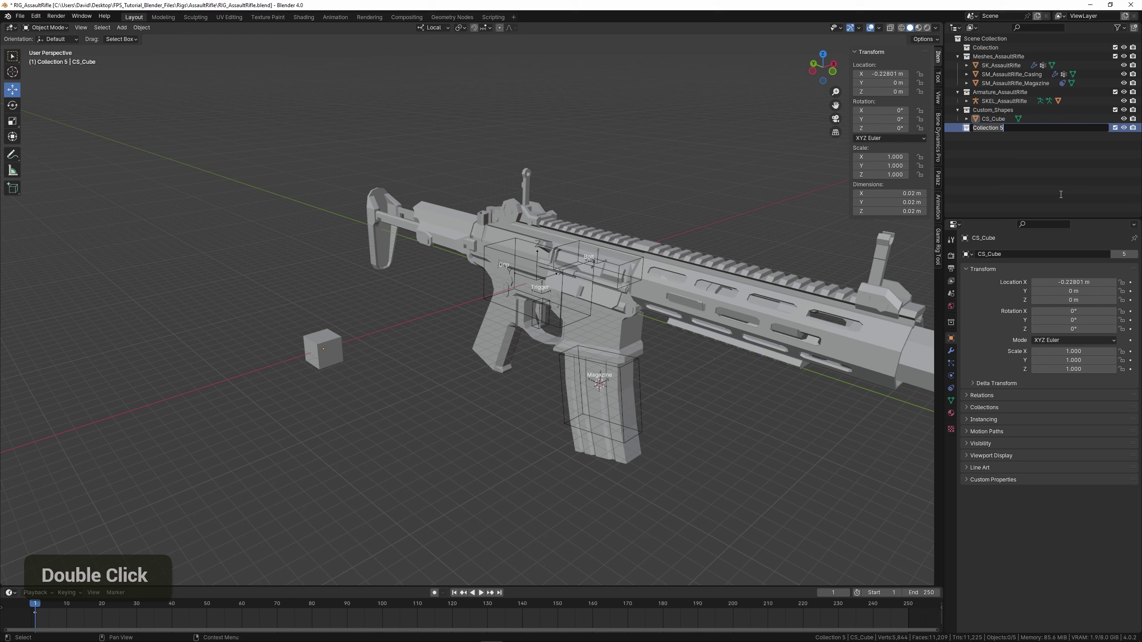
{"action": "key", "text": "shift+r"}
{"action": "type", "text": "Shift + I, R"}
{"action": "key", "text": "shift+a"}
{"action": "type", "text": "S; Shift + A"}
{"action": "key", "text": "s"}
{"action": "key", "text": "a"}
{"action": "key", "text": "u"}
{"action": "key", "text": "l"}
{"action": "key", "text": "t"}
{"action": "key", "text": "shift+r"}
{"action": "key", "text": "l"}
{"action": "key", "text": "BackSpace"}
{"action": "key", "text": "shift+i"}
{"action": "key", "text": "f"}
{"action": "key", "text": "e"}
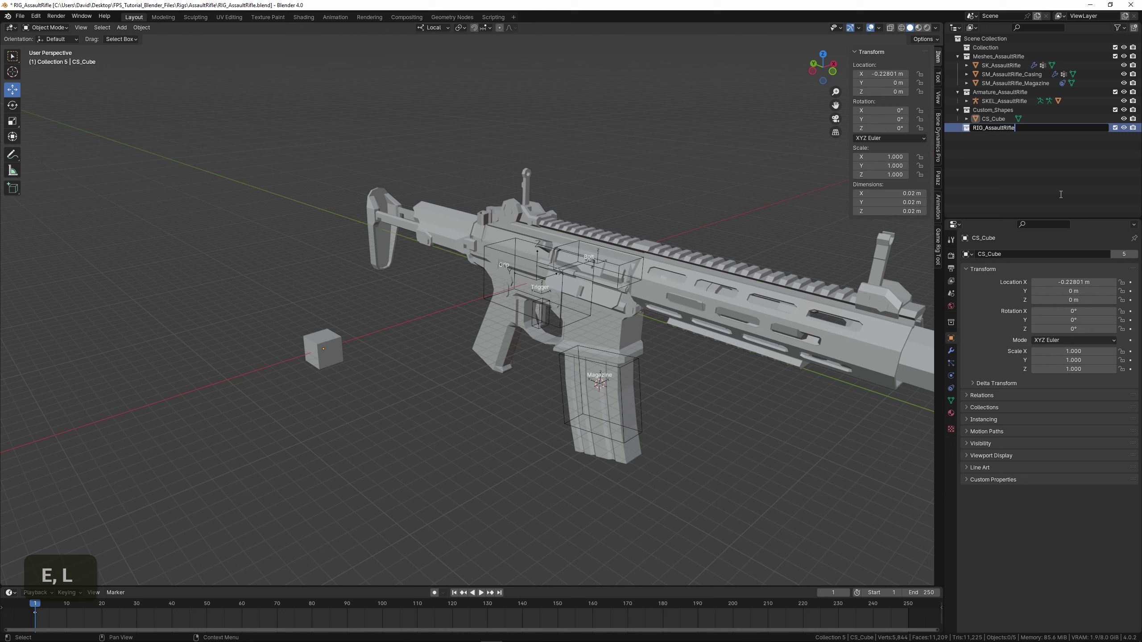
{"action": "key", "text": "Return"}
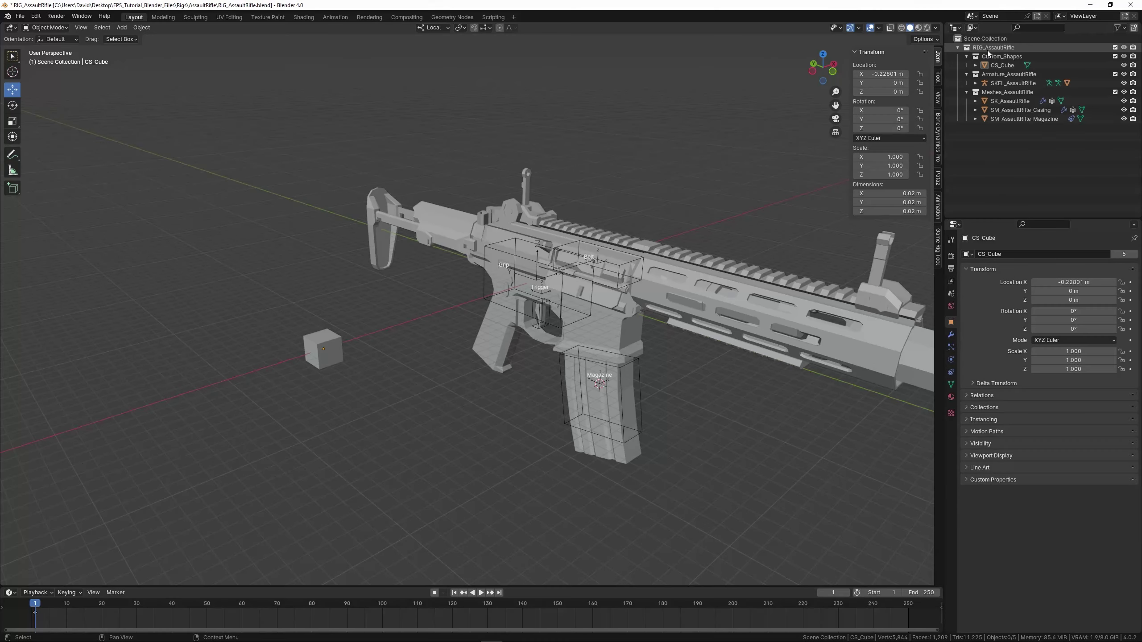
Colour-tag Custom_Shapes, Armature_AssaultRifle and Meshes_AssaultRifle, and exclude Custom_Shapes from the view layer.
{"action": "right_click", "coordinate": [994, 50]}
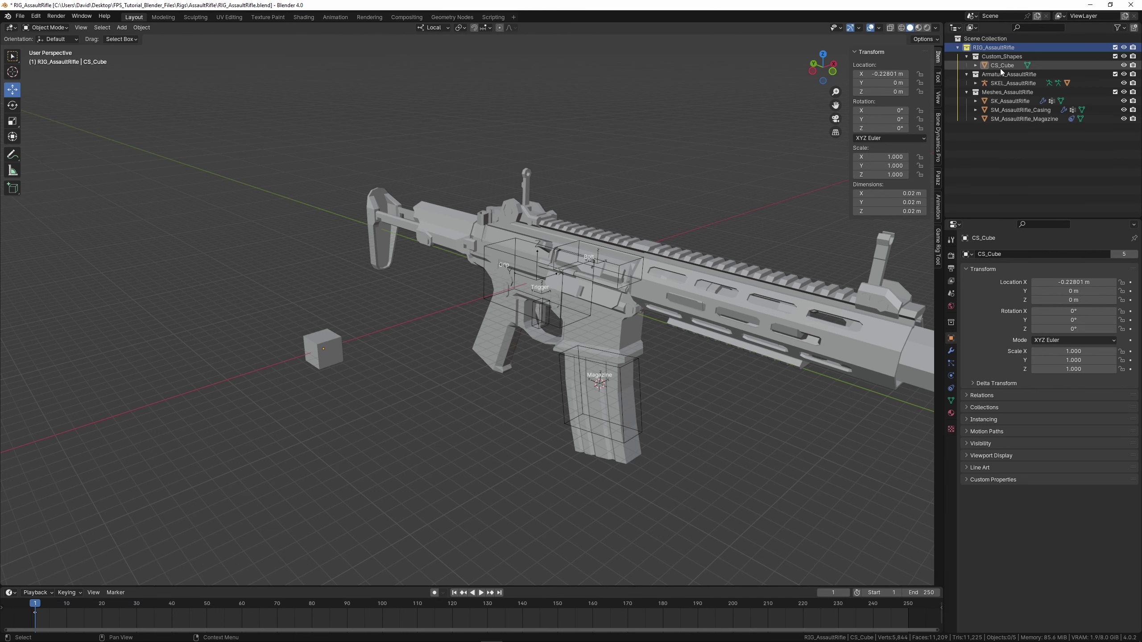
{"action": "right_click", "coordinate": [1000, 59]}
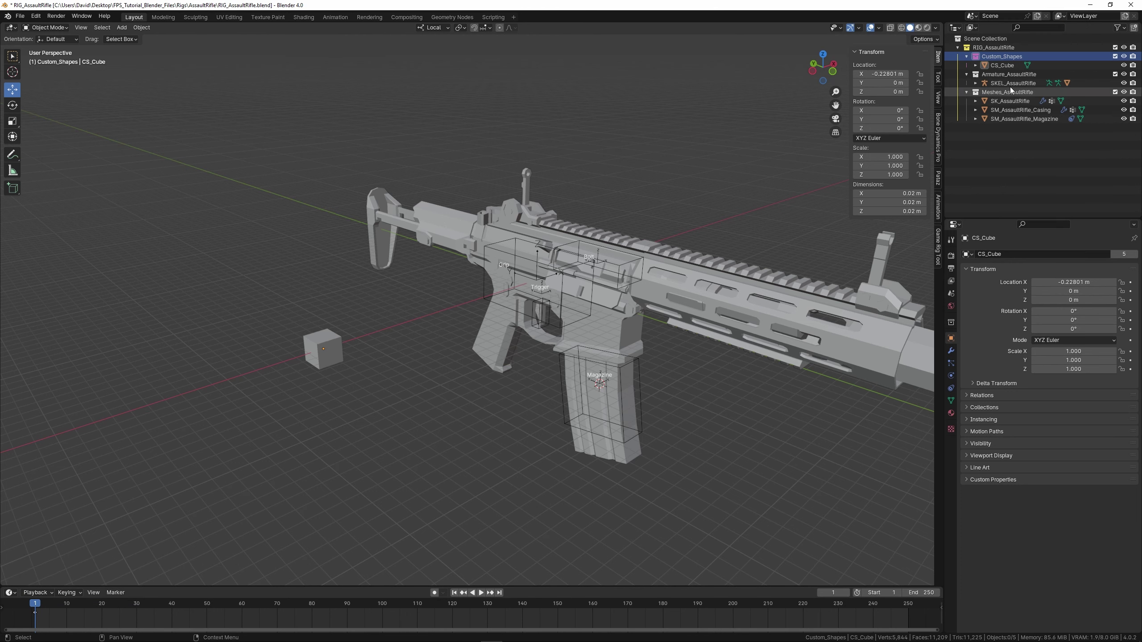
{"action": "right_click", "coordinate": [1009, 78]}
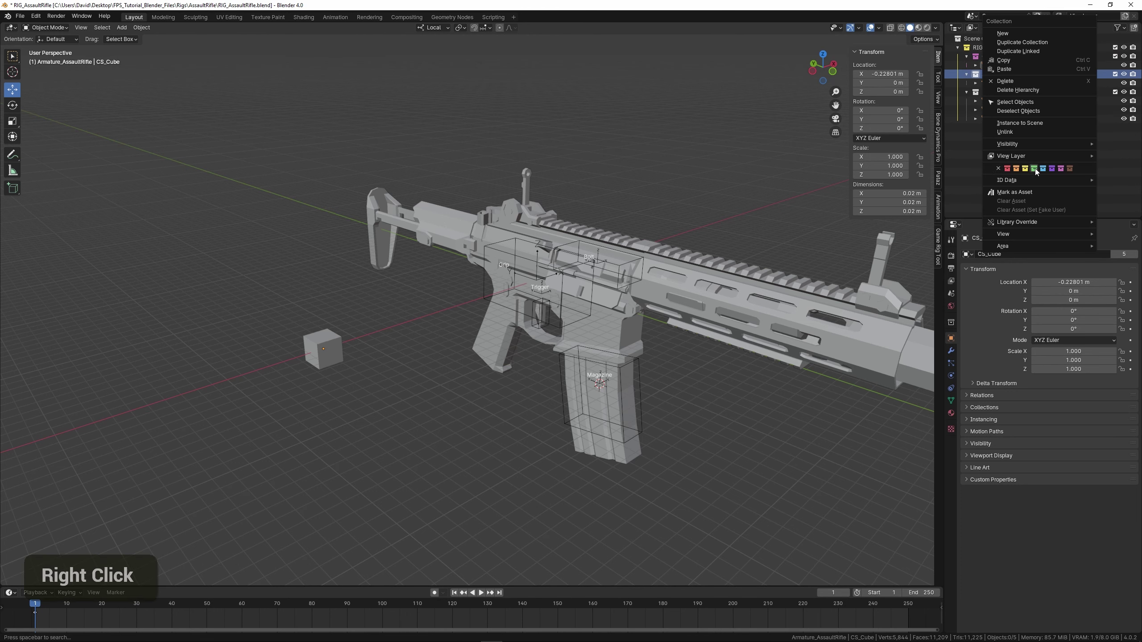
{"action": "right_click", "coordinate": [1000, 95]}
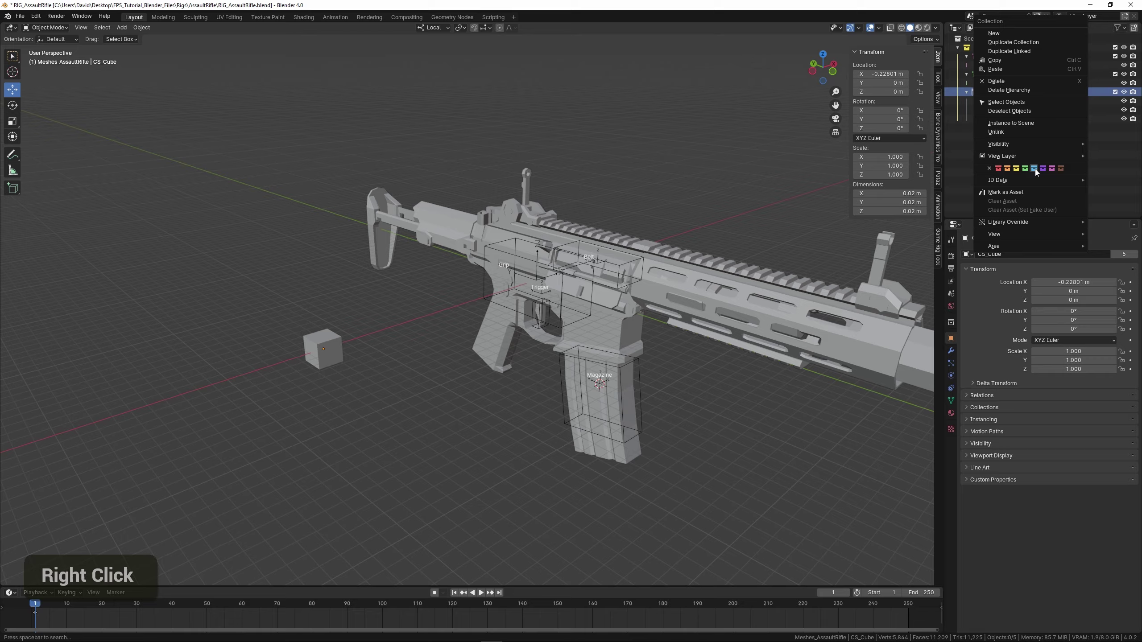
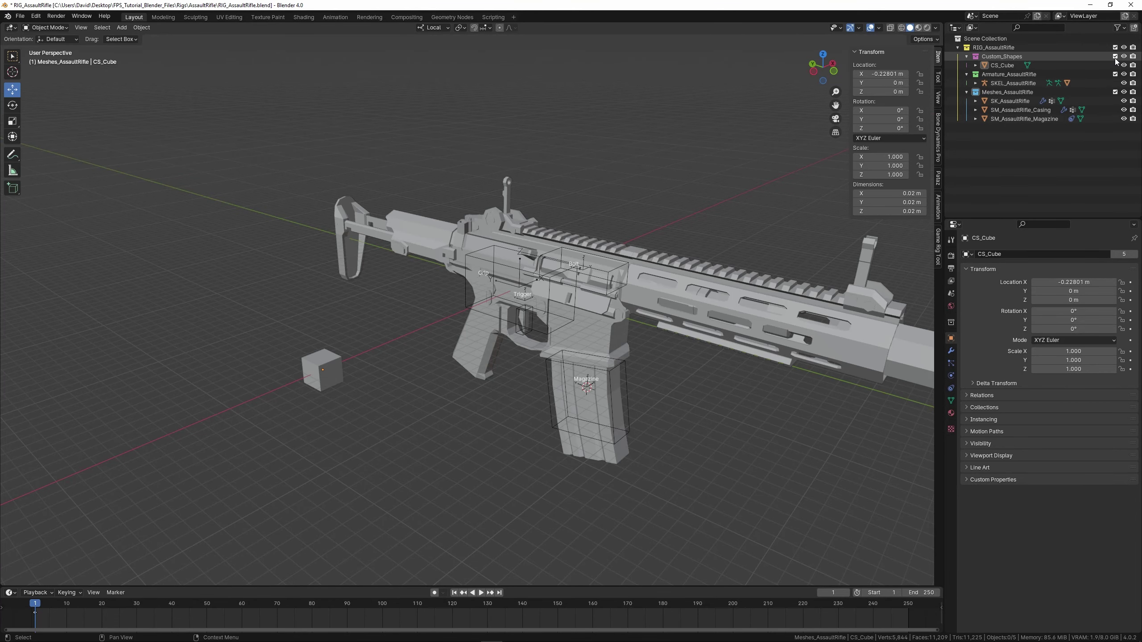
{"action": "middle_click", "coordinate": [723, 191]}
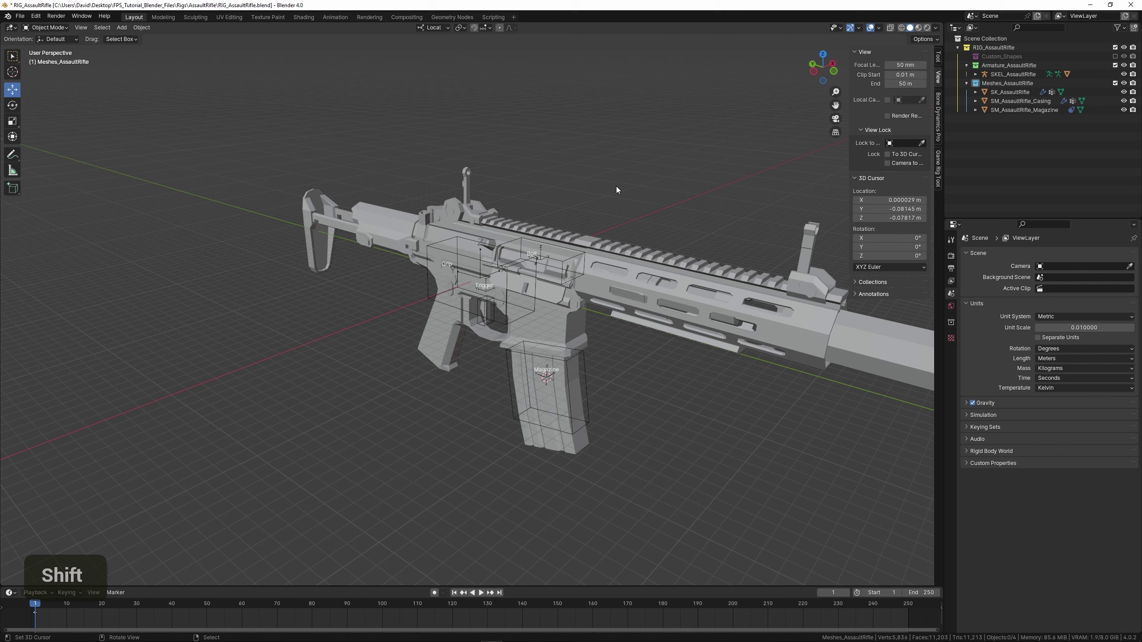
{"action": "middle_click", "coordinate": [598, 205]}
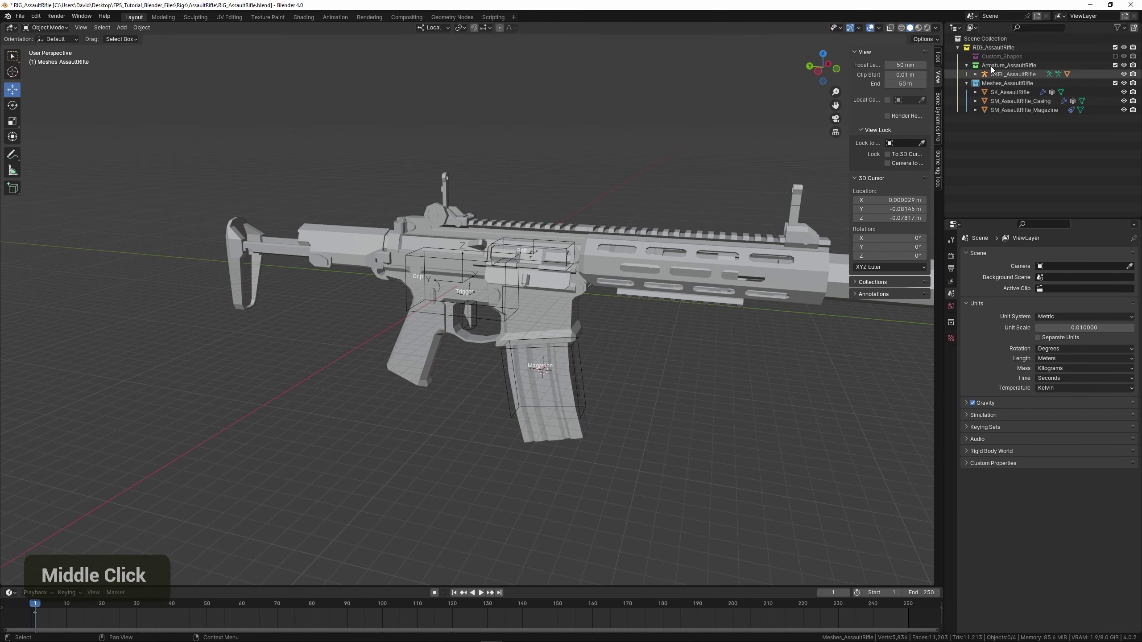
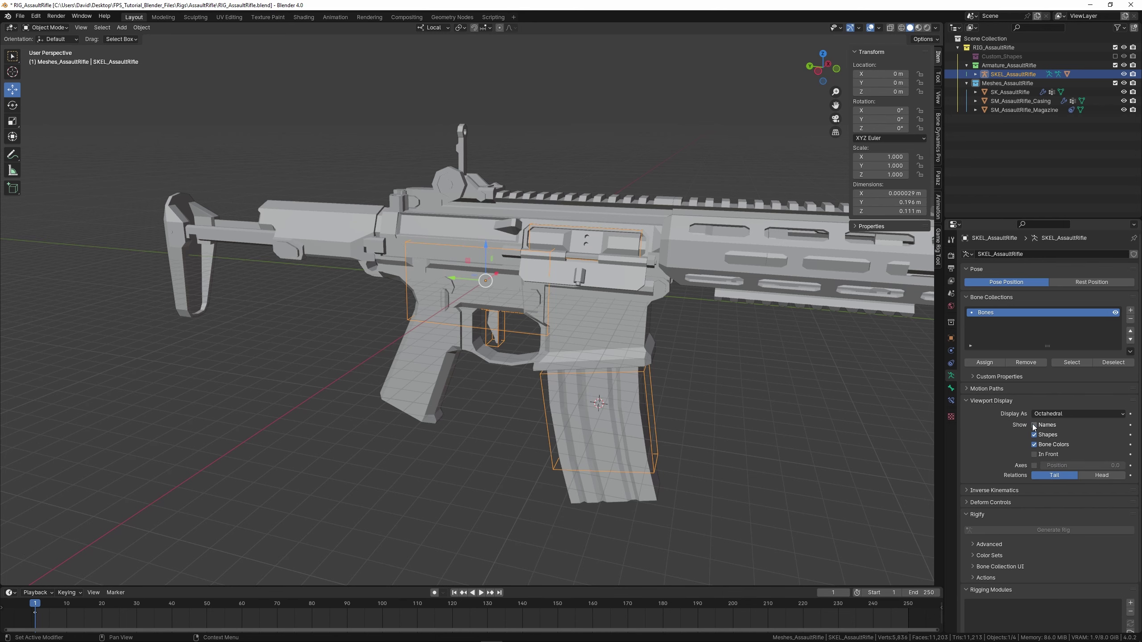
{"action": "middle_click", "coordinate": [704, 385]}
{"action": "middle_click", "coordinate": [676, 381]}
{"action": "scroll", "scroll_direction": "down", "scroll_amount": 3}
{"action": "middle_click", "coordinate": [567, 367]}
{"action": "scroll", "scroll_direction": "up", "scroll_amount": 3}
{"action": "middle_click", "coordinate": [599, 319]}
{"action": "right_click", "coordinate": [585, 323]}
{"action": "scroll", "scroll_direction": "down", "scroll_amount": 3}
{"action": "scroll", "scroll_direction": "up", "scroll_amount": 3}
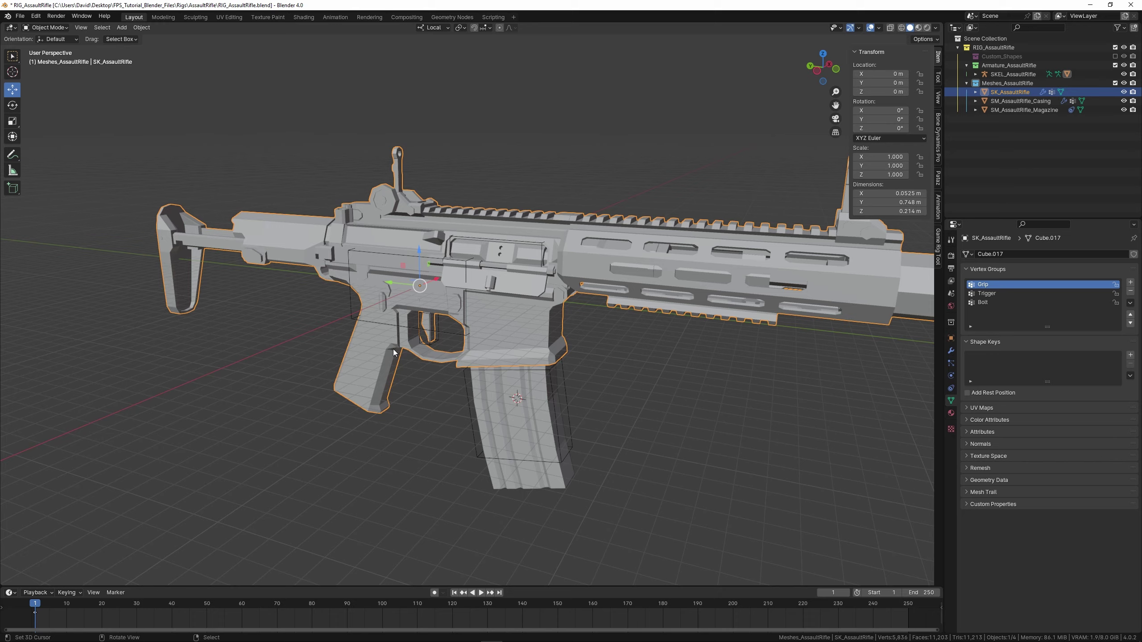
{"action": "right_click", "coordinate": [351, 317]}
{"action": "key", "text": "g"}
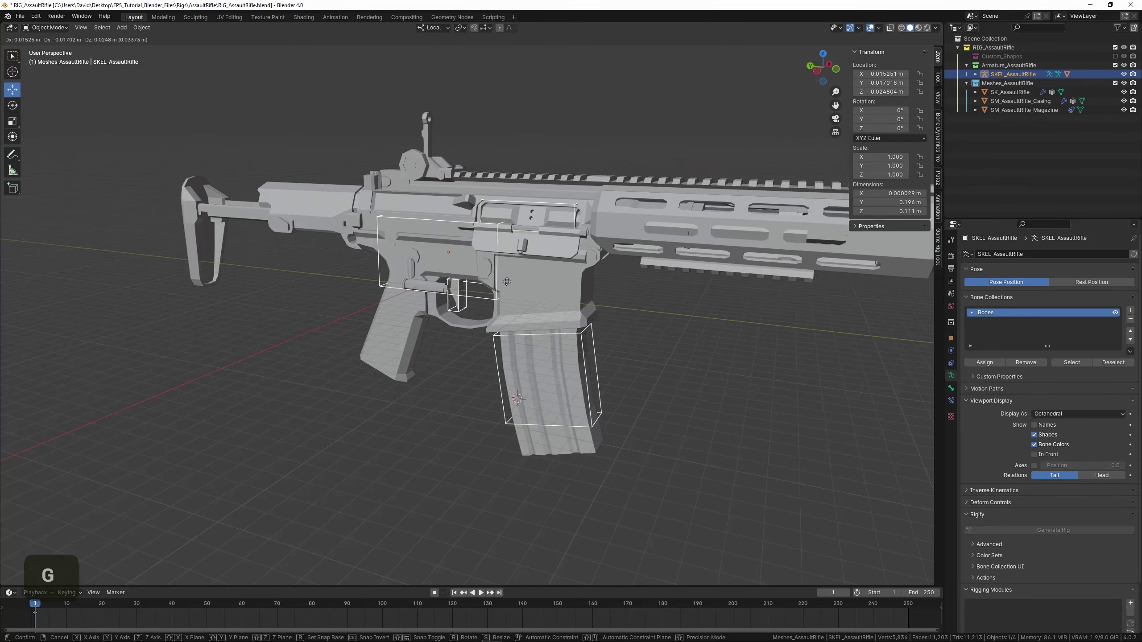
{"action": "key", "text": "ctrl+z"}
{"action": "scroll", "scroll_direction": "down", "scroll_amount": 3}
{"action": "scroll", "scroll_direction": "up", "scroll_amount": 3}
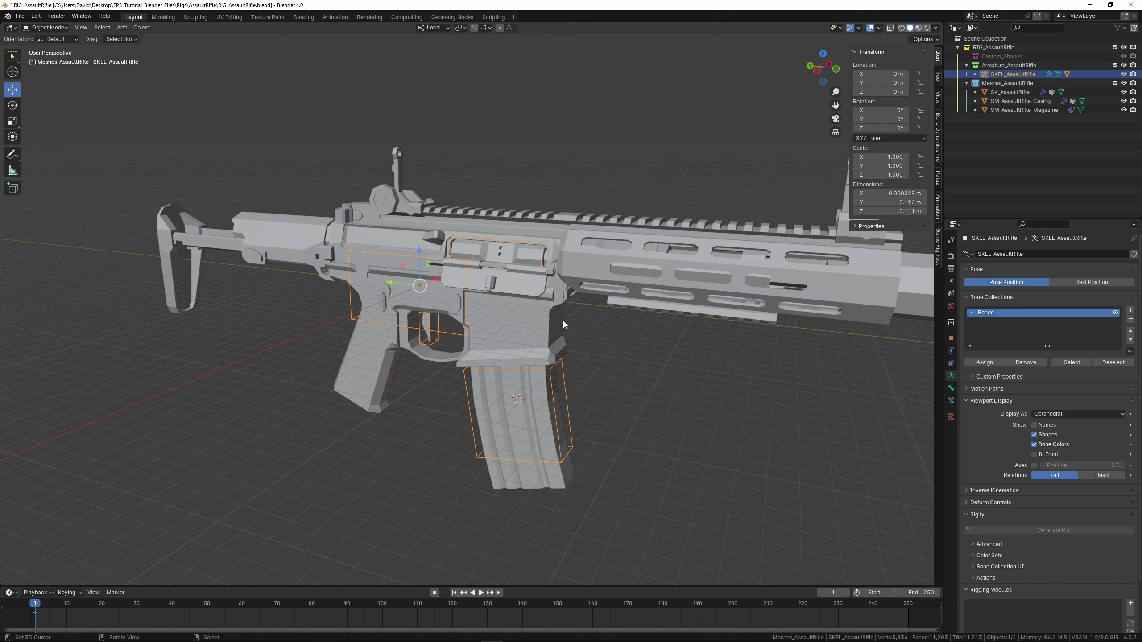
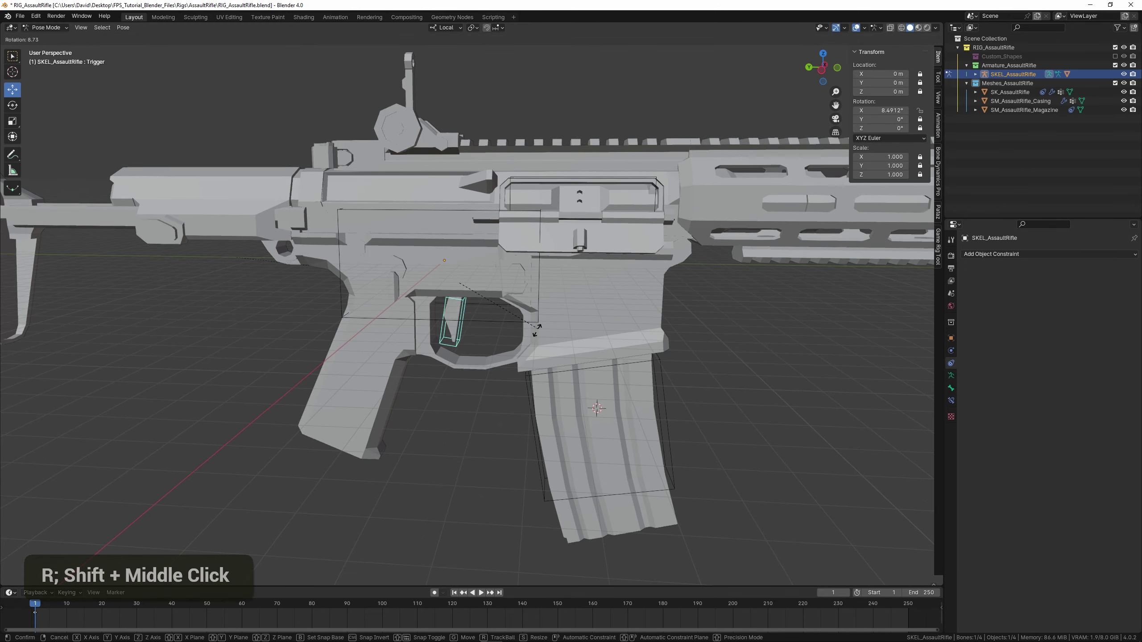
Undo the Trigger test rotation, then start sliding the Bolt bone to test it.
{"action": "key", "text": "ctrl+z"}
{"action": "middle_click", "coordinate": [634, 266]}
{"action": "middle_click", "coordinate": [609, 269]}
{"action": "right_click", "coordinate": [607, 254]}
{"action": "key", "text": "g"}
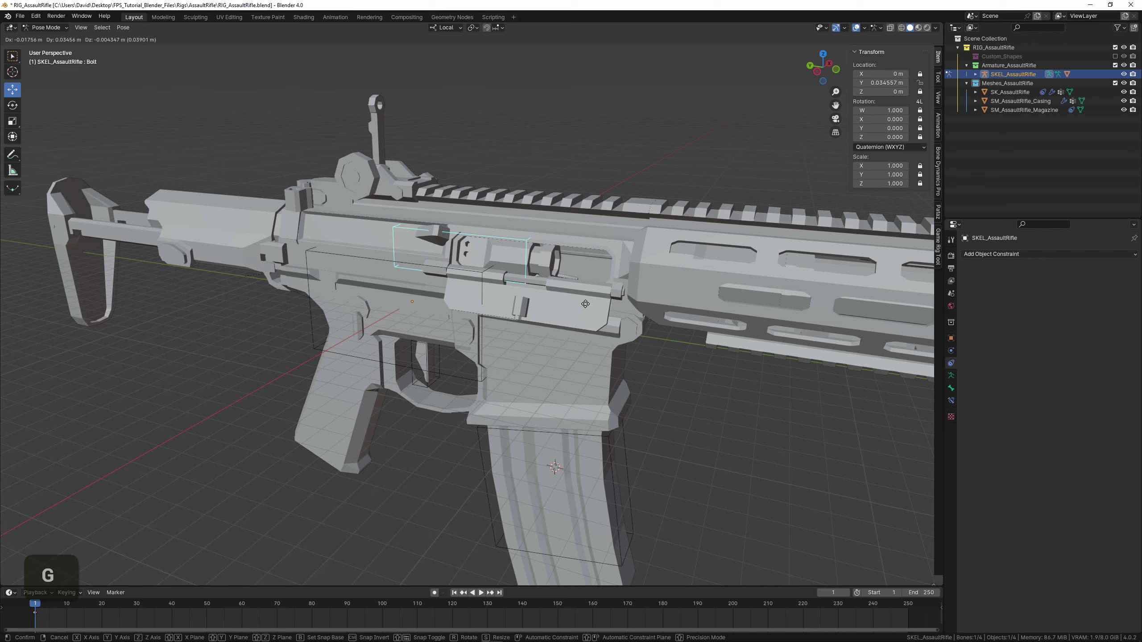